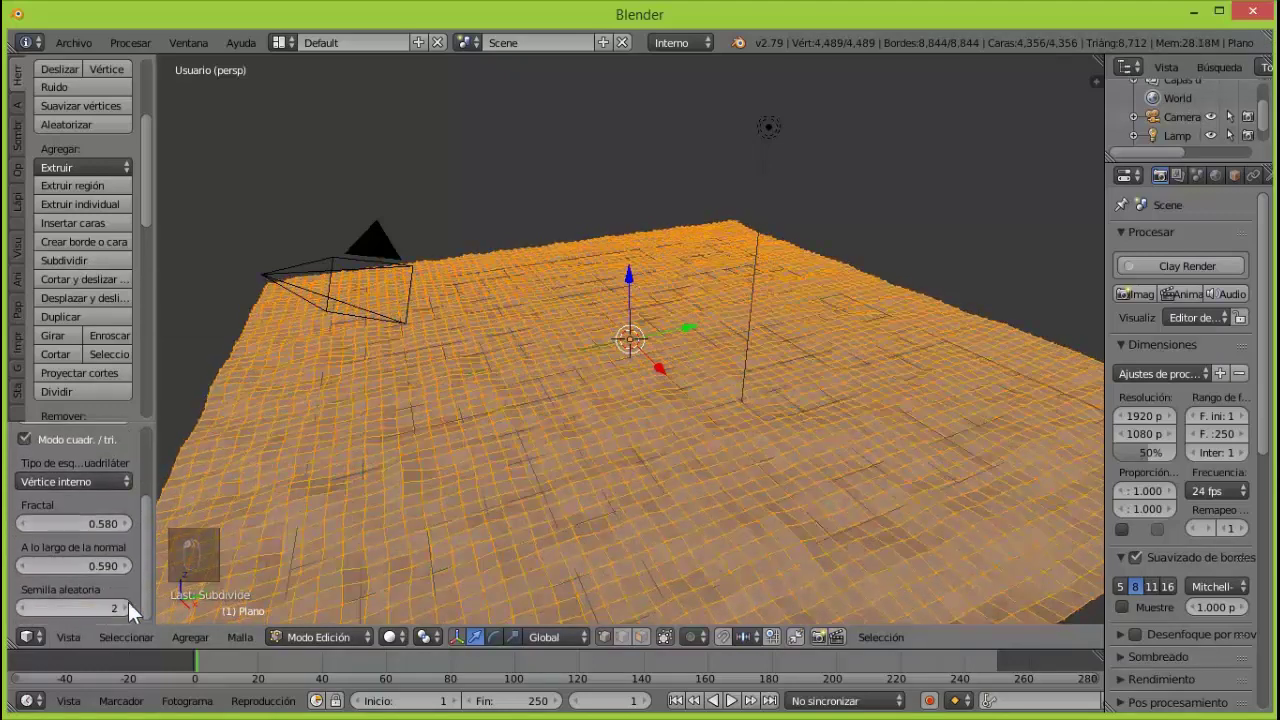
# Subdivide the plane with fractal randomisation into bumpy terrain and check it through the camera.
pyautogui.click(314, 648)
pyautogui.click(67, 169)
pyautogui.click(633, 283)
pyautogui.press('KP_1')
pyautogui.press('KP_5')
pyautogui.rightClick(635, 295)
pyautogui.click(635, 295)
pyautogui.press('KP_0')
# Select the Lamp and adjust its values in the Properties panel.
pyautogui.click(1187, 126)
pyautogui.click(1243, 185)
pyautogui.moveTo(1109, 289); pyautogui.dragTo(1063, 325)
pyautogui.click(1054, 323)
pyautogui.click(1061, 365)
pyautogui.click(1133, 318)
pyautogui.click(1145, 360)
pyautogui.moveTo(1068, 362); pyautogui.dragTo(814, 308)
# Switch the viewport to Rendered shading and raise the point lamp Energy to about 2.65.
pyautogui.click(401, 645)
pyautogui.click(1080, 147)
pyautogui.moveTo(1177, 183); pyautogui.dragTo(1080, 501)
pyautogui.click(1102, 499)
pyautogui.click(1078, 500)
pyautogui.moveTo(1051, 502); pyautogui.dragTo(1076, 501)
pyautogui.click(1091, 501)
pyautogui.moveTo(1142, 456); pyautogui.dragTo(1062, 550)
pyautogui.click(1068, 561)
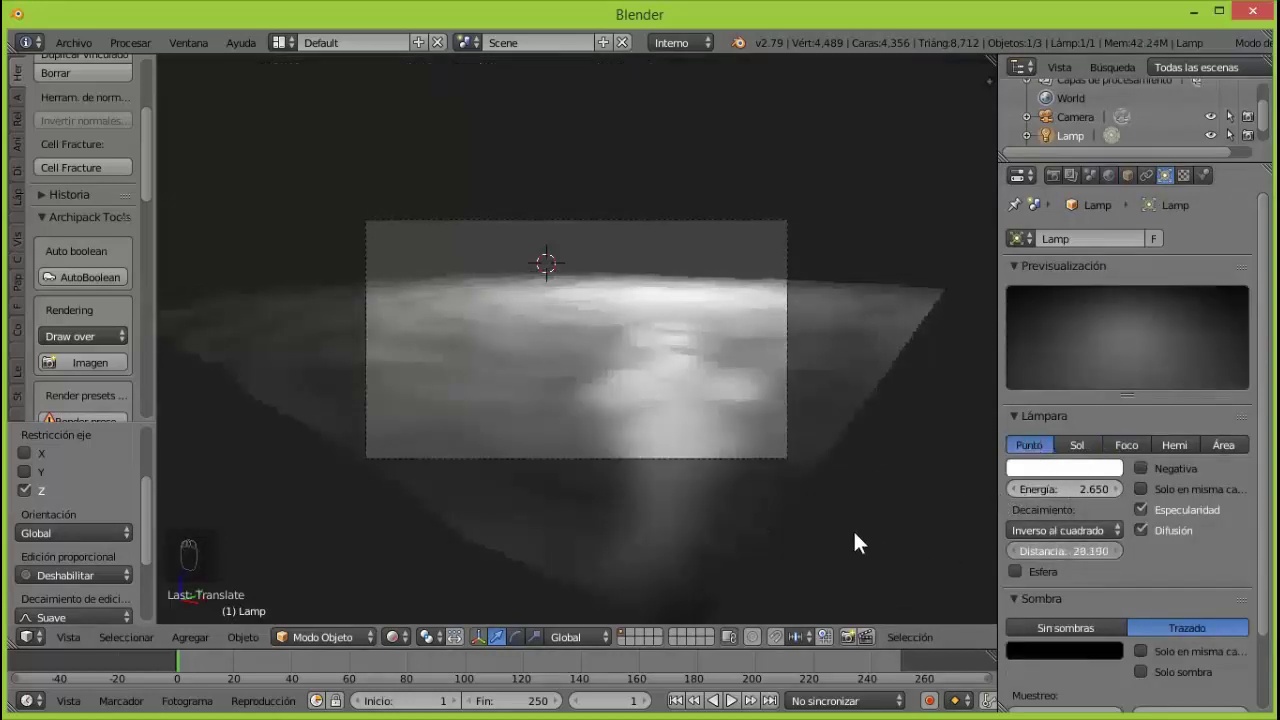
# Select the Camera and nudge its Location X in Object properties while viewing through it.
pyautogui.click(1022, 578)
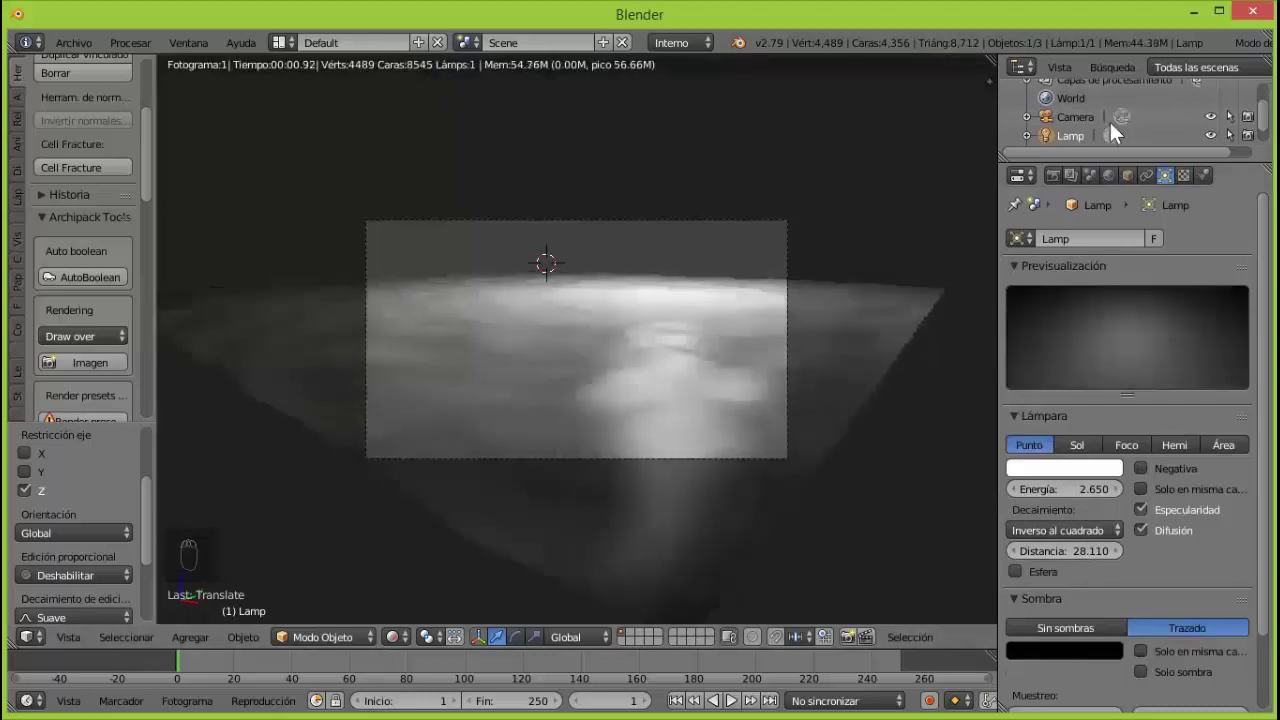
pyautogui.click(1083, 127)
pyautogui.moveTo(1136, 189); pyautogui.dragTo(1055, 362)
pyautogui.click(1138, 327)
pyautogui.click(1123, 325)
pyautogui.click(1138, 326)
pyautogui.click(400, 648)
pyautogui.click(1061, 338)
pyautogui.click(1067, 321)
pyautogui.click(1143, 358)
pyautogui.moveTo(1070, 361); pyautogui.dragTo(1077, 333)
# Settle the camera at about X 8.12 with a Z rotation of 26.3° facing the lit terrain.
pyautogui.click(1072, 326)
pyautogui.click(1138, 361)
pyautogui.click(1064, 365)
pyautogui.click(1130, 367)
pyautogui.moveTo(1072, 325); pyautogui.dragTo(1121, 362)
pyautogui.click(1065, 360)
pyautogui.click(1063, 342)
pyautogui.moveTo(1063, 323); pyautogui.dragTo(1071, 372)
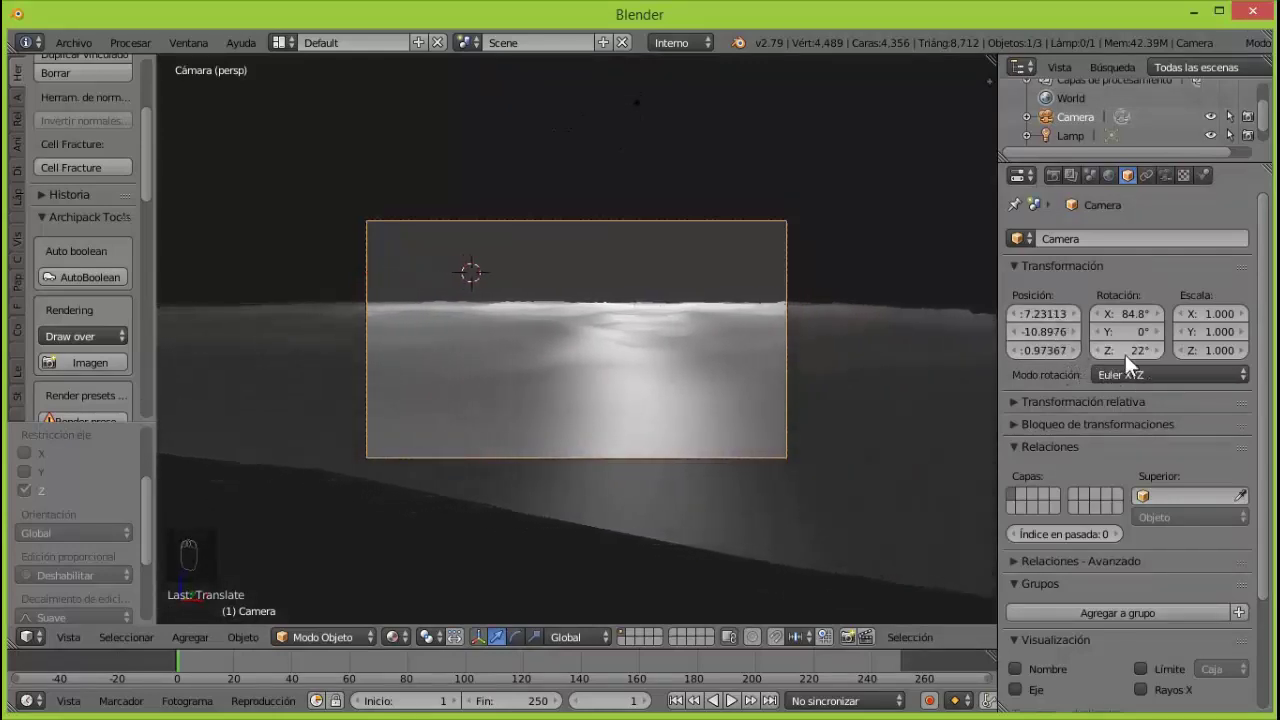
pyautogui.moveTo(1061, 343); pyautogui.dragTo(1125, 334)
pyautogui.click(1138, 359)
# Shift the camera sideways so the bright terrain highlight is centred in frame.
pyautogui.moveTo(665, 334); pyautogui.dragTo(456, 418)
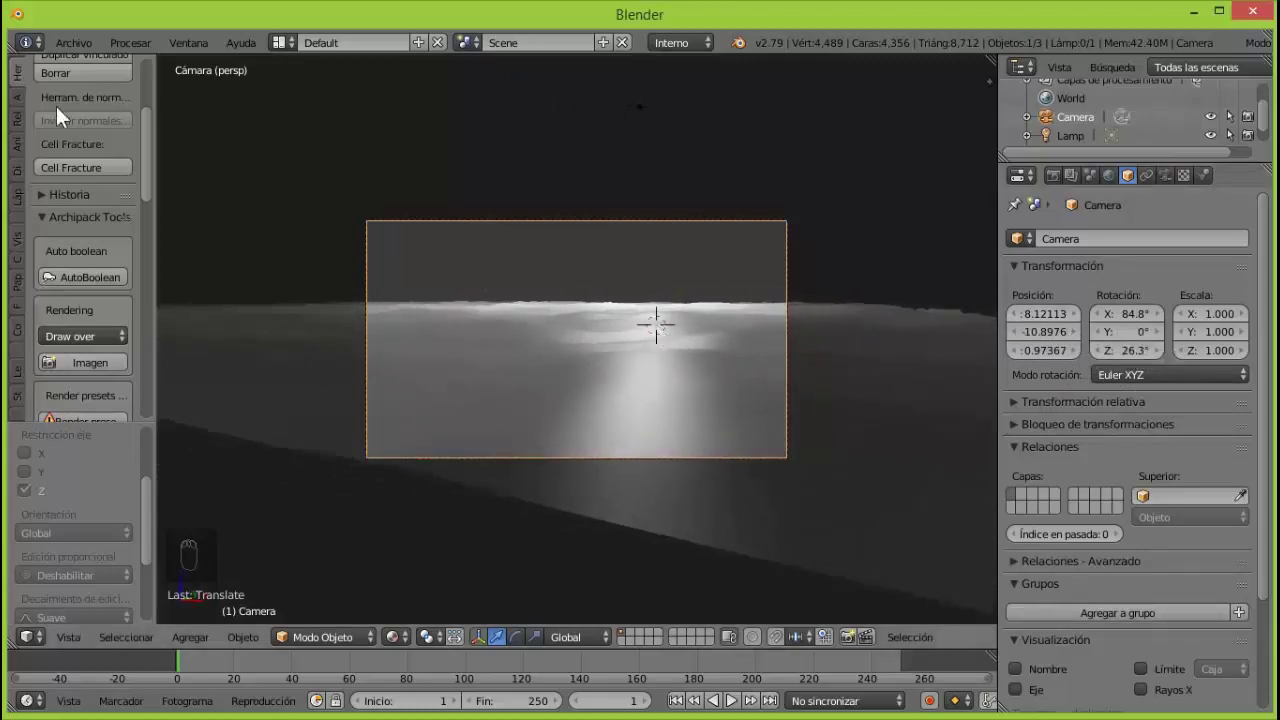
pyautogui.moveTo(90, 50); pyautogui.dragTo(75, 61)
pyautogui.moveTo(71, 52); pyautogui.dragTo(113, 410)
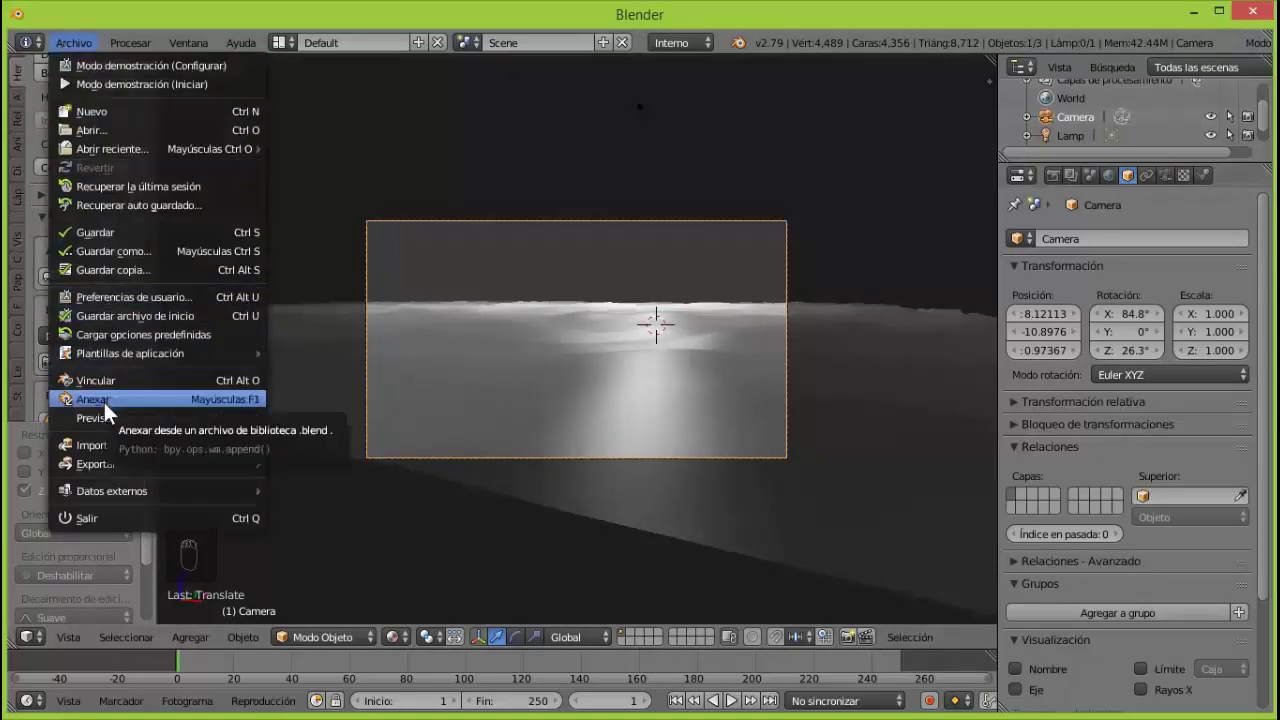
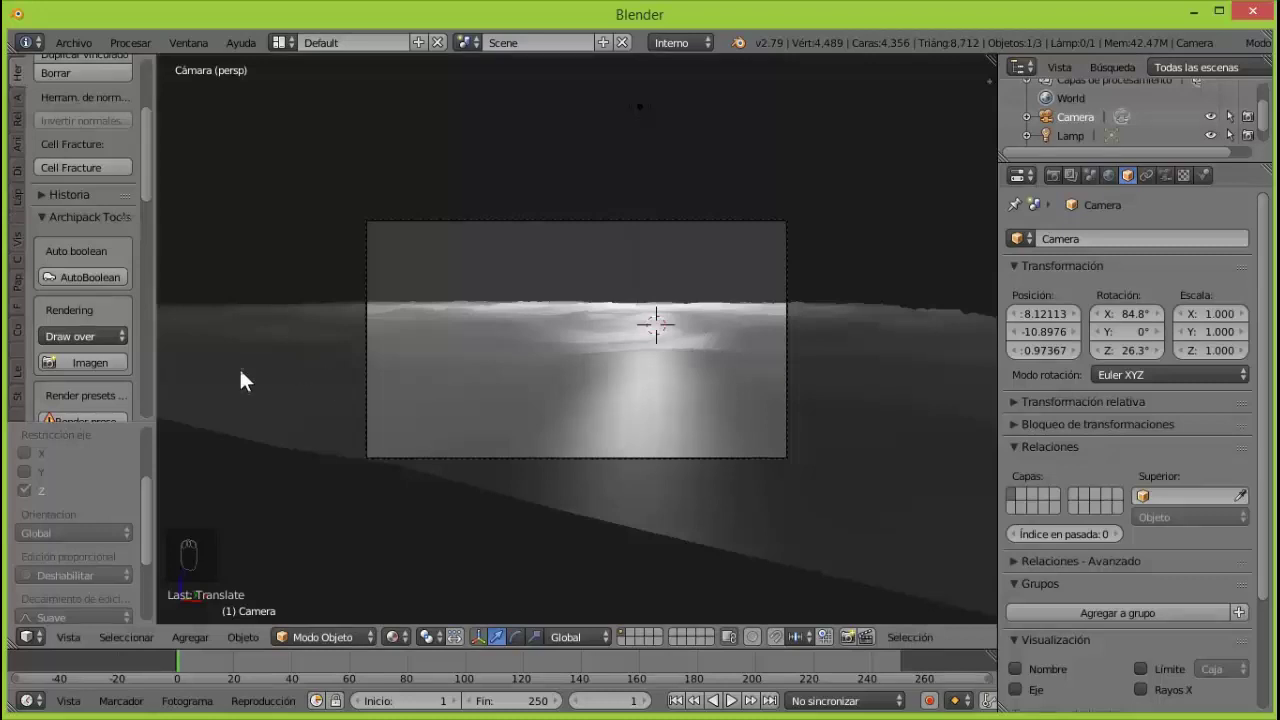
# Start appending a mesh from another blend file through the File menu.
pyautogui.moveTo(84, 54); pyautogui.dragTo(113, 408)
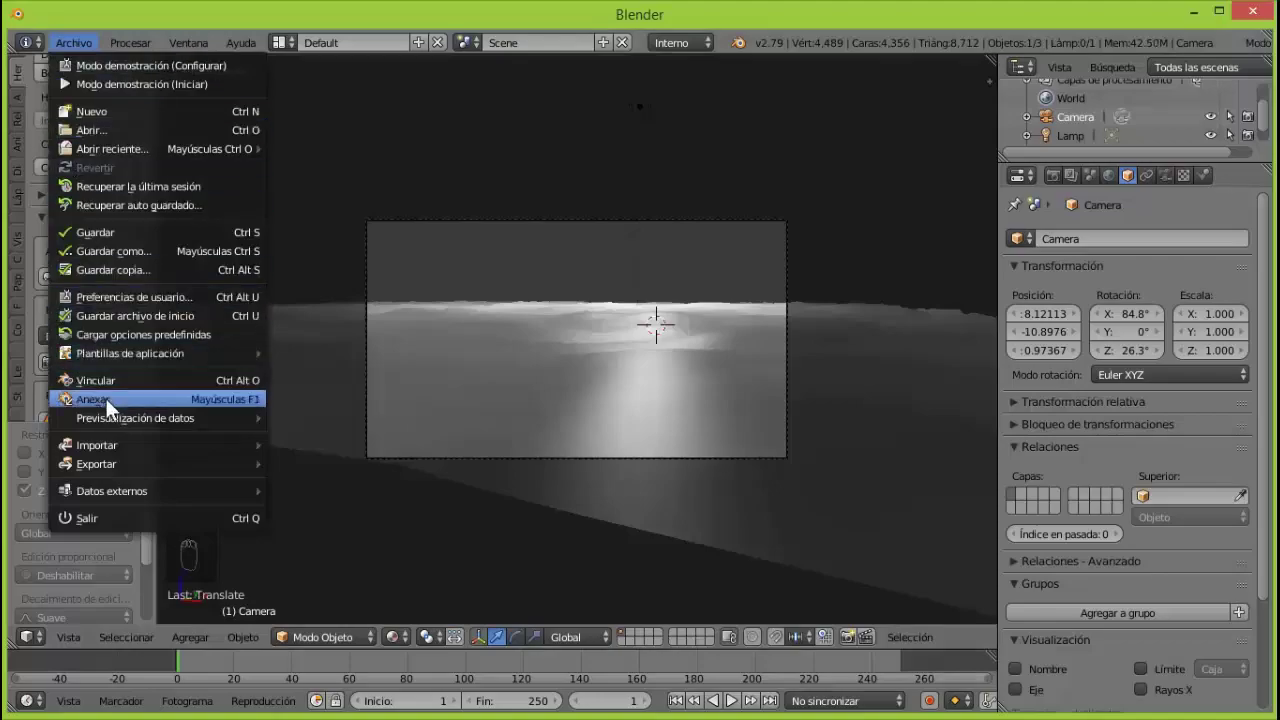
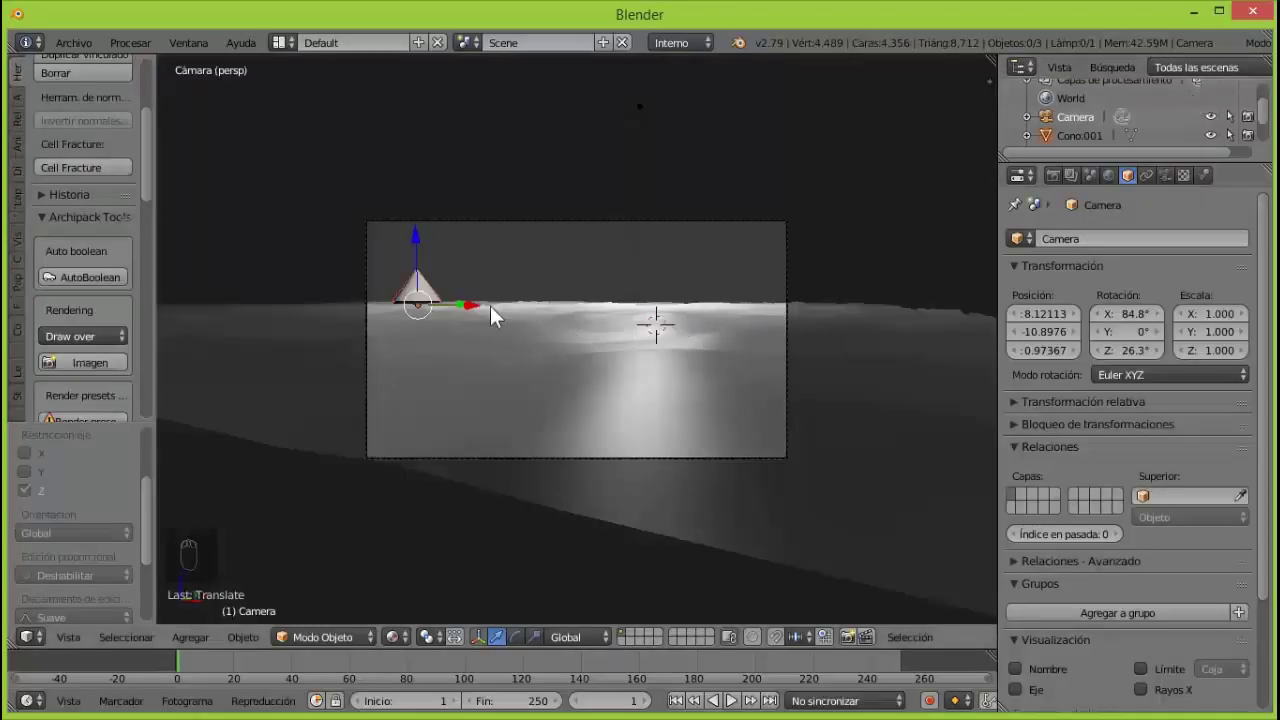
# Enlarge the new cone, then rotate and grab it into place, checking from top and camera views.
pyautogui.moveTo(421, 246); pyautogui.dragTo(425, 211)
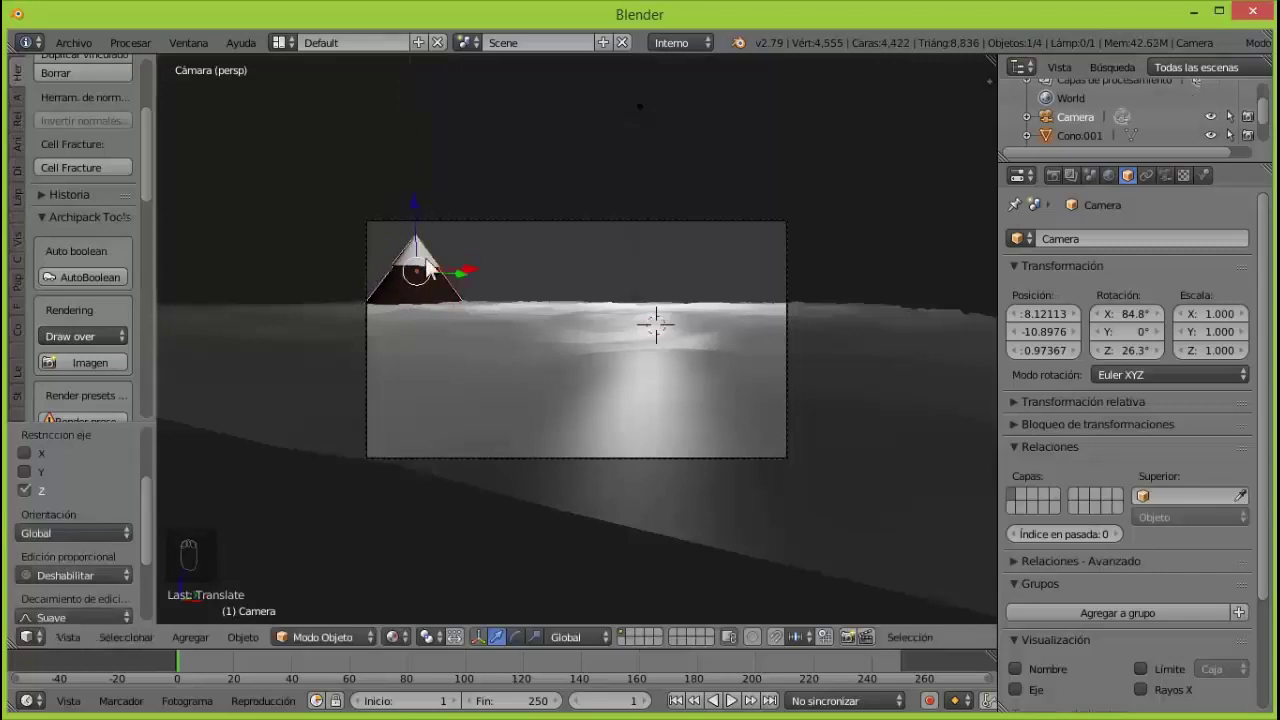
pyautogui.press('KP_7')
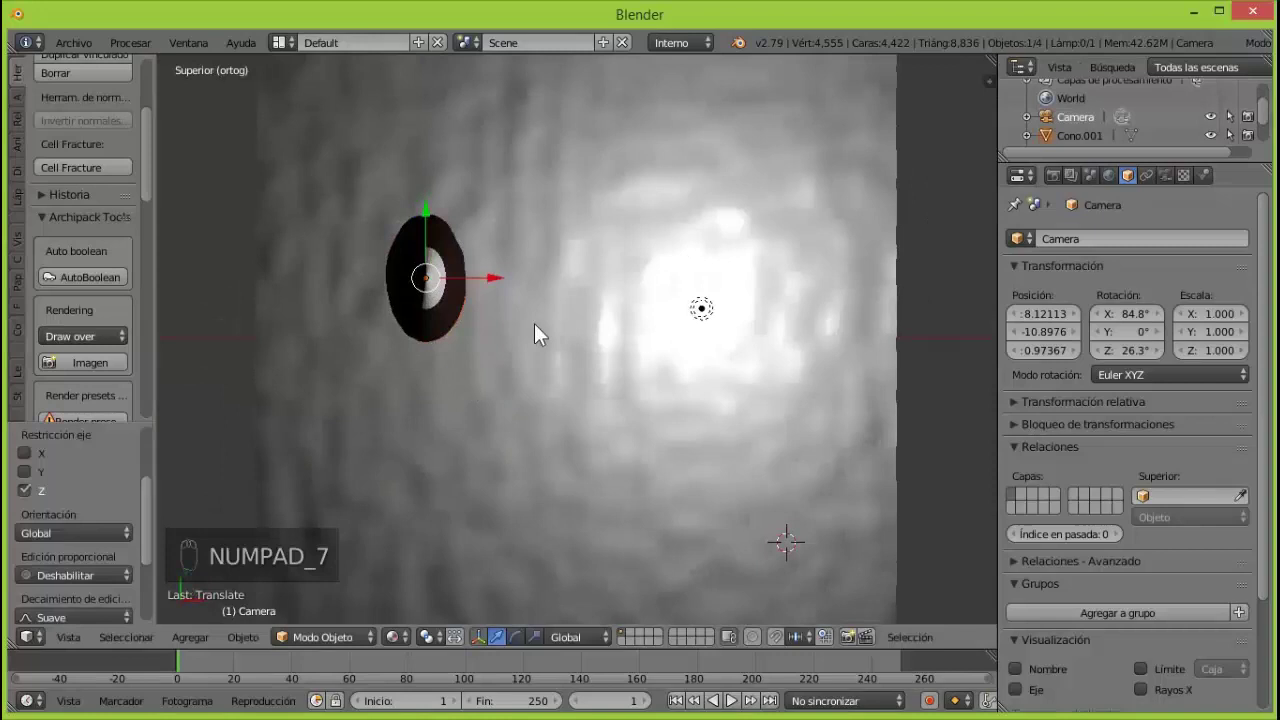
pyautogui.press('r')
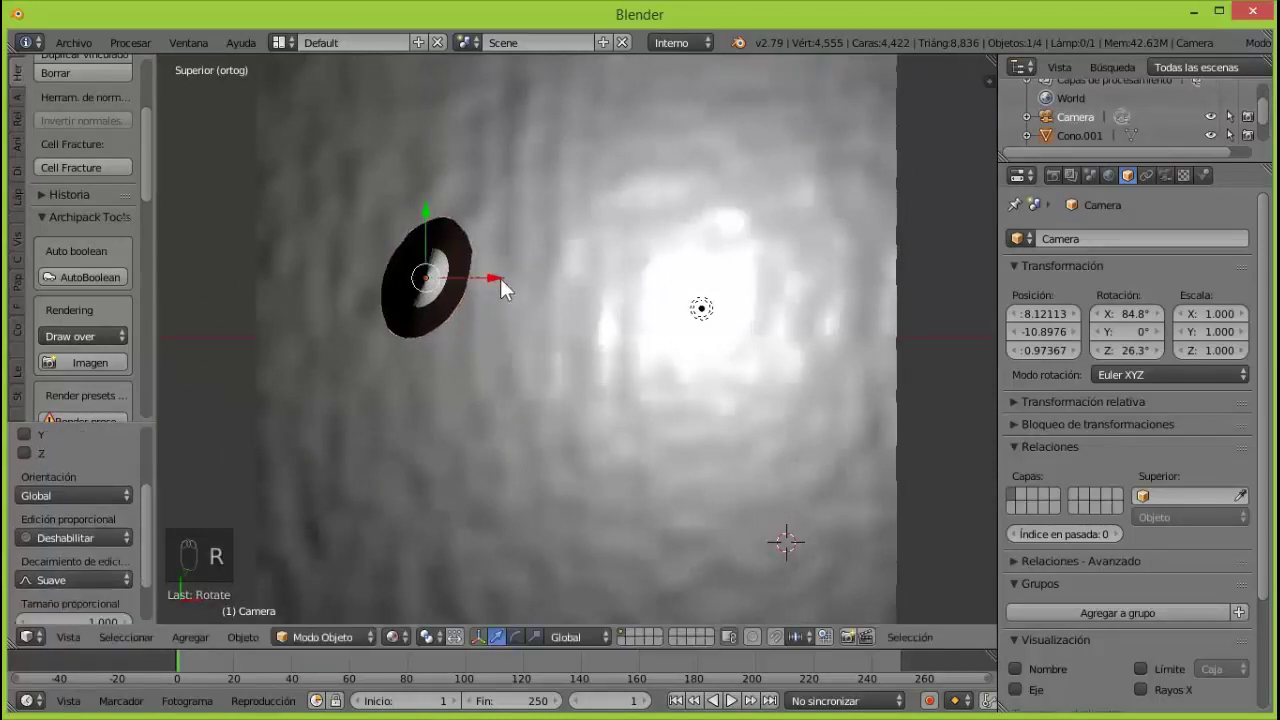
pyautogui.press('g')
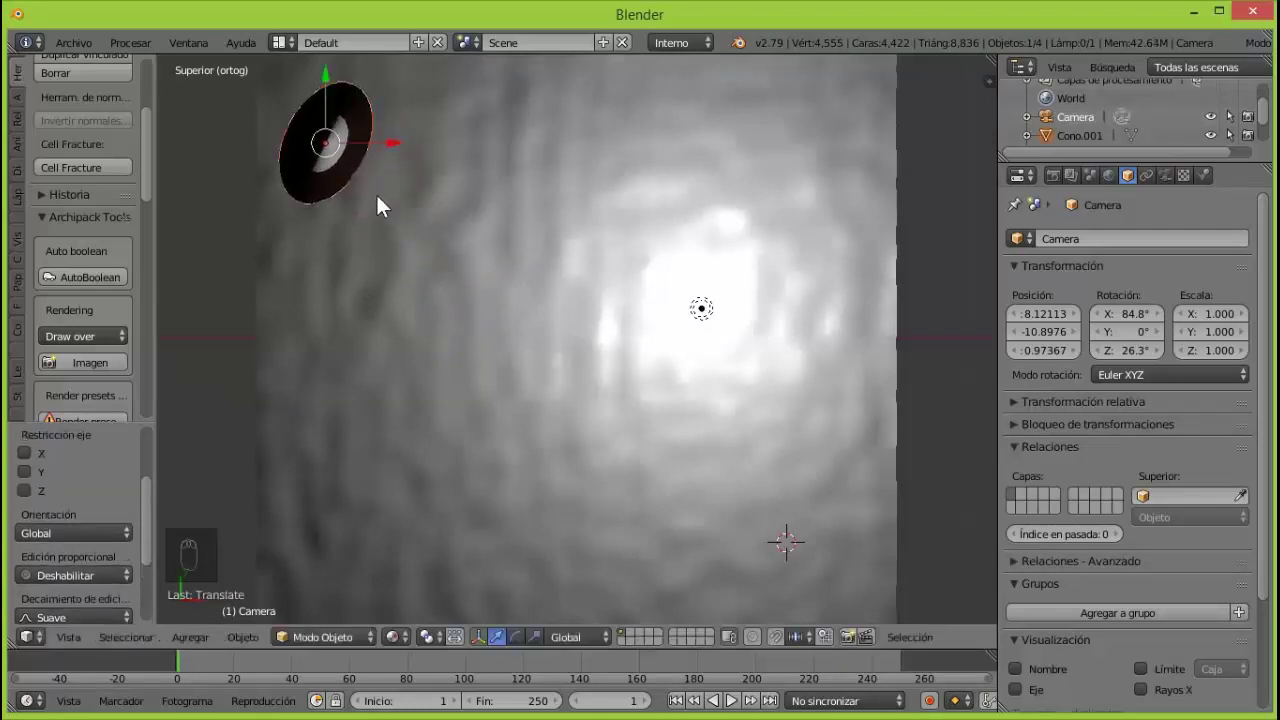
pyautogui.press('KP_0')
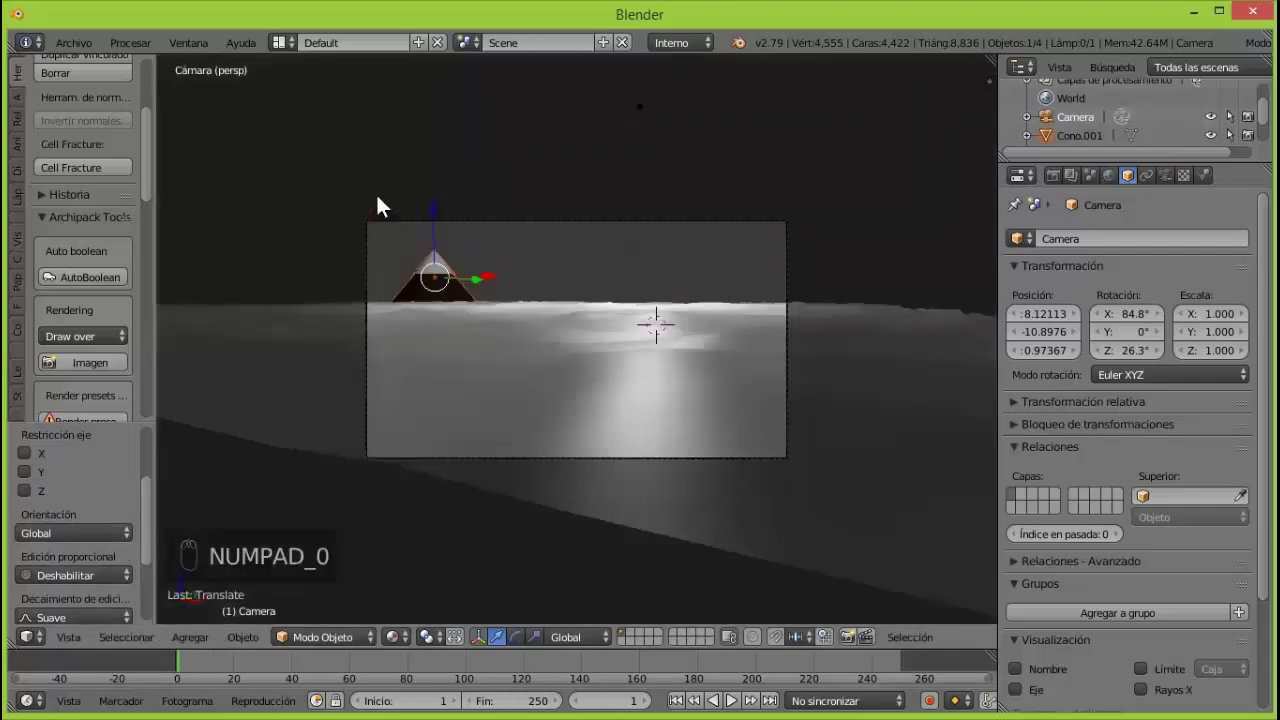
pyautogui.moveTo(444, 218); pyautogui.dragTo(444, 221)
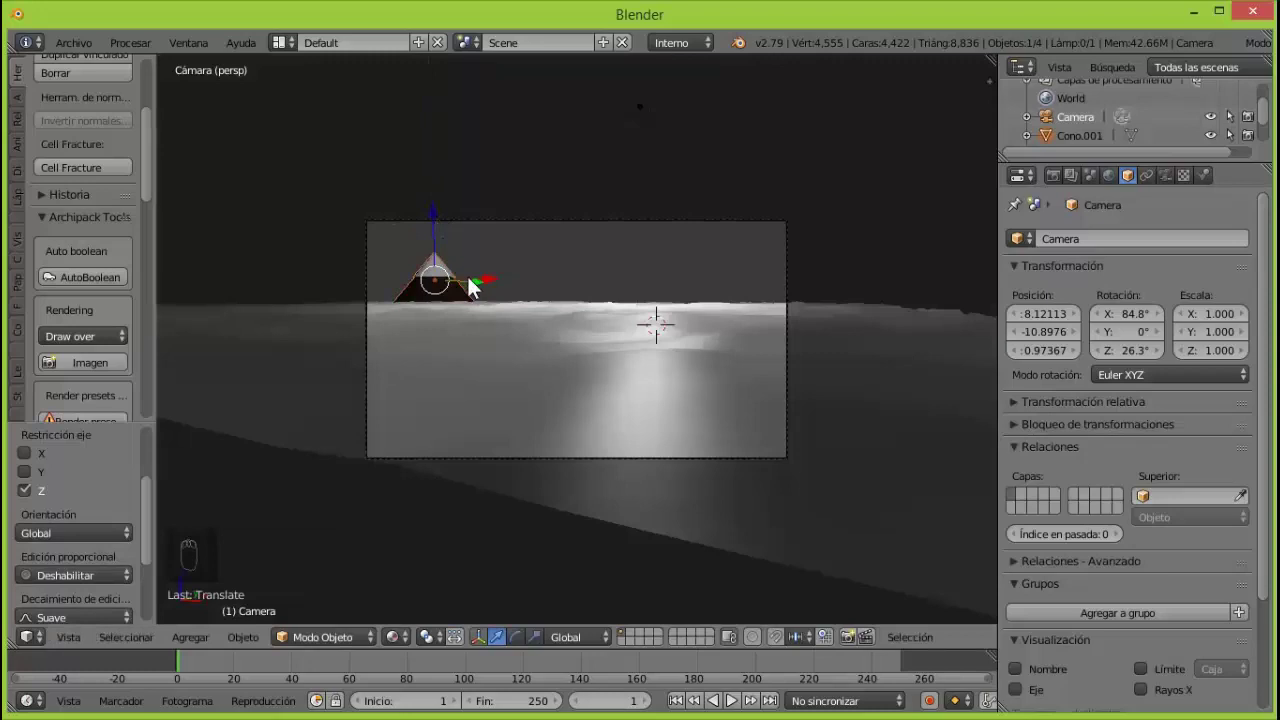
pyautogui.moveTo(475, 289); pyautogui.dragTo(551, 282)
pyautogui.moveTo(551, 282); pyautogui.dragTo(490, 301)
# Reposition the cone from the top and front views and orbit to confirm it sits on the terrain left of centre.
pyautogui.press('KP_7')
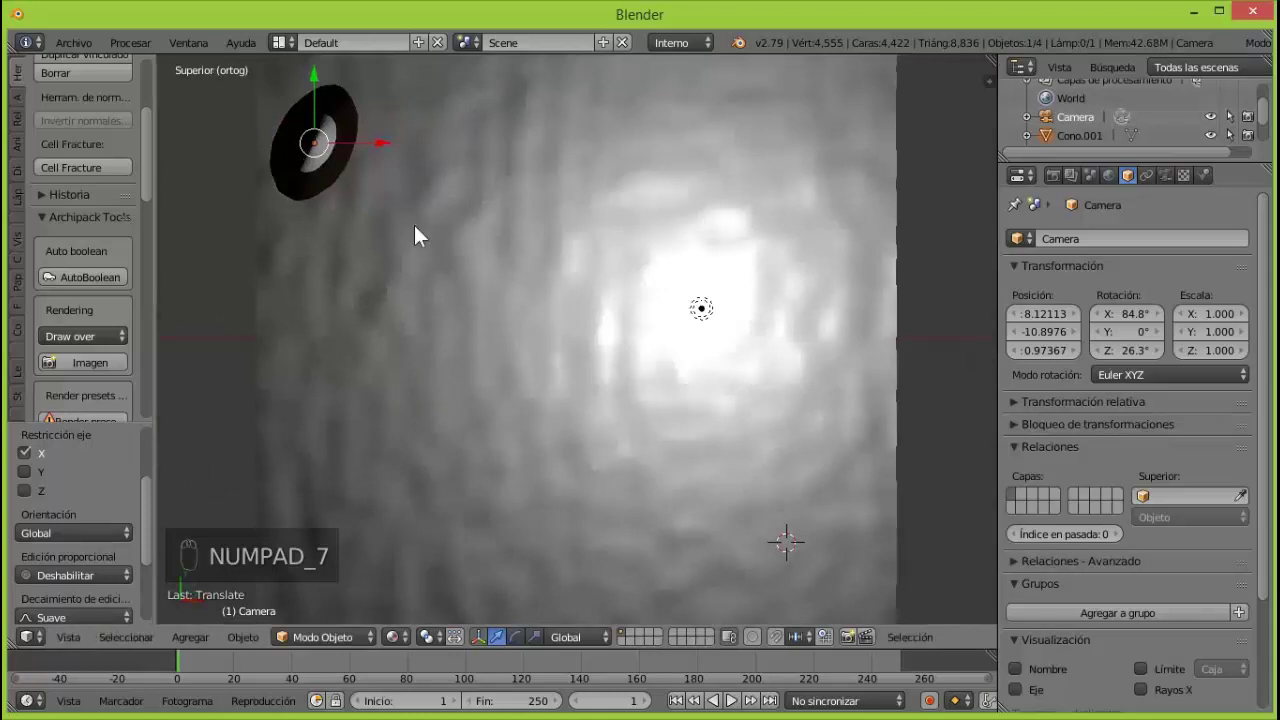
pyautogui.press('g')
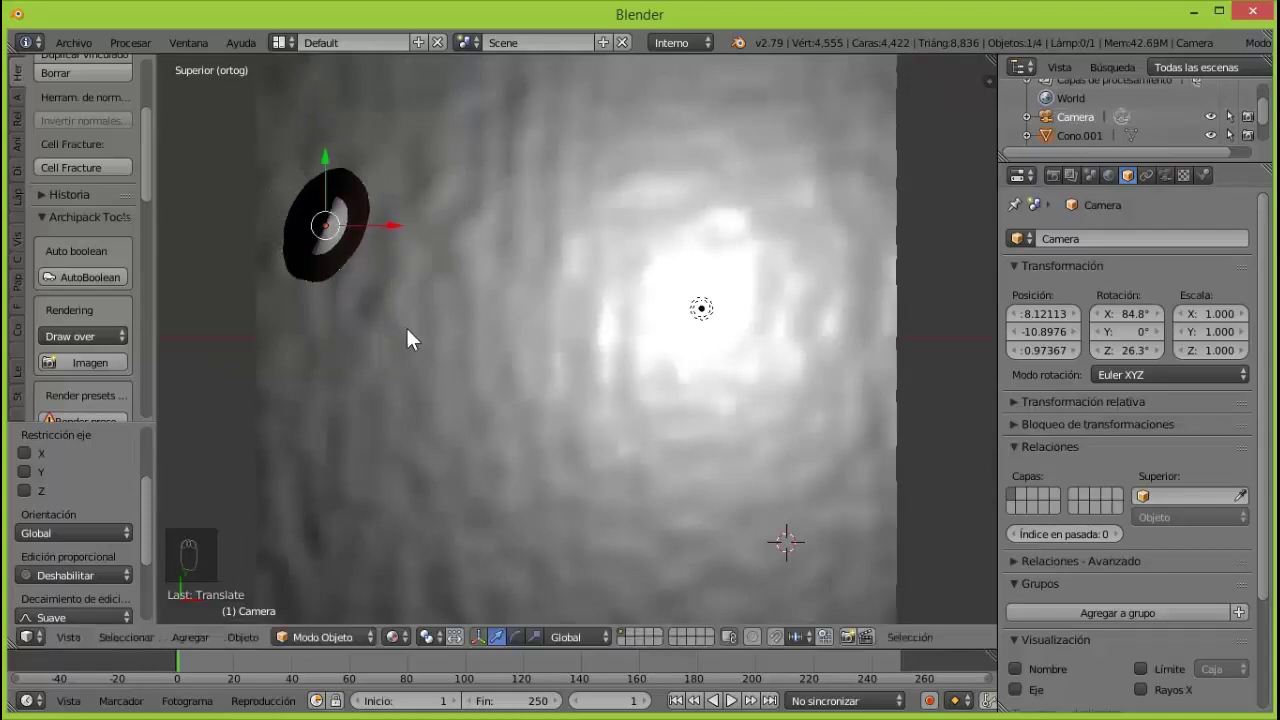
pyautogui.press('KP_1')
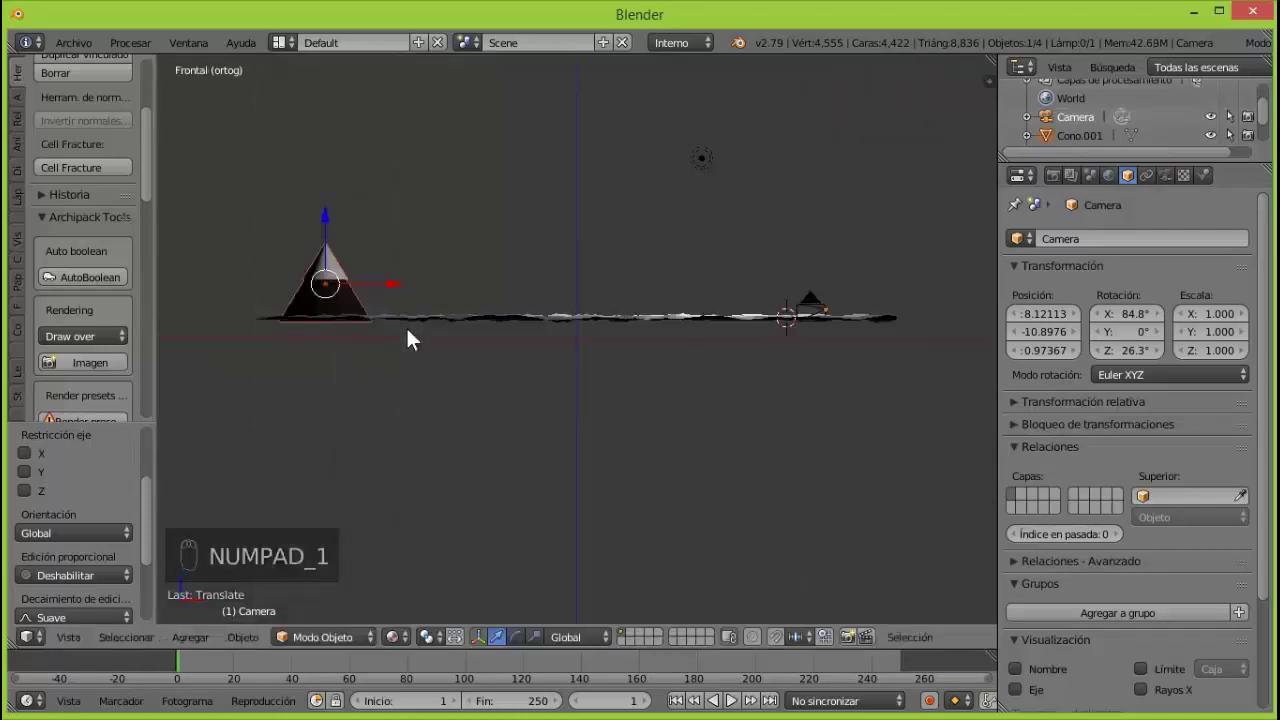
pyautogui.press('KP_6')
pyautogui.press('KP_6')
pyautogui.press('KP_6')
pyautogui.press('KP_8')
pyautogui.press('KP_5')
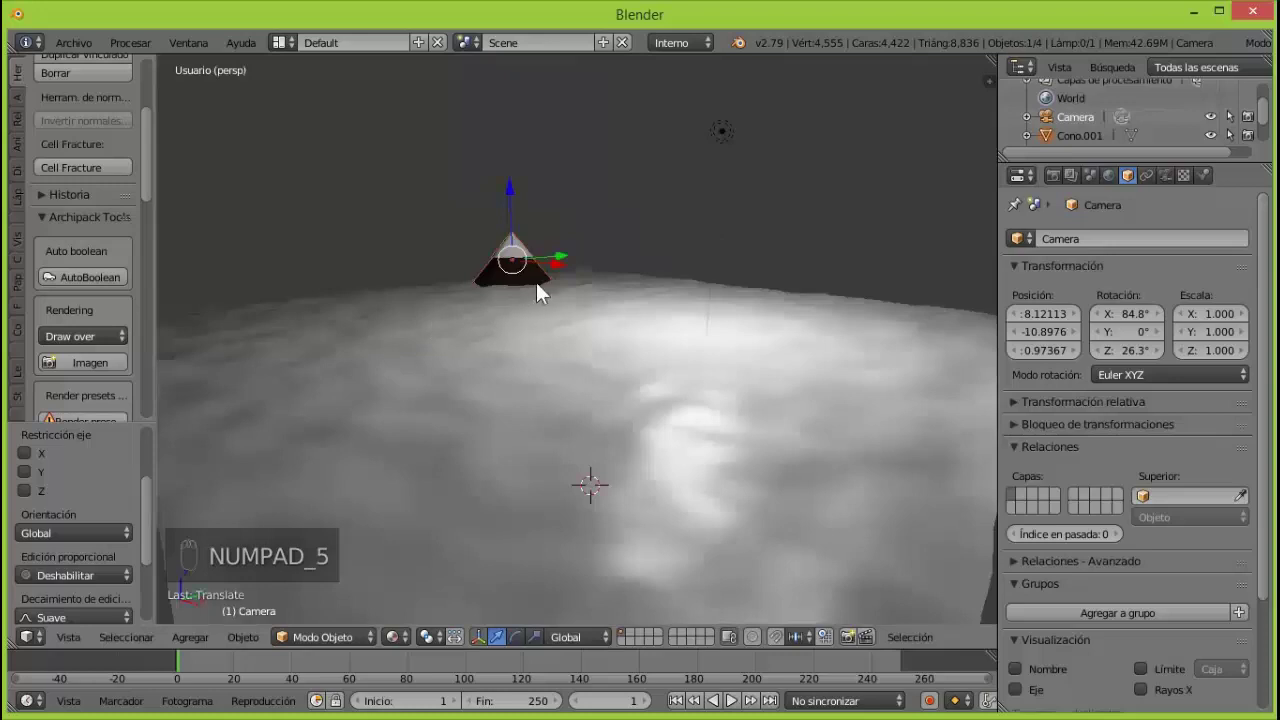
# Move the cone along X, Y and Z and widen it into a broader mountain lower on the slope.
pyautogui.press('g')
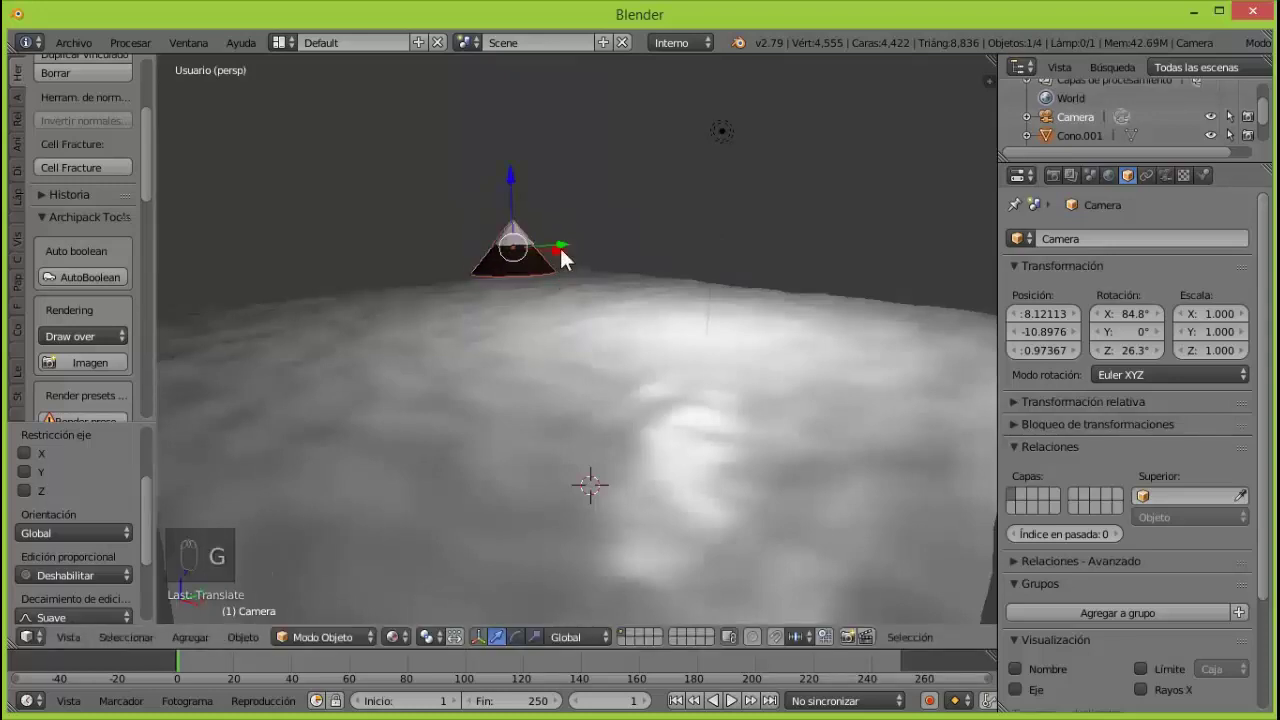
pyautogui.moveTo(564, 254); pyautogui.dragTo(567, 289)
pyautogui.moveTo(555, 262); pyautogui.dragTo(654, 254)
pyautogui.moveTo(648, 259); pyautogui.dragTo(502, 316)
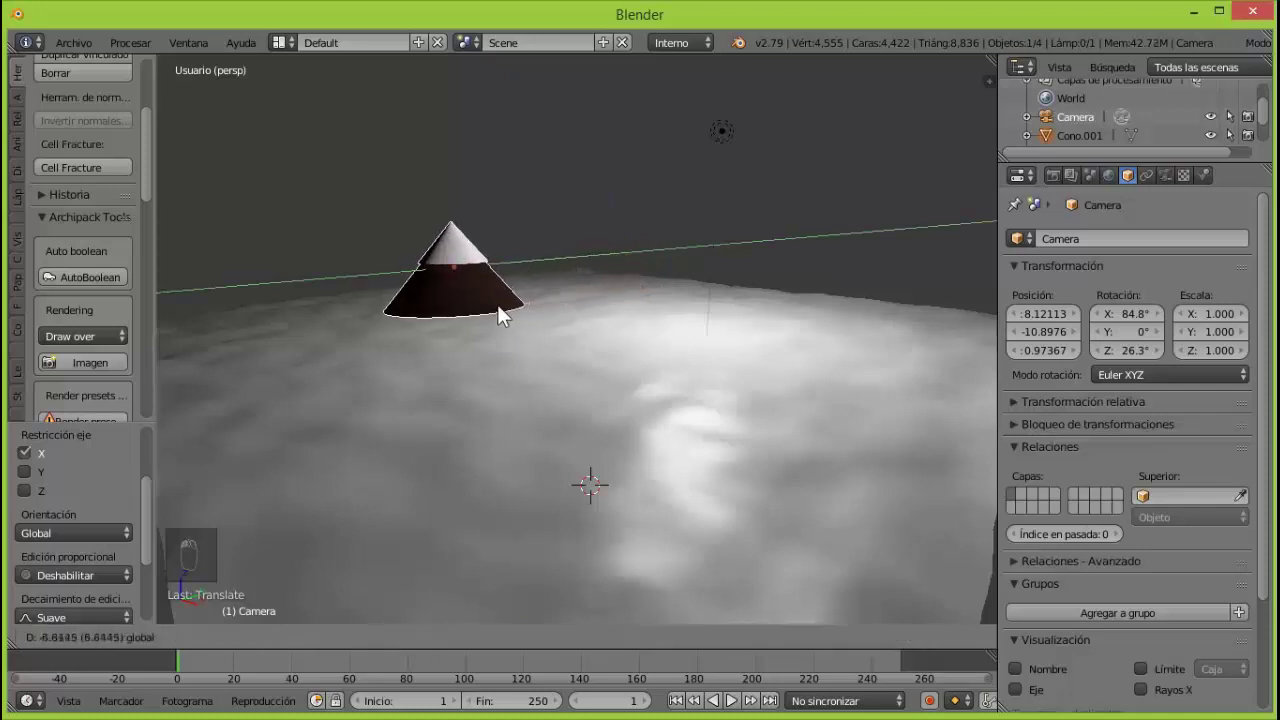
pyautogui.moveTo(493, 286); pyautogui.dragTo(456, 270)
pyautogui.moveTo(414, 192); pyautogui.dragTo(413, 208)
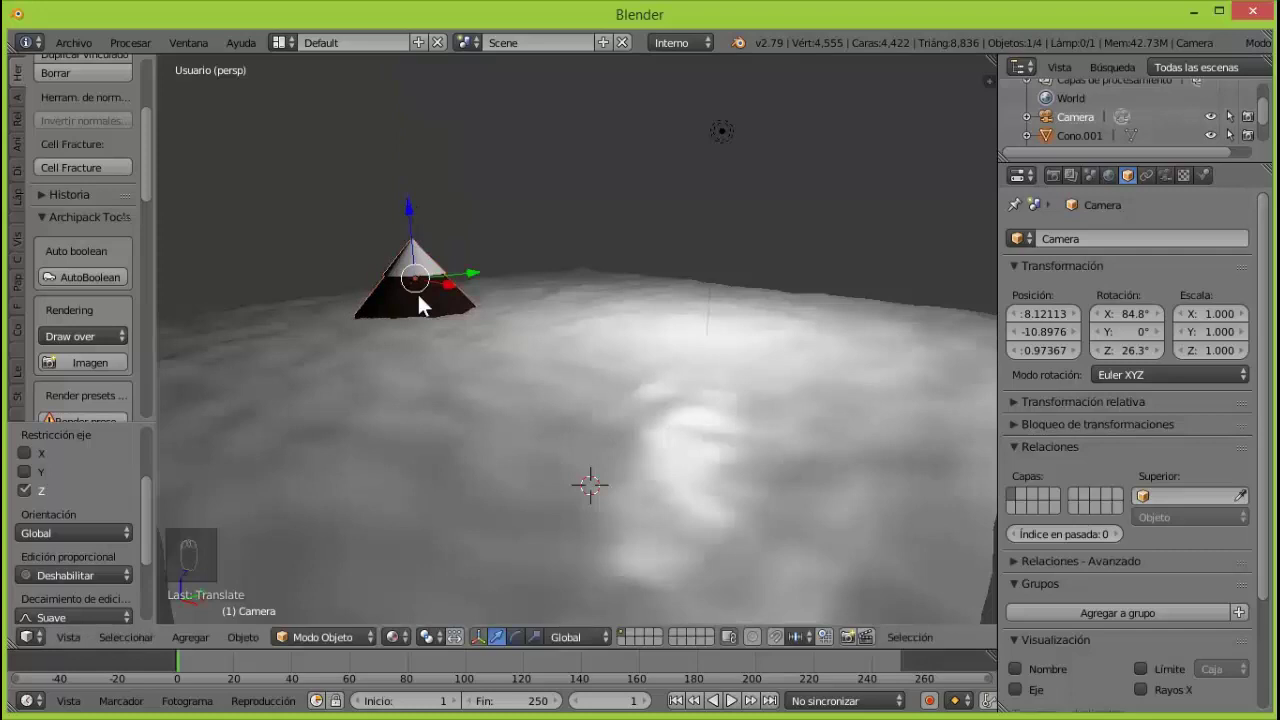
# Duplicate the cone mountain and raise the copy into a taller neighbouring peak.
pyautogui.press('shift+d')
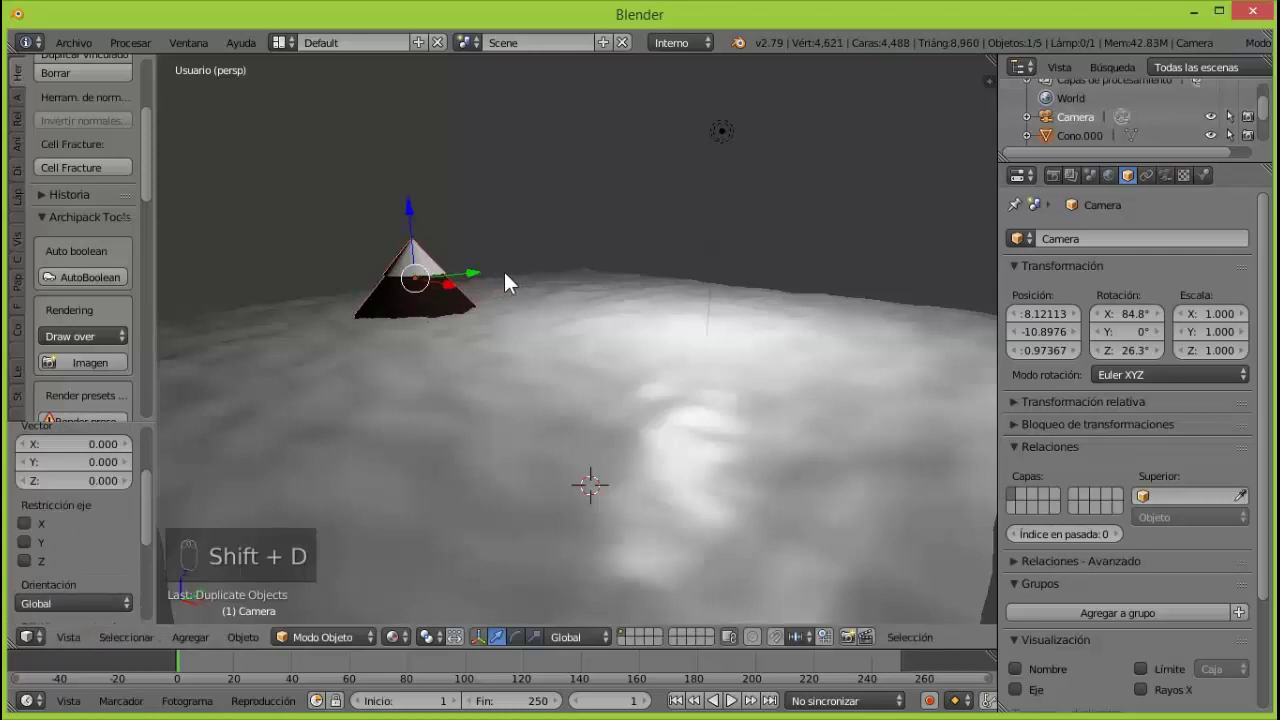
pyautogui.moveTo(472, 284); pyautogui.dragTo(519, 278)
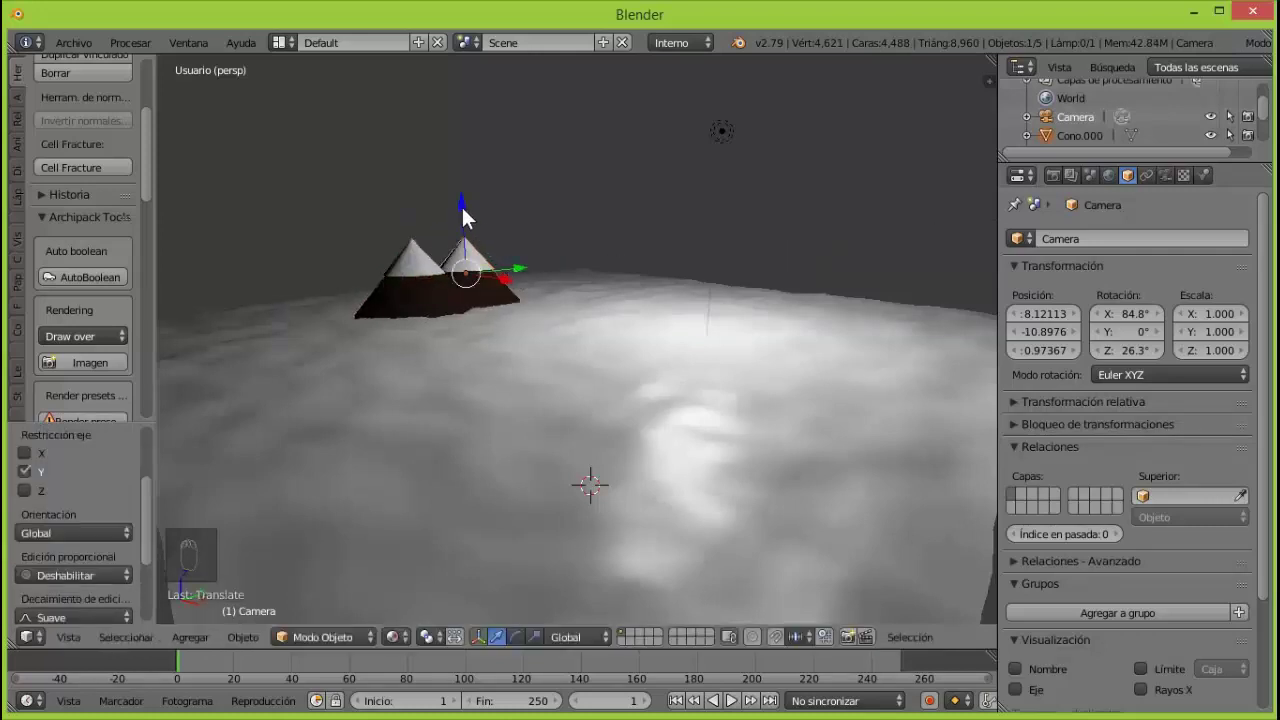
pyautogui.moveTo(466, 217); pyautogui.dragTo(466, 217)
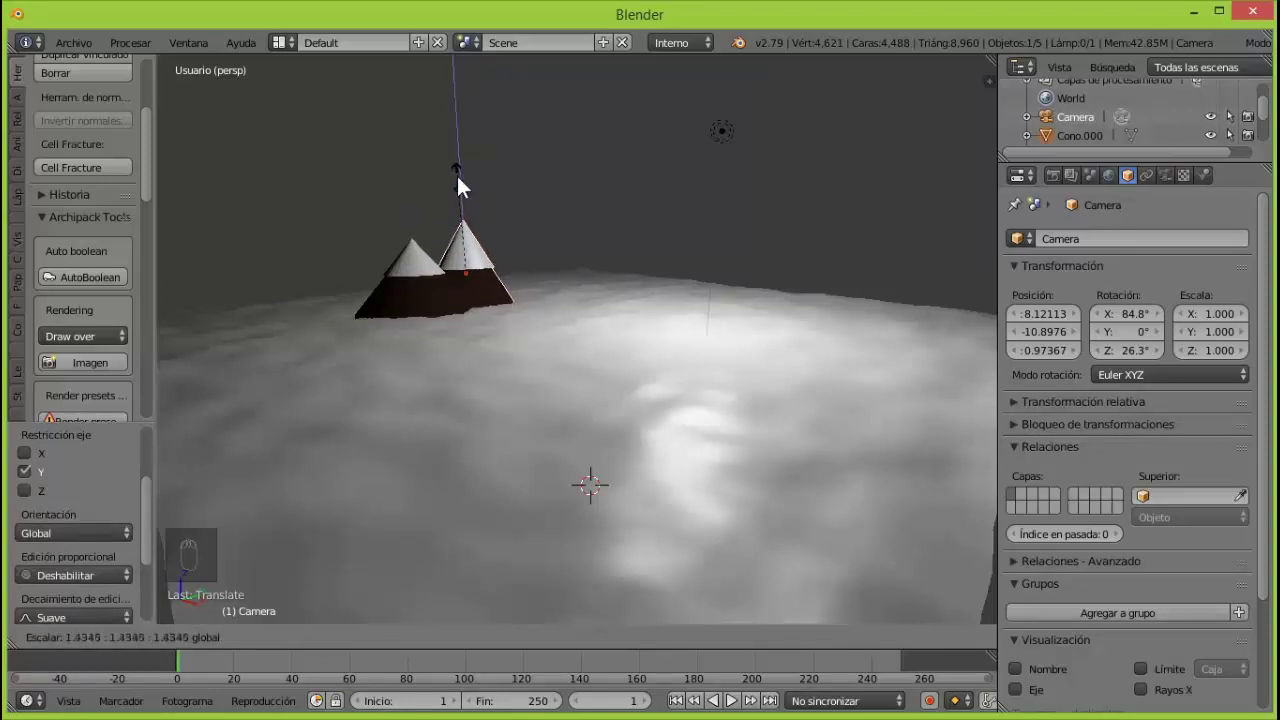
pyautogui.moveTo(470, 219); pyautogui.dragTo(471, 207)
pyautogui.moveTo(471, 207); pyautogui.dragTo(469, 187)
pyautogui.click(470, 202)
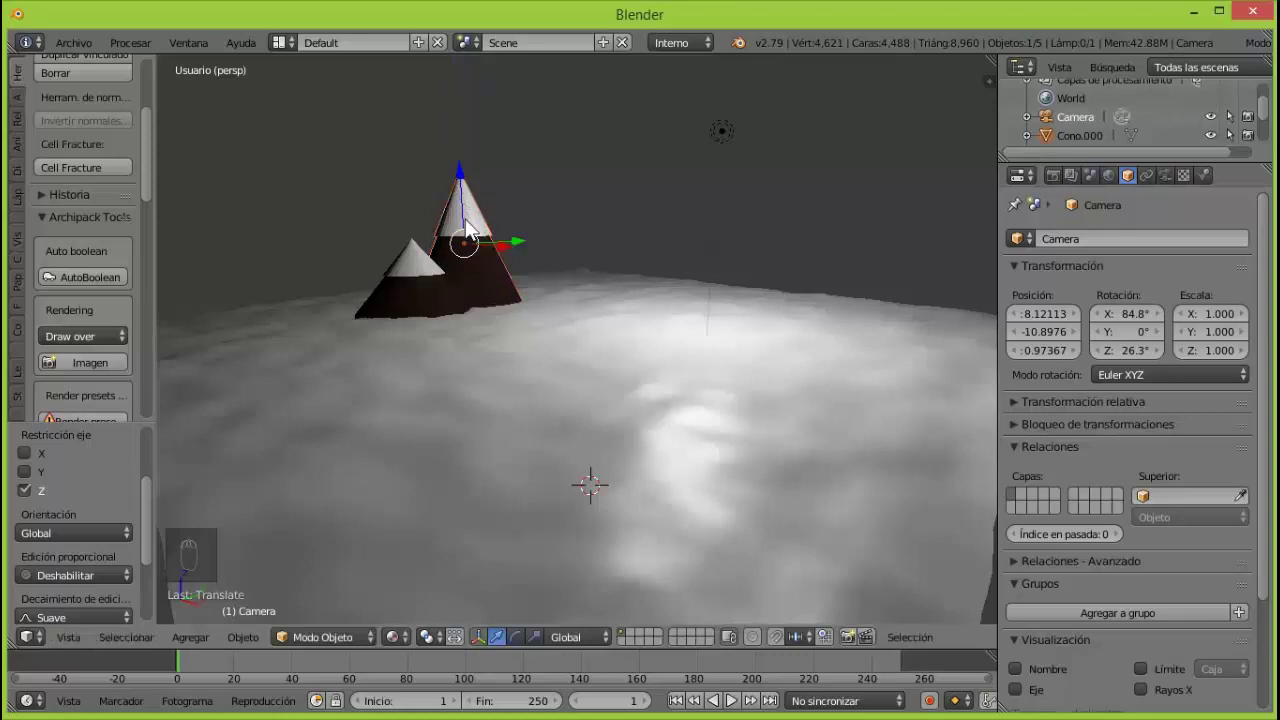
# Duplicate the snow-capped cone again, slide it beside the others and adjust its height.
pyautogui.press('shift+d')
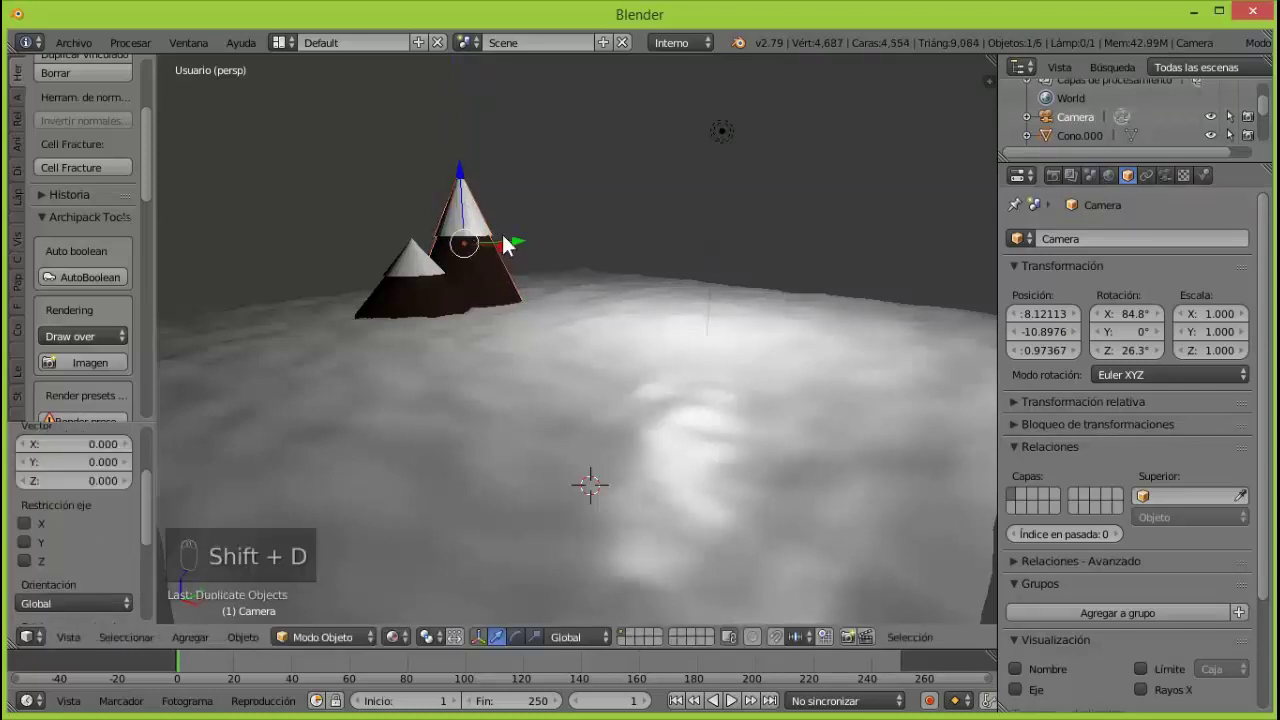
pyautogui.click(513, 256)
pyautogui.click(546, 247)
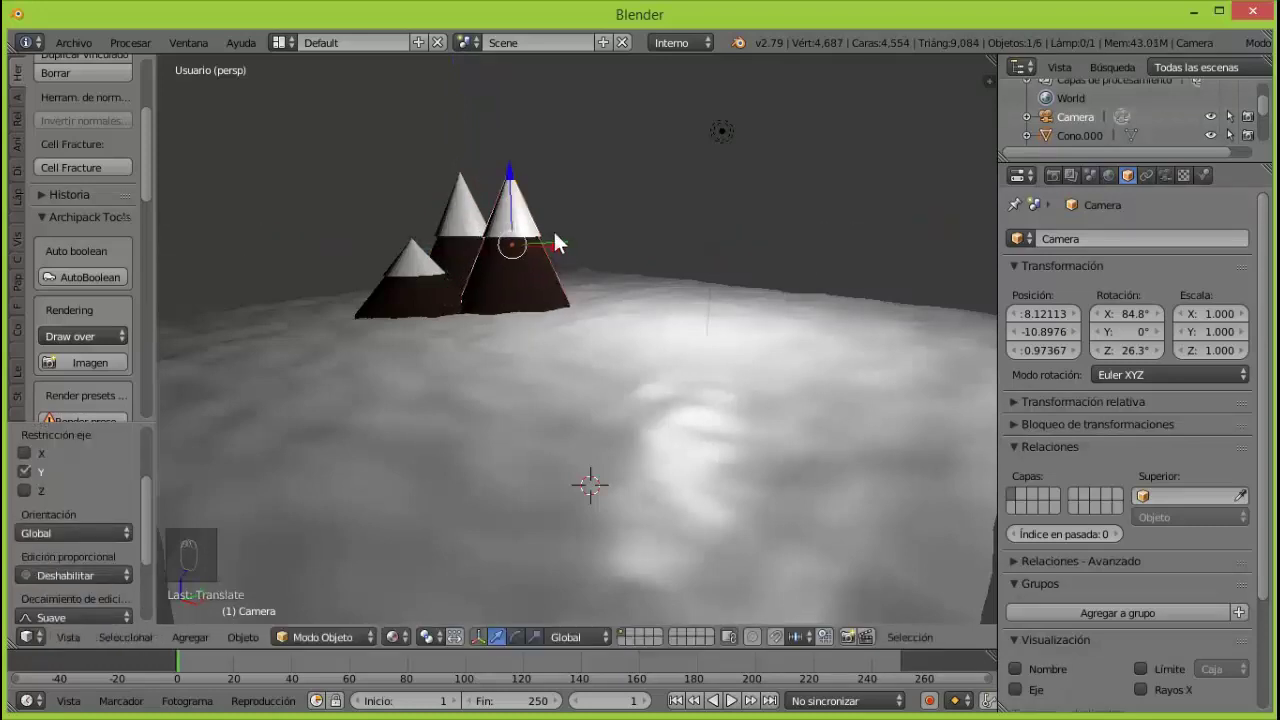
pyautogui.click(512, 179)
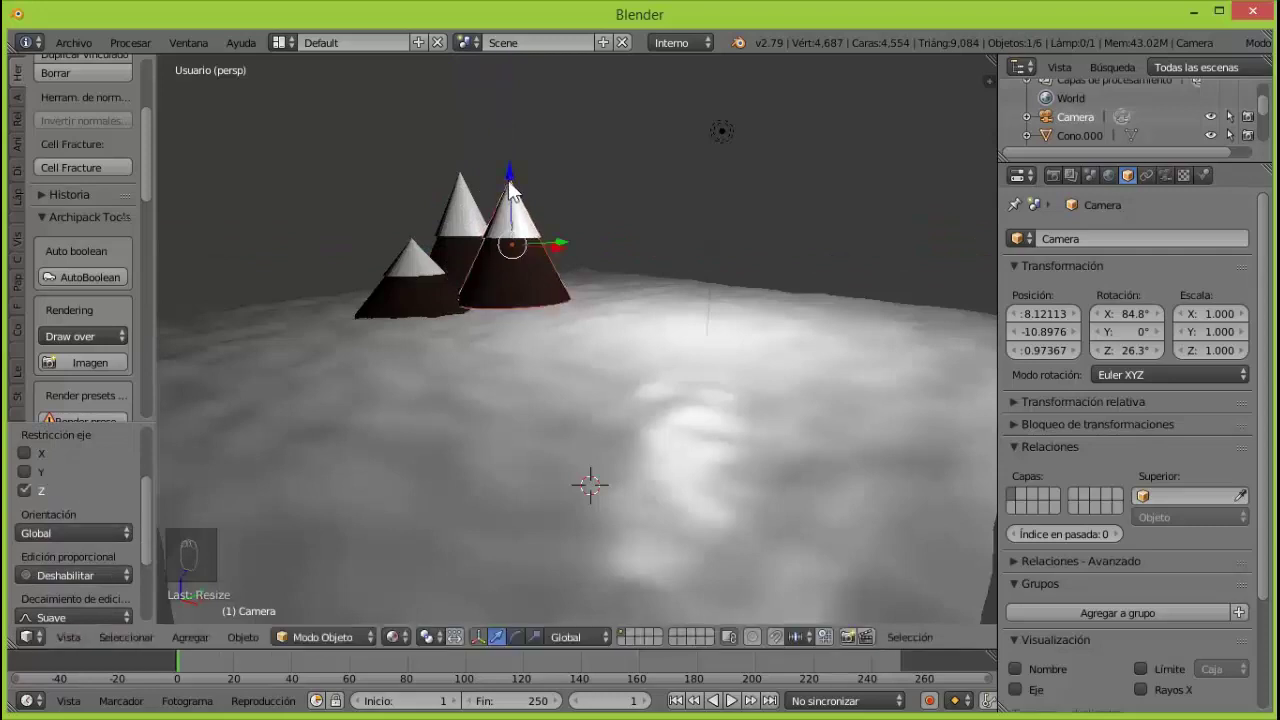
pyautogui.click(517, 184)
# Copy another mountain cone, place it in the range and rescale it.
pyautogui.rightClick(433, 281)
pyautogui.press('shift+d')
pyautogui.click(473, 280)
pyautogui.click(402, 299)
pyautogui.click(359, 219)
pyautogui.press('s')
pyautogui.click(358, 221)
# Duplicate the newest peak to the left and widen and enlarge it into a bigger mountain.
pyautogui.rightClick(522, 267)
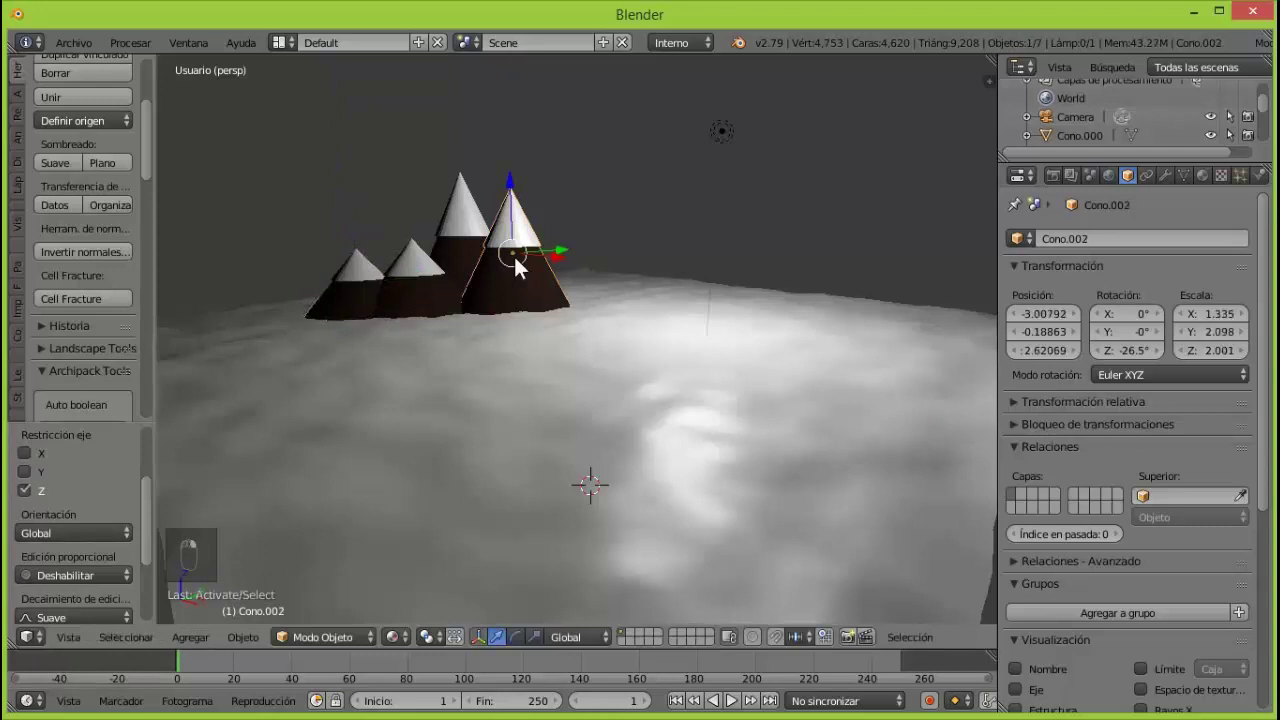
pyautogui.press('shift+d')
pyautogui.click(557, 264)
pyautogui.click(509, 252)
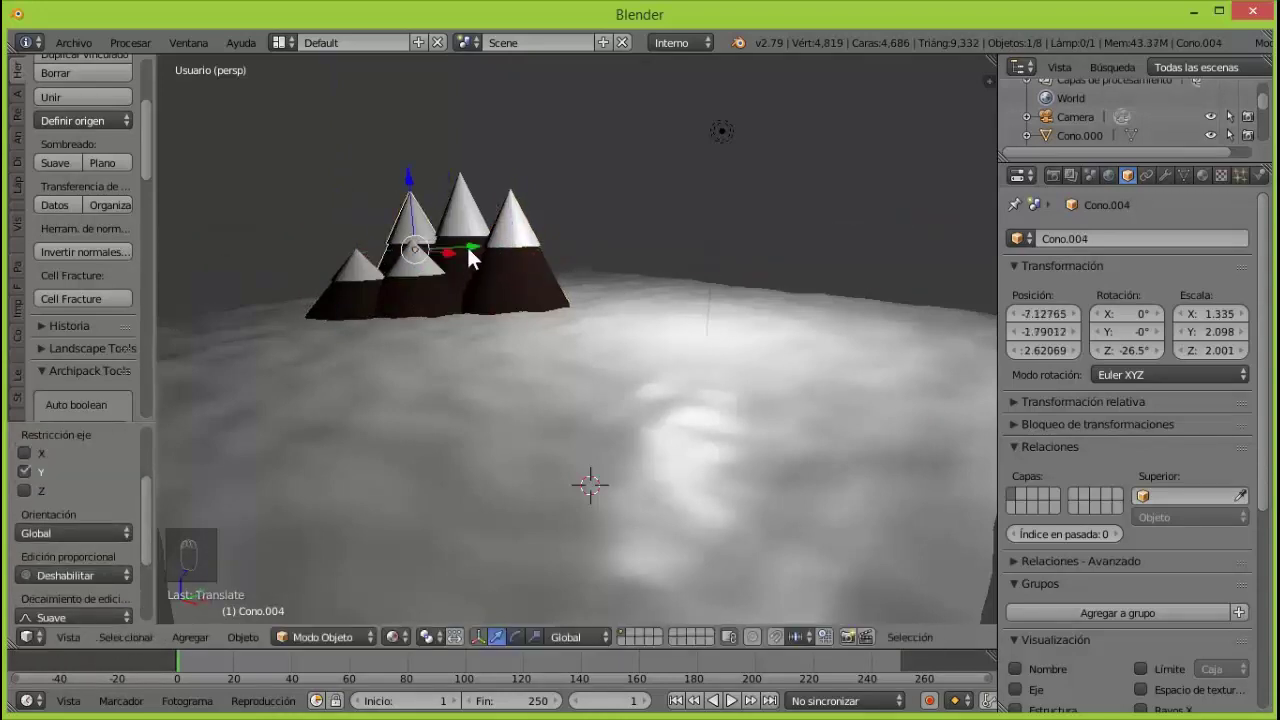
pyautogui.click(477, 256)
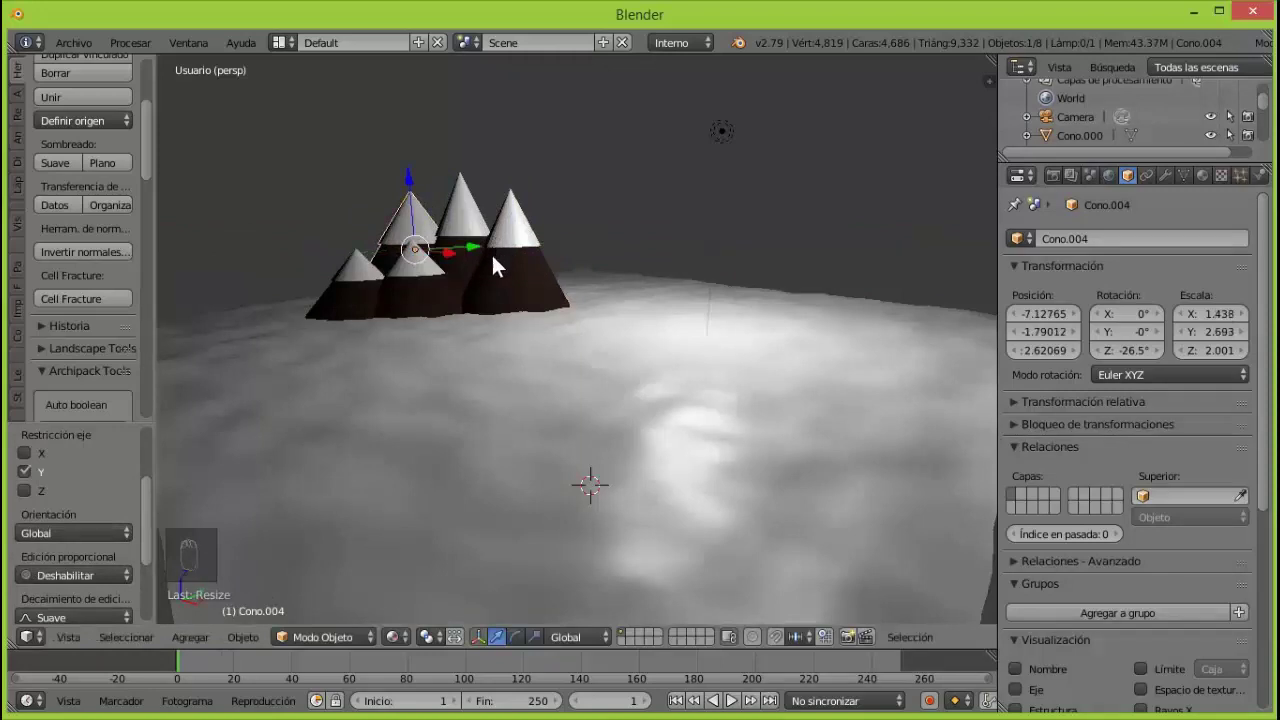
pyautogui.click(454, 263)
pyautogui.click(474, 257)
pyautogui.press('a')
pyautogui.click(322, 294)
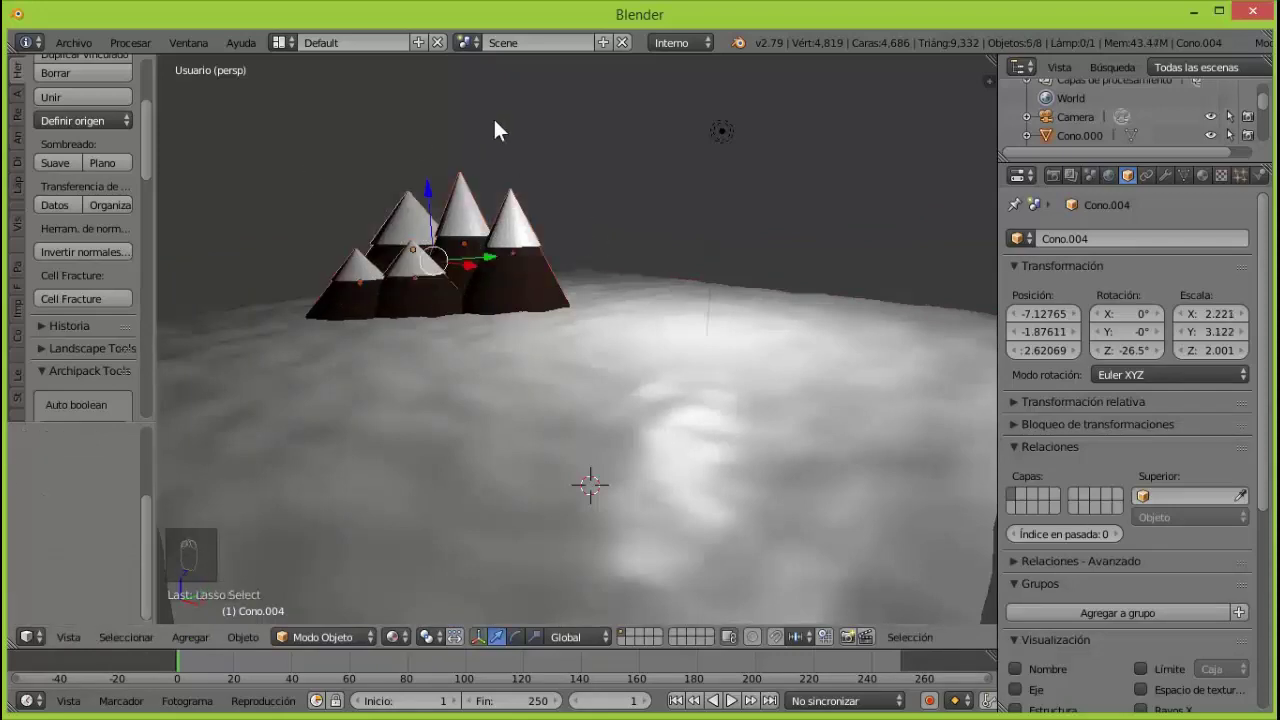
# Duplicate the selected group of peaks to the right, rotate and rearrange them from the top view.
pyautogui.press('shift+d')
pyautogui.moveTo(474, 275); pyautogui.dragTo(640, 255)
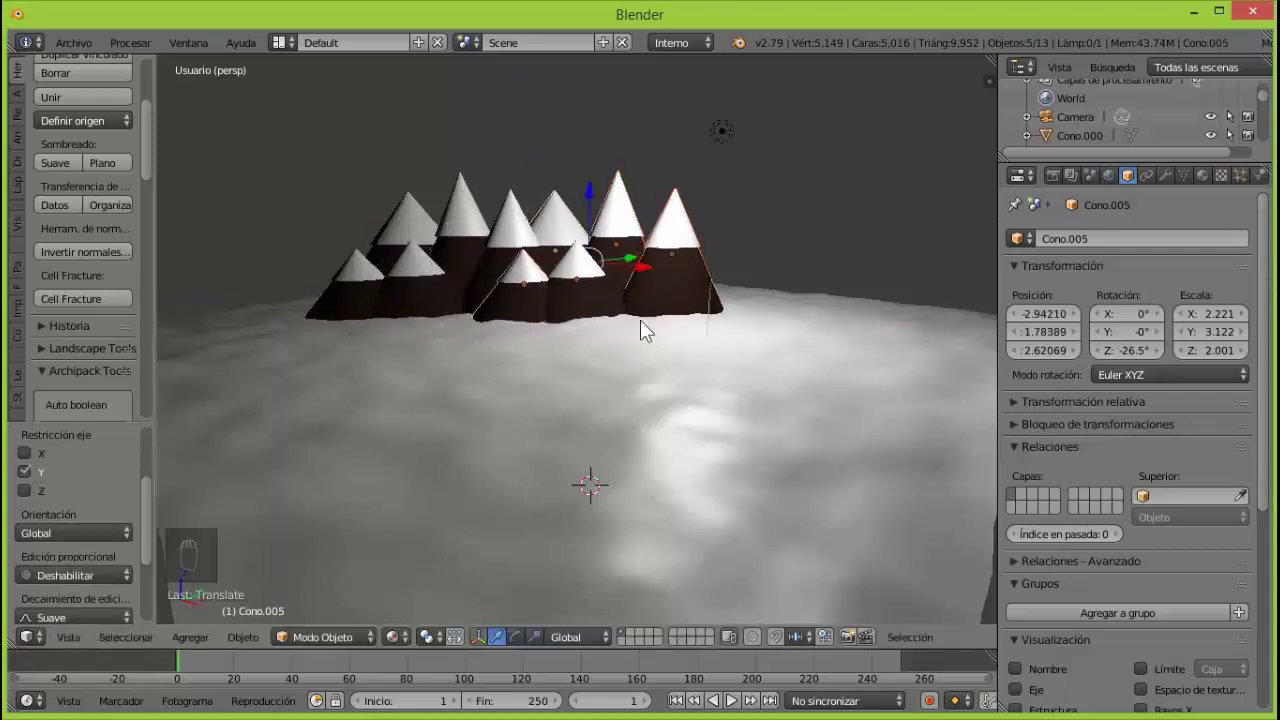
pyautogui.press('KP_7')
pyautogui.press('r')
pyautogui.press('r')
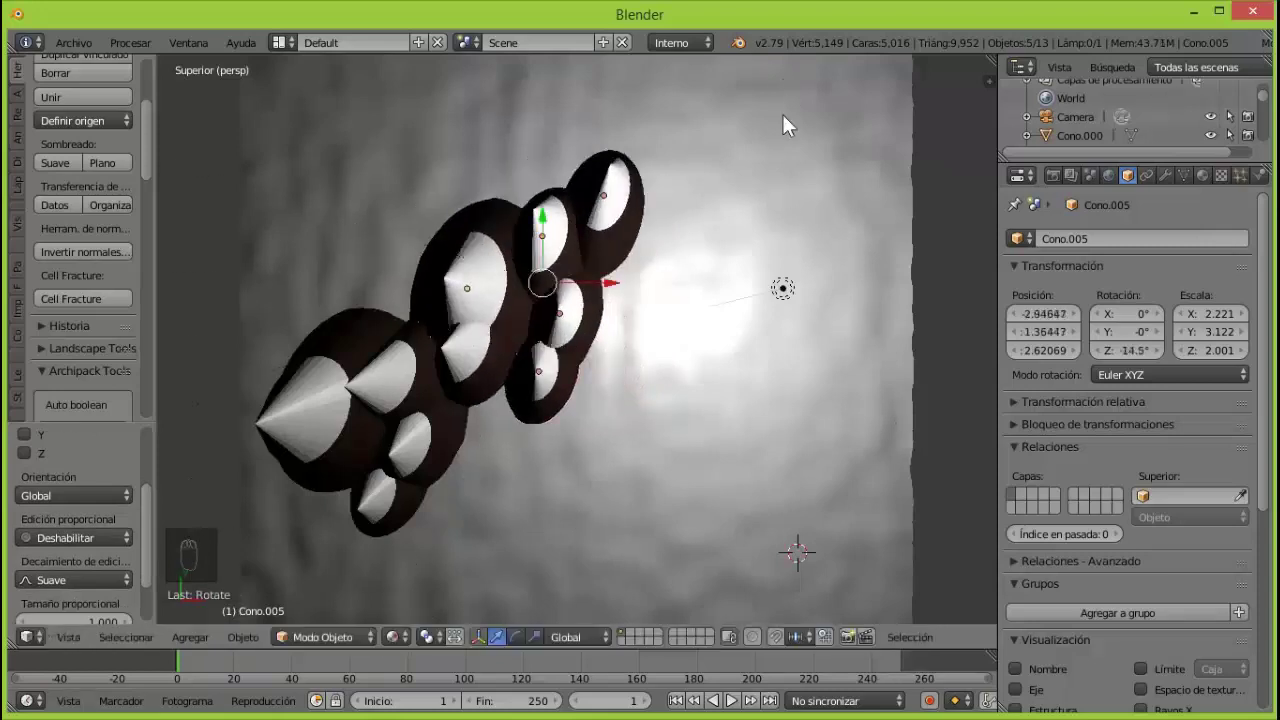
pyautogui.press('r')
pyautogui.moveTo(617, 292); pyautogui.dragTo(570, 166)
pyautogui.click(641, 231)
pyautogui.press('KP_0')
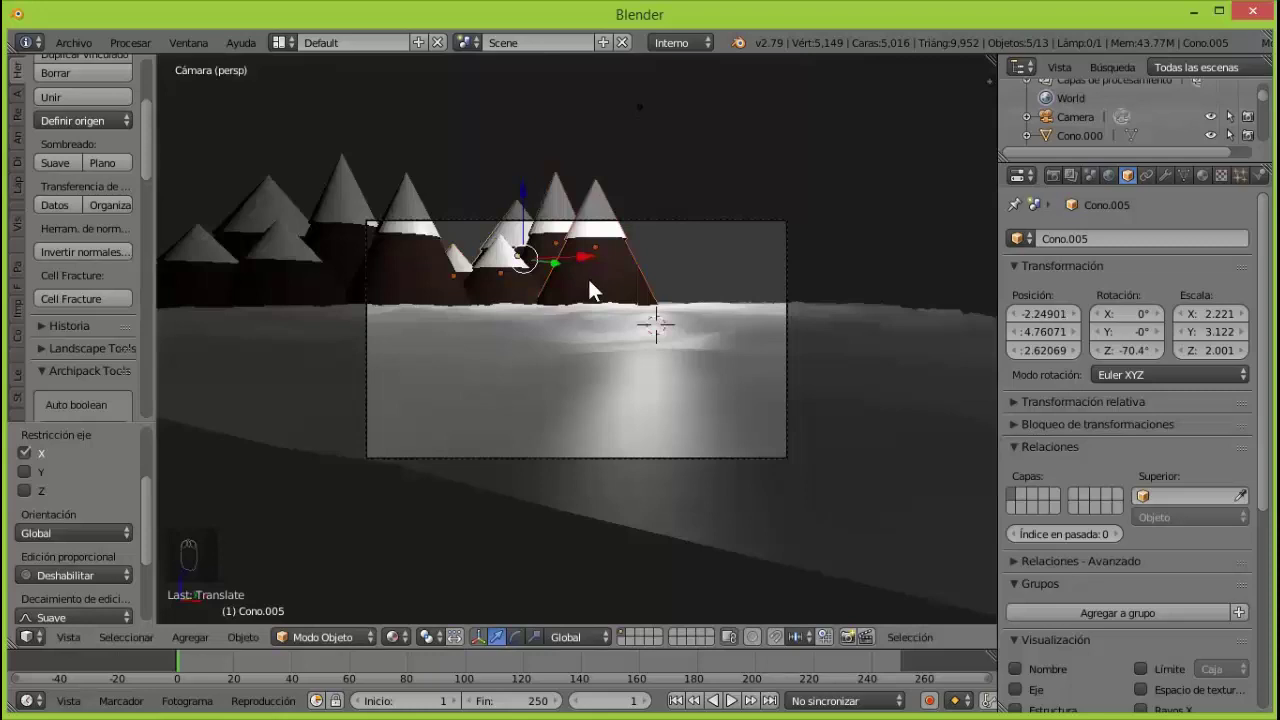
# Flatten one peak's height and move a distant cone into position from a zoomed-out top view.
pyautogui.click(527, 199)
pyautogui.click(530, 211)
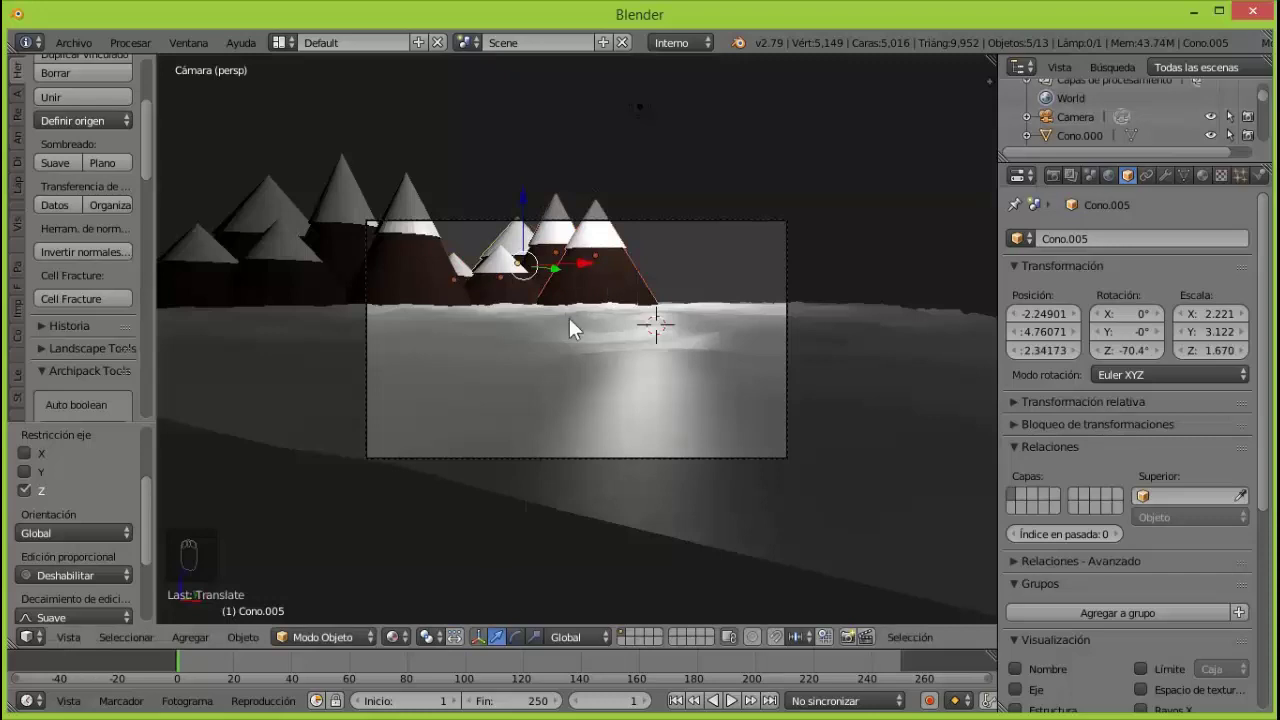
pyautogui.press('a')
pyautogui.rightClick(506, 289)
pyautogui.click(540, 290)
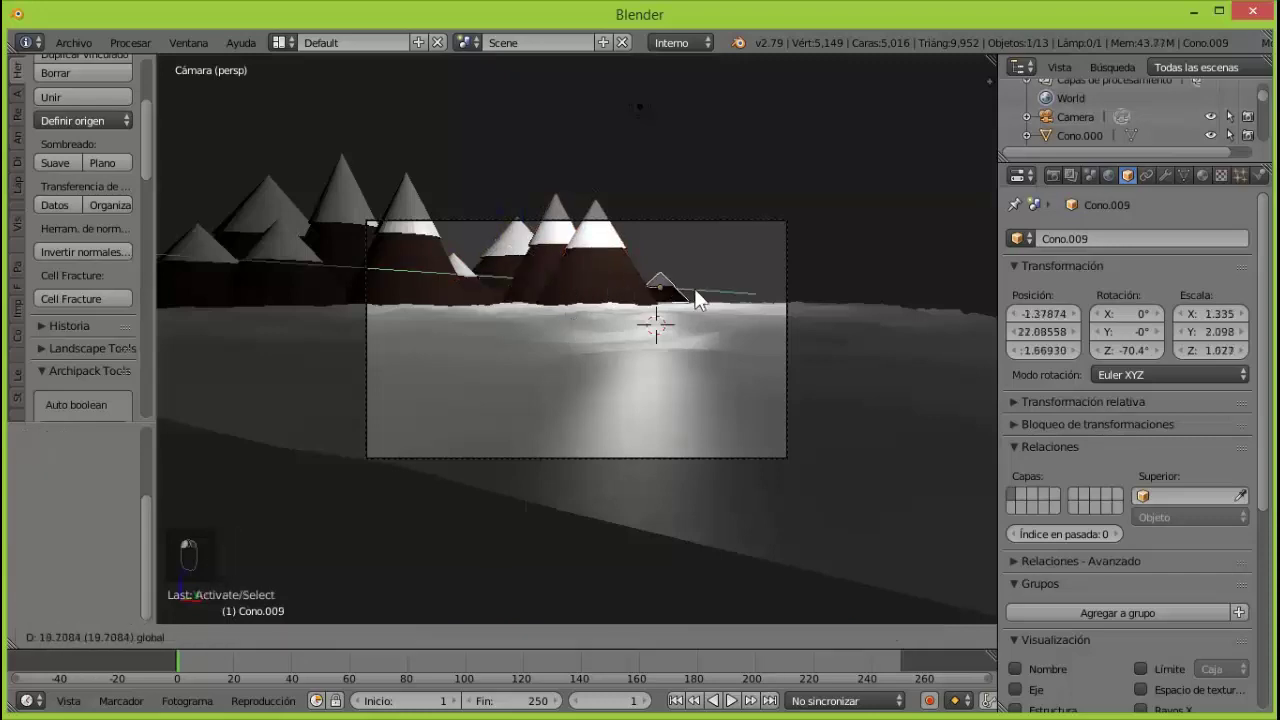
pyautogui.click(731, 295)
pyautogui.press('KP_7')
pyautogui.press('KP_Subtract')
pyautogui.press('KP_Subtract')
pyautogui.press('KP_Subtract')
pyautogui.click(673, 70)
pyautogui.click(742, 273)
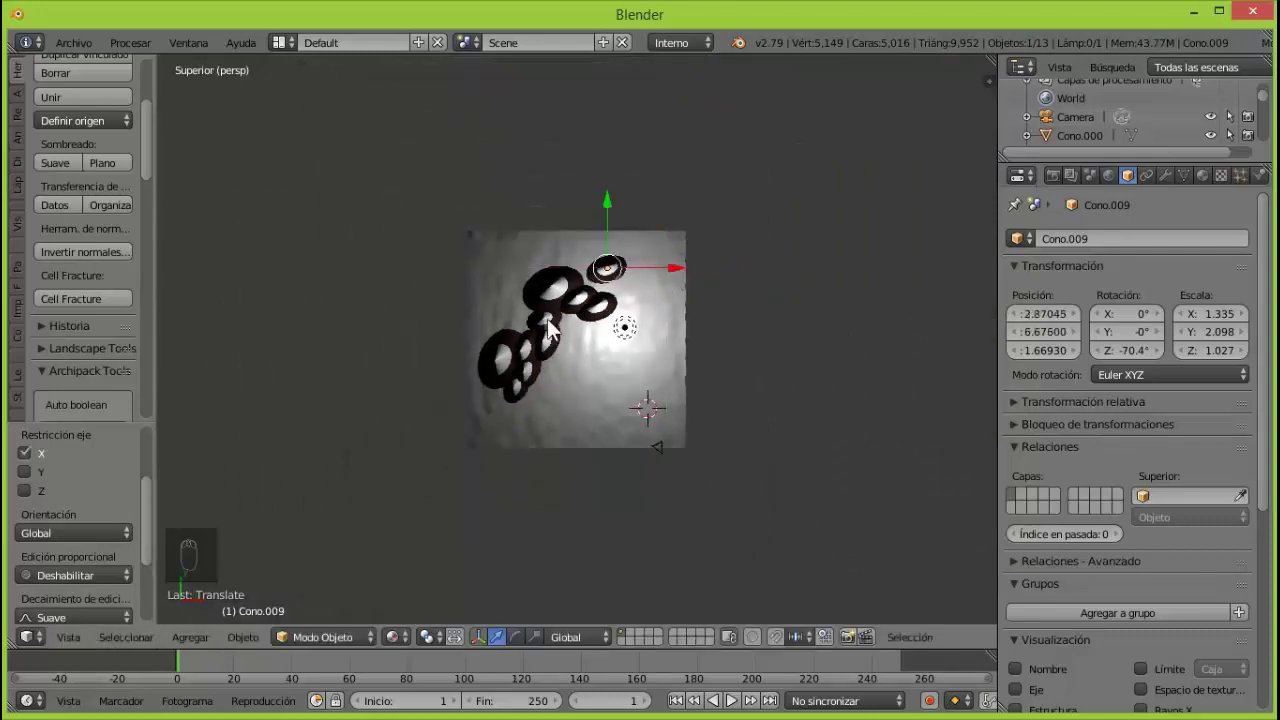
# Pull two more peaks closer to the range and return to the camera view of the horizon.
pyautogui.rightClick(556, 329)
pyautogui.click(552, 260)
pyautogui.moveTo(619, 382); pyautogui.dragTo(580, 310)
pyautogui.rightClick(560, 314)
pyautogui.click(615, 292)
pyautogui.click(545, 230)
pyautogui.press('KP_0')
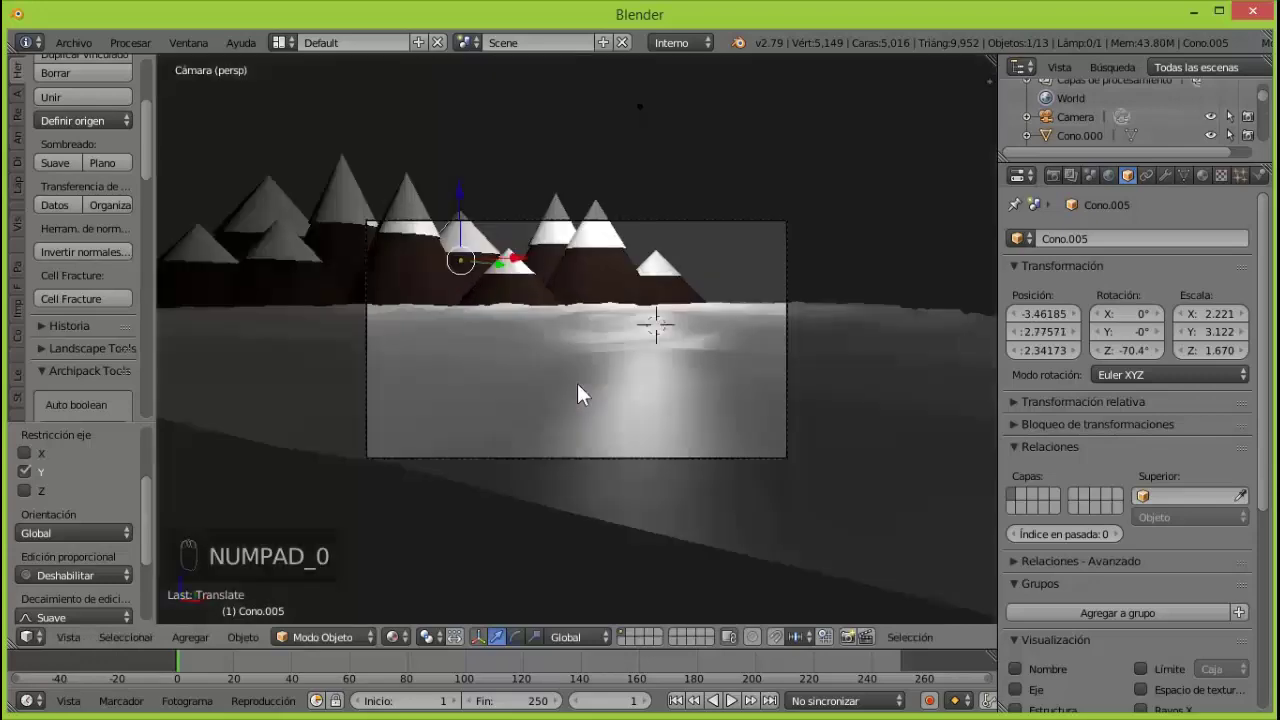
# Select the camera and adjust its height, sideways/depth position and tilt toward the peaks.
pyautogui.click(1082, 126)
pyautogui.click(1056, 361)
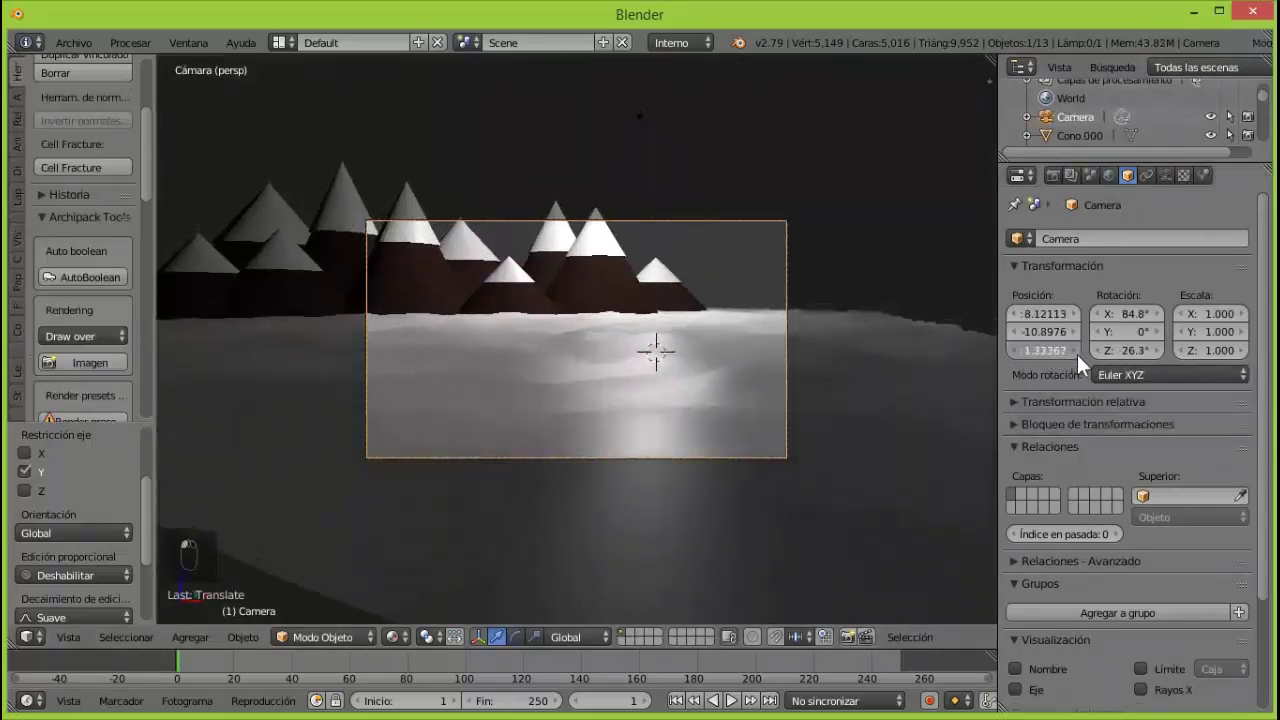
pyautogui.click(1124, 363)
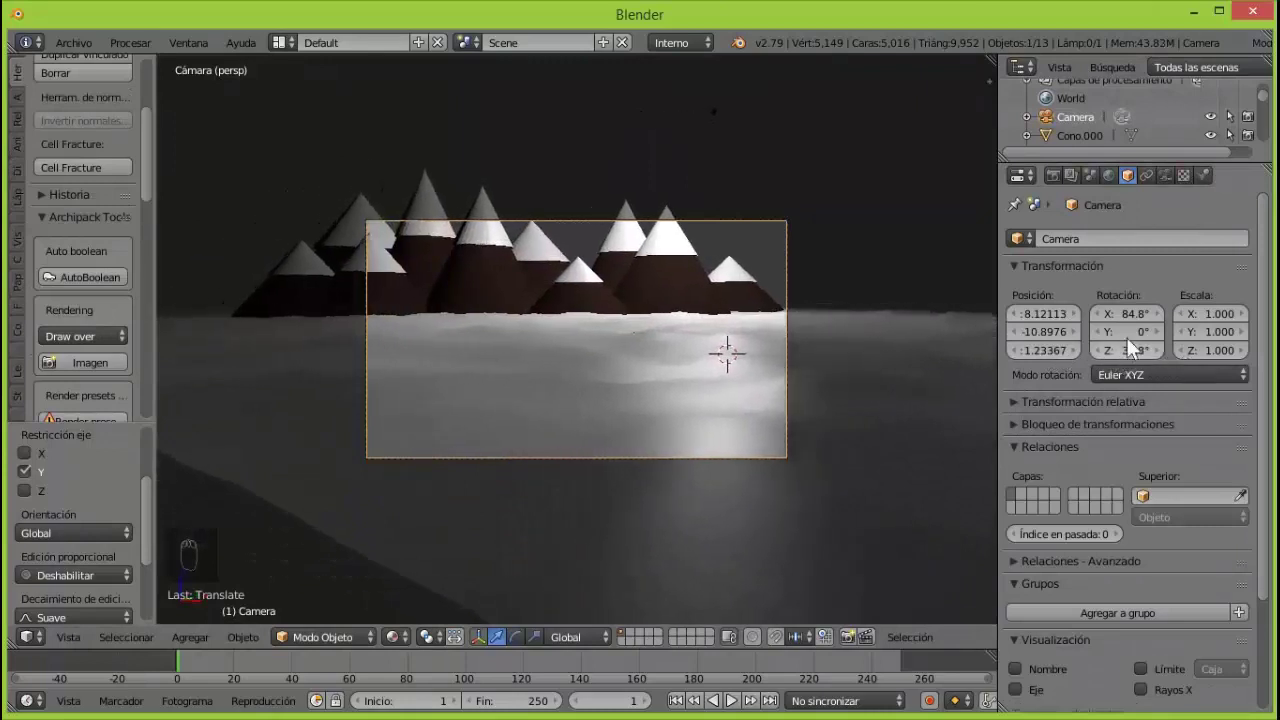
pyautogui.click(1133, 324)
pyautogui.click(1069, 363)
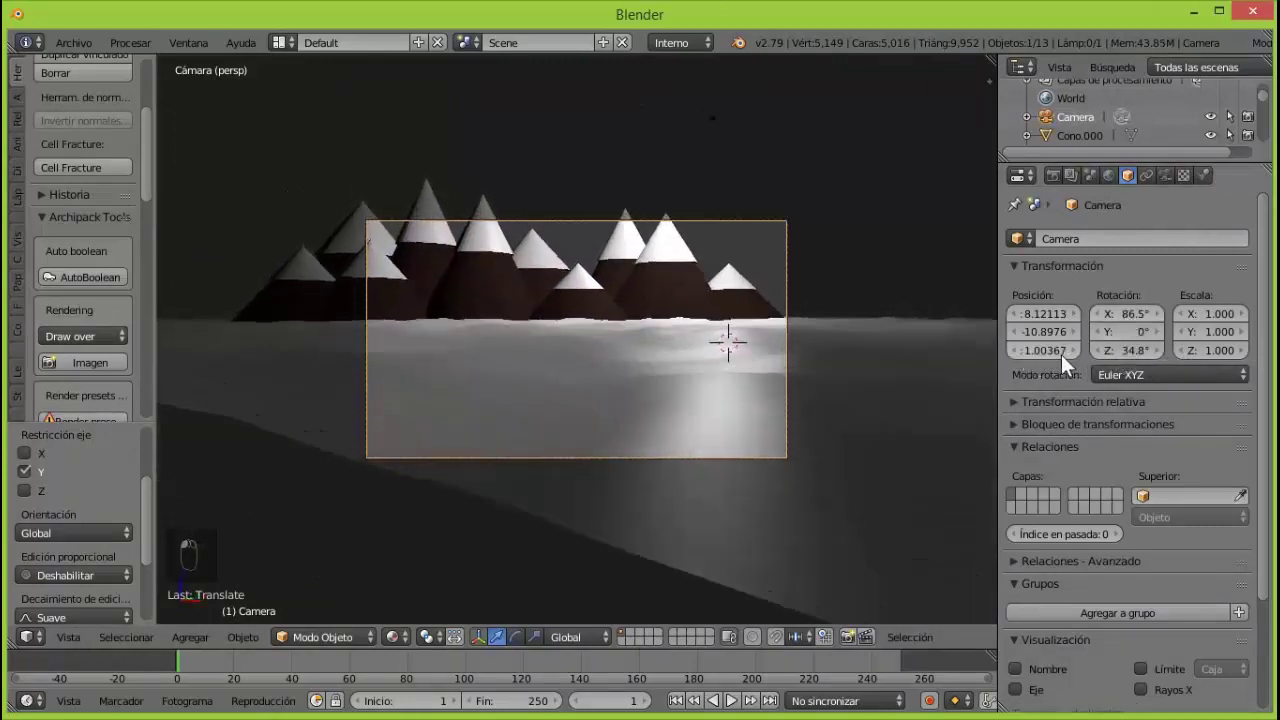
pyautogui.click(1064, 341)
pyautogui.click(1062, 324)
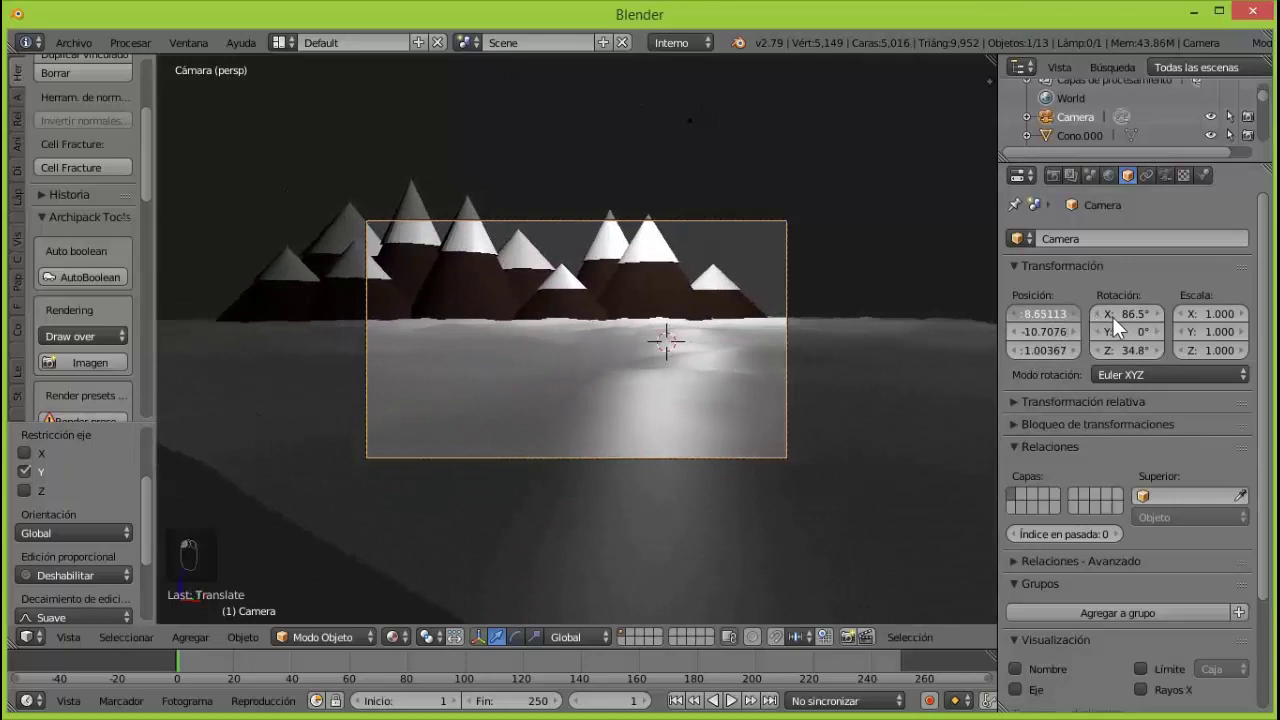
pyautogui.click(1136, 356)
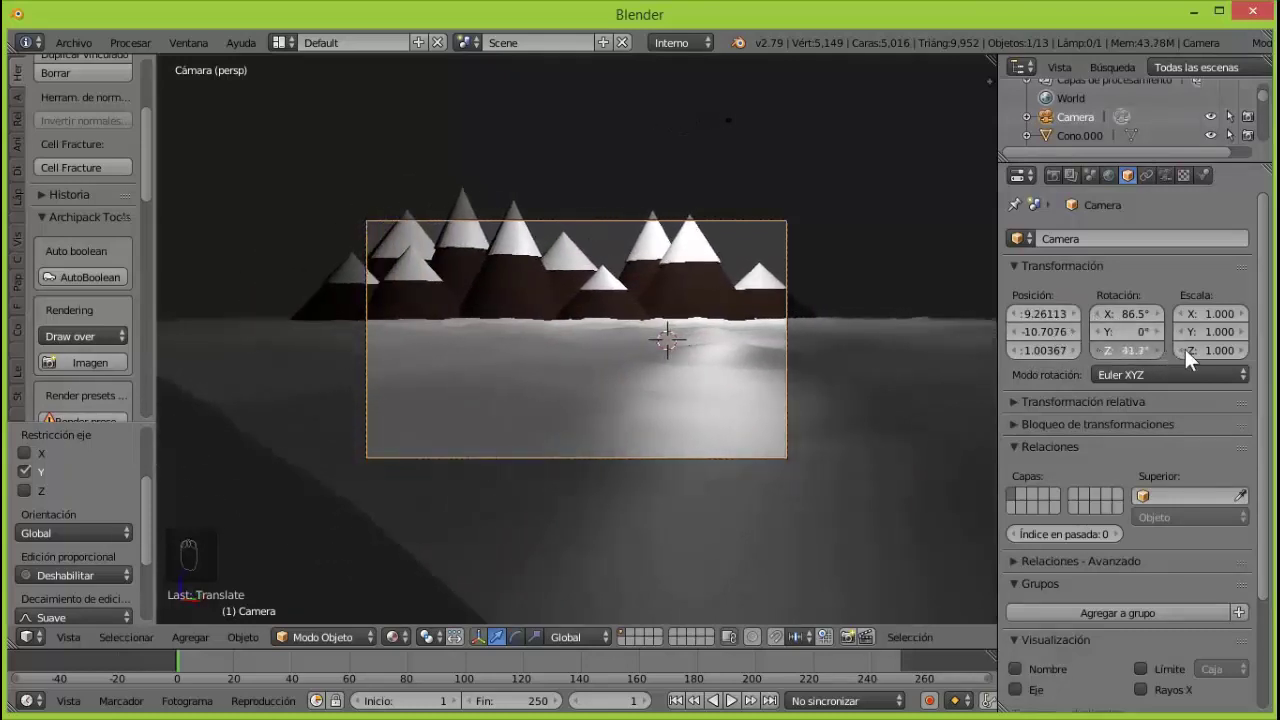
# Sweep the camera's Z rotation to about 46.7° and nudge X to ~11.15 so the peaks are centred.
pyautogui.moveTo(1131, 323); pyautogui.dragTo(1156, 325)
pyautogui.click(1135, 359)
pyautogui.moveTo(1134, 326); pyautogui.dragTo(1100, 364)
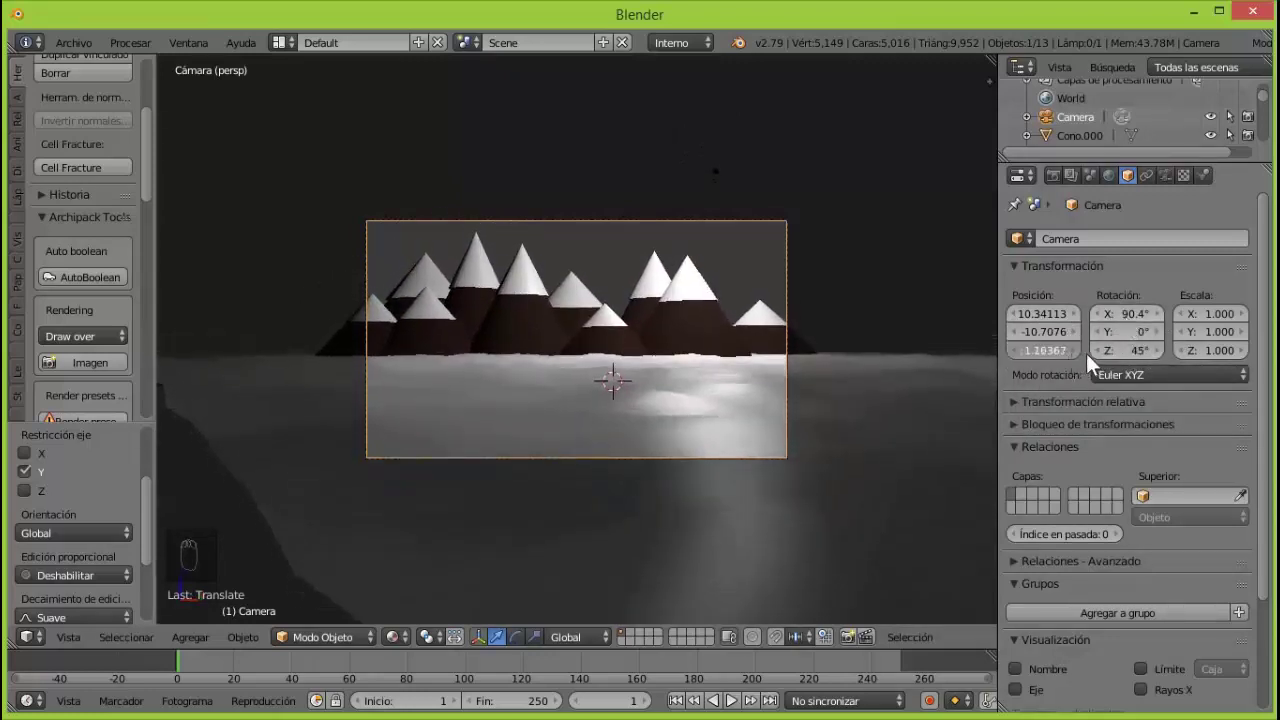
pyautogui.click(1060, 341)
pyautogui.click(1045, 323)
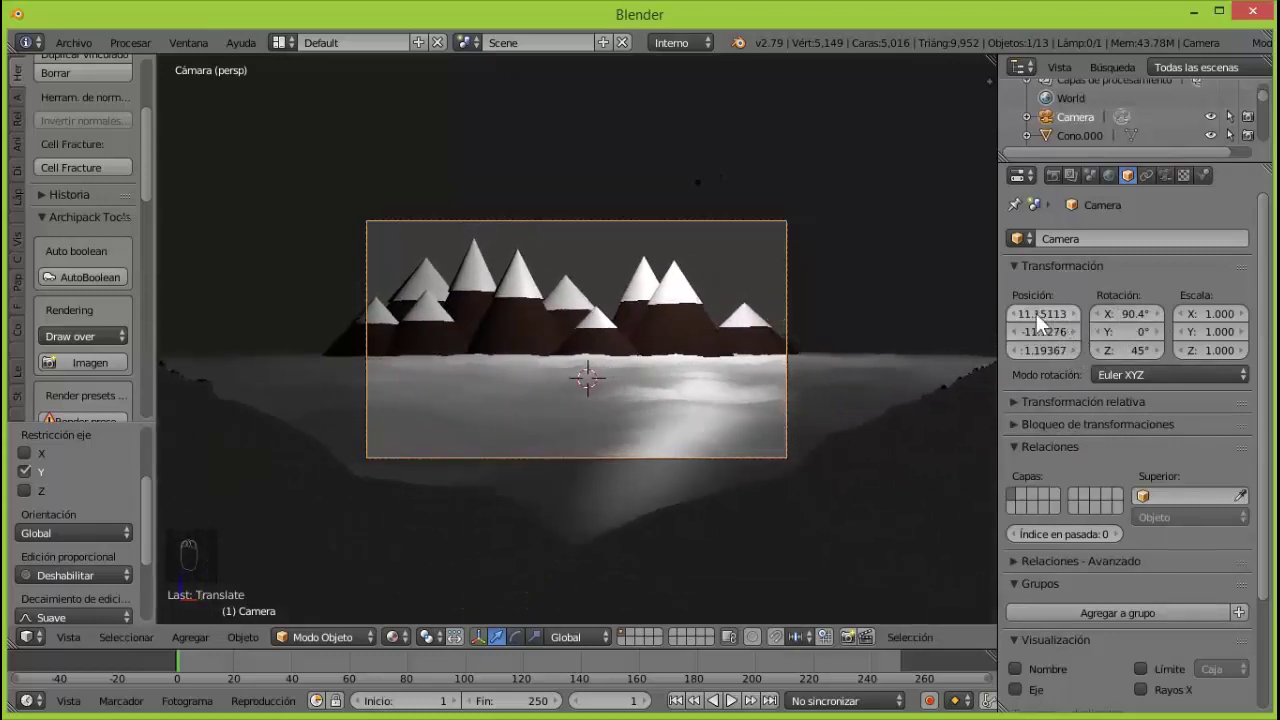
pyautogui.click(1126, 321)
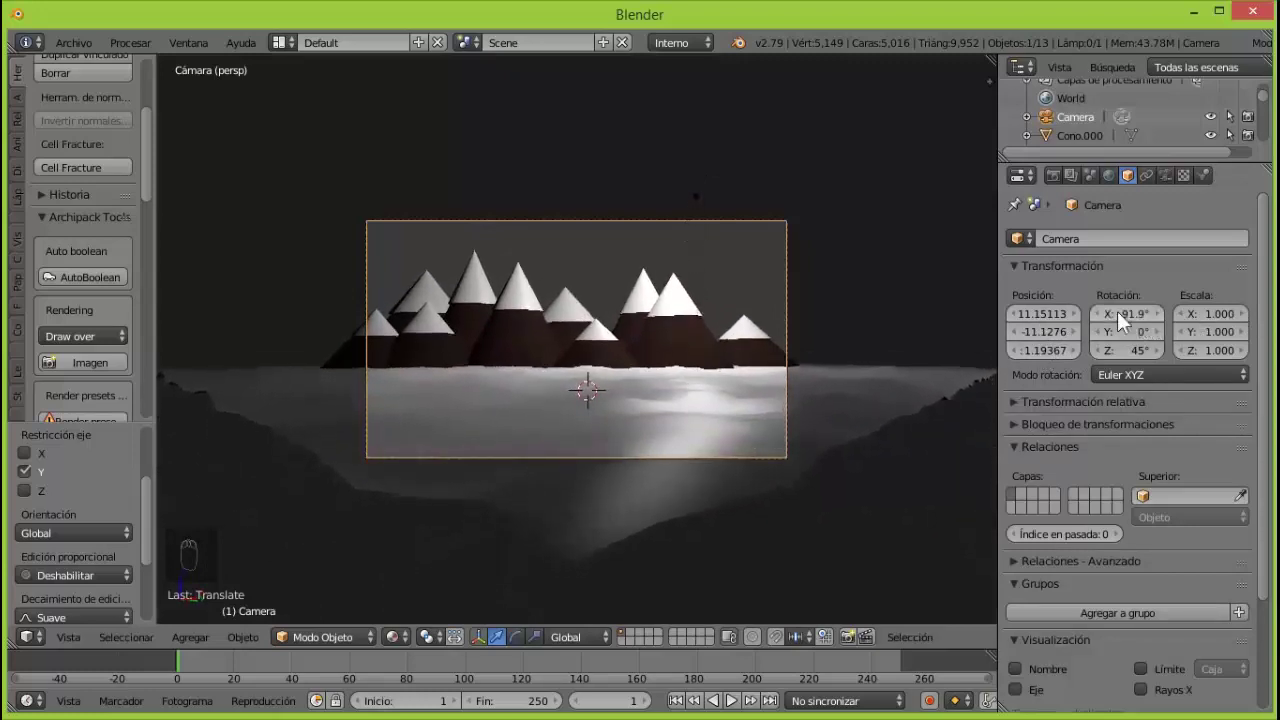
pyautogui.click(1130, 368)
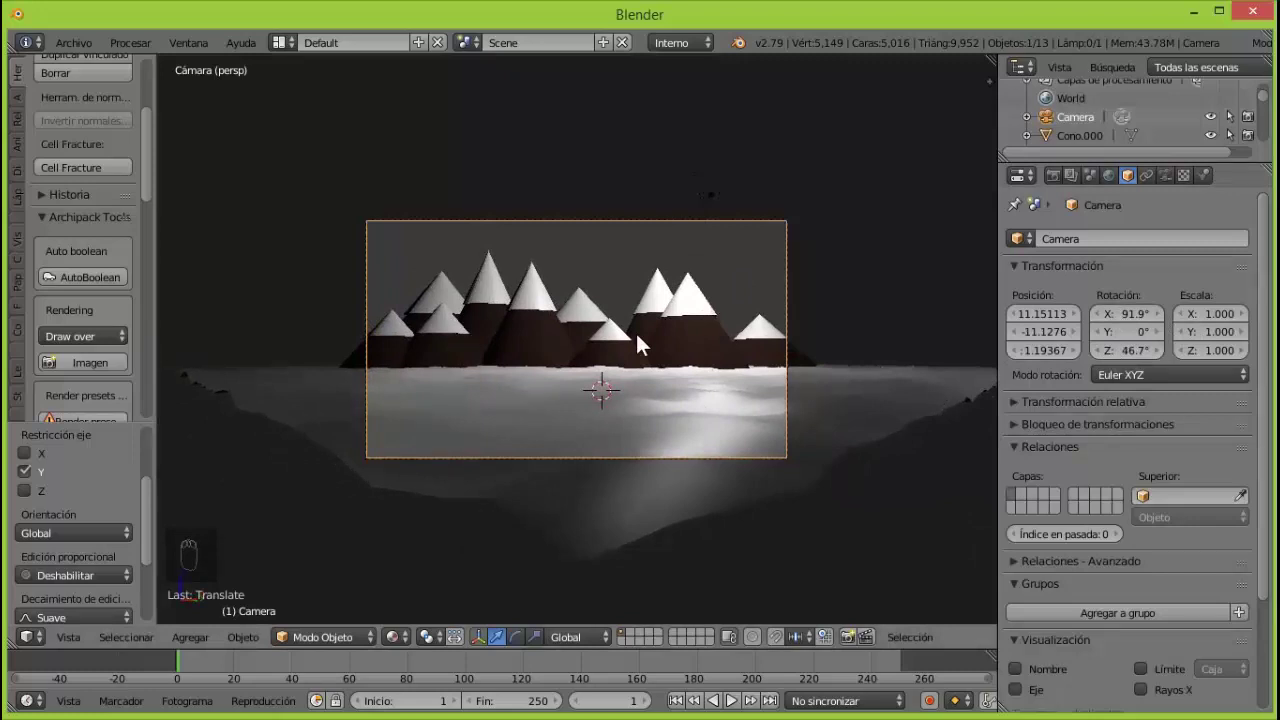
# Append the banded pine tree object into the scene via the File menu.
pyautogui.click(92, 53)
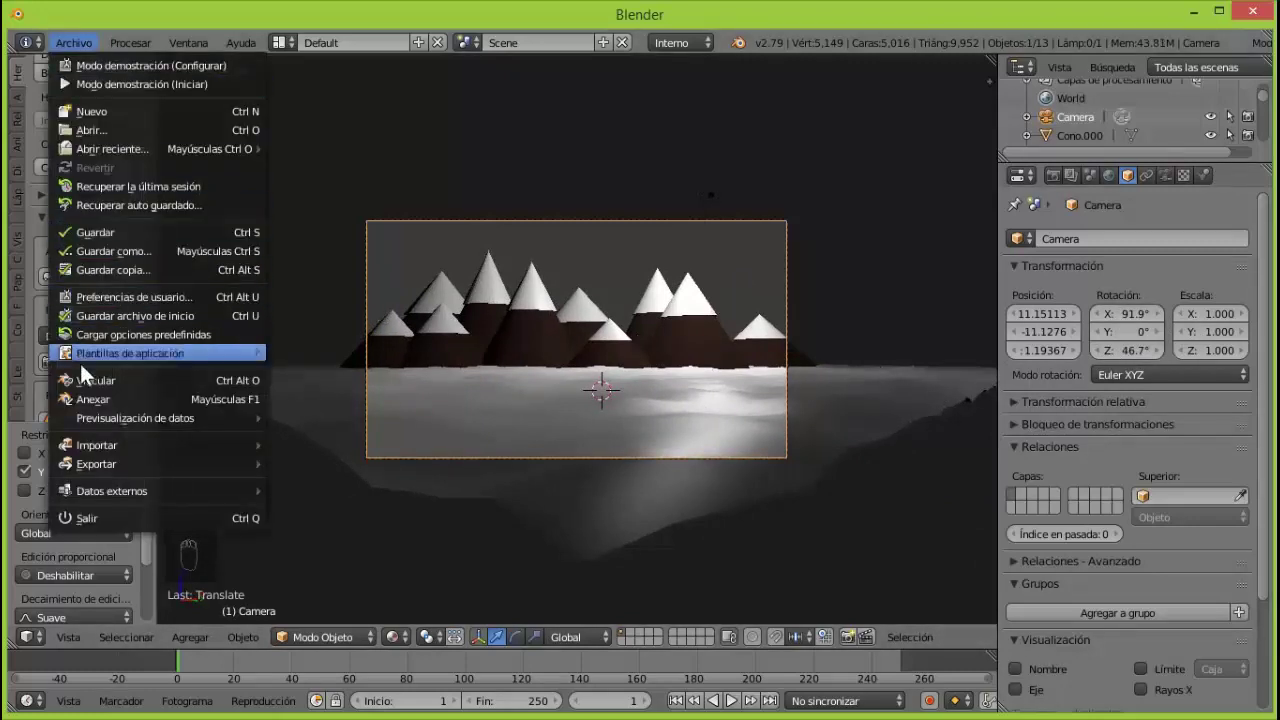
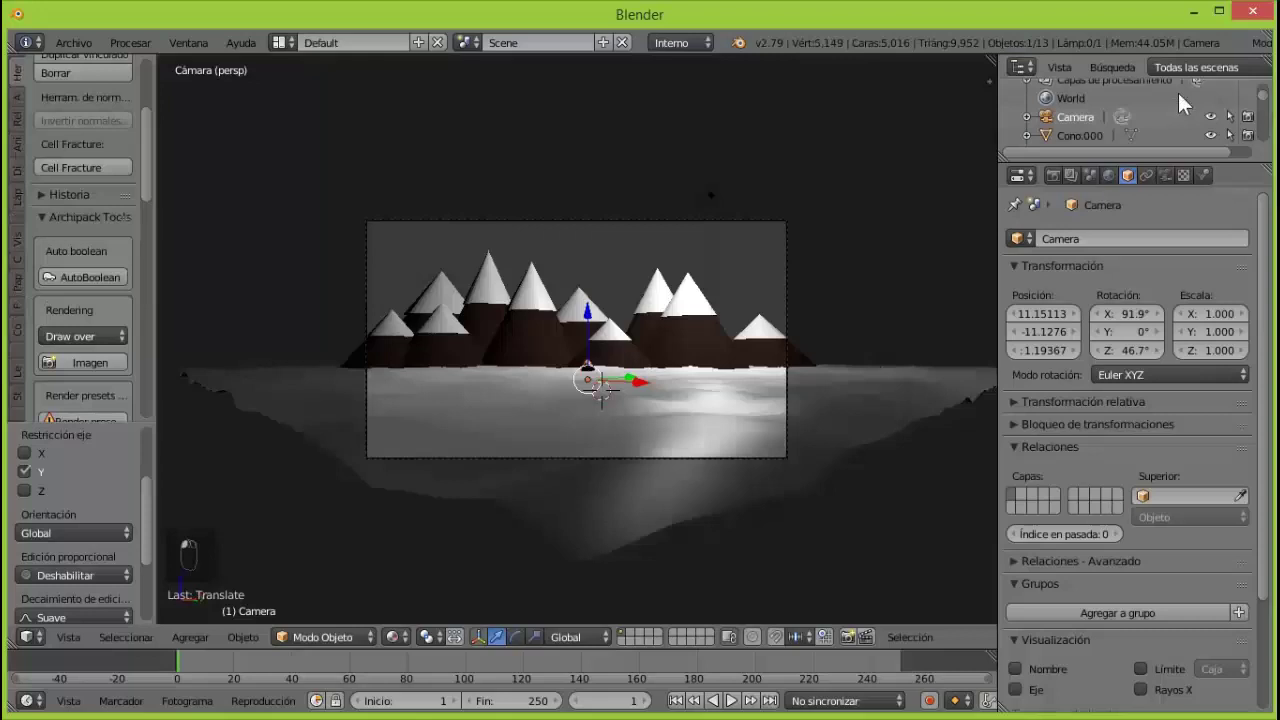
pyautogui.click(594, 323)
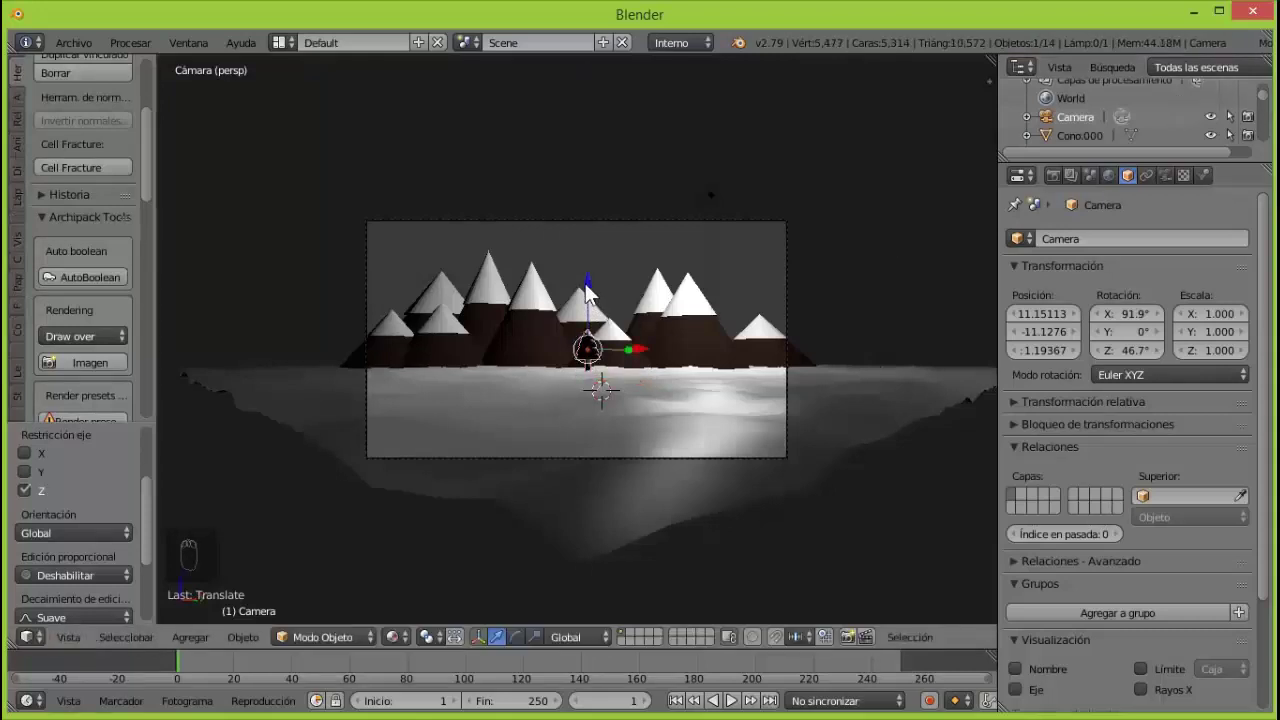
pyautogui.press('KP_Add')
pyautogui.press('KP_Add')
pyautogui.press('KP_Add')
pyautogui.press('KP_Add')
pyautogui.press('KP_Add')
# Place the tree in front of the mountains, checking from top view and camera view.
pyautogui.moveTo(1264, 102); pyautogui.dragTo(716, 339)
pyautogui.press('KP_7')
pyautogui.click(629, 270)
pyautogui.press('KP_0')
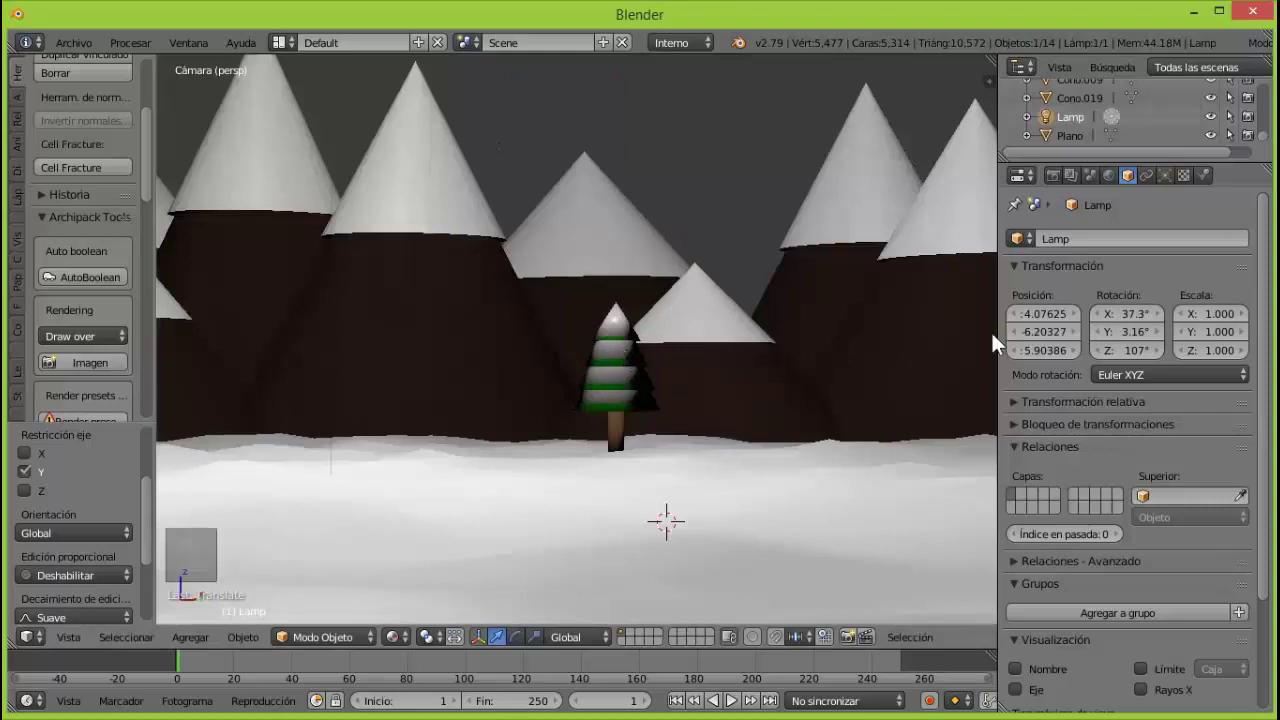
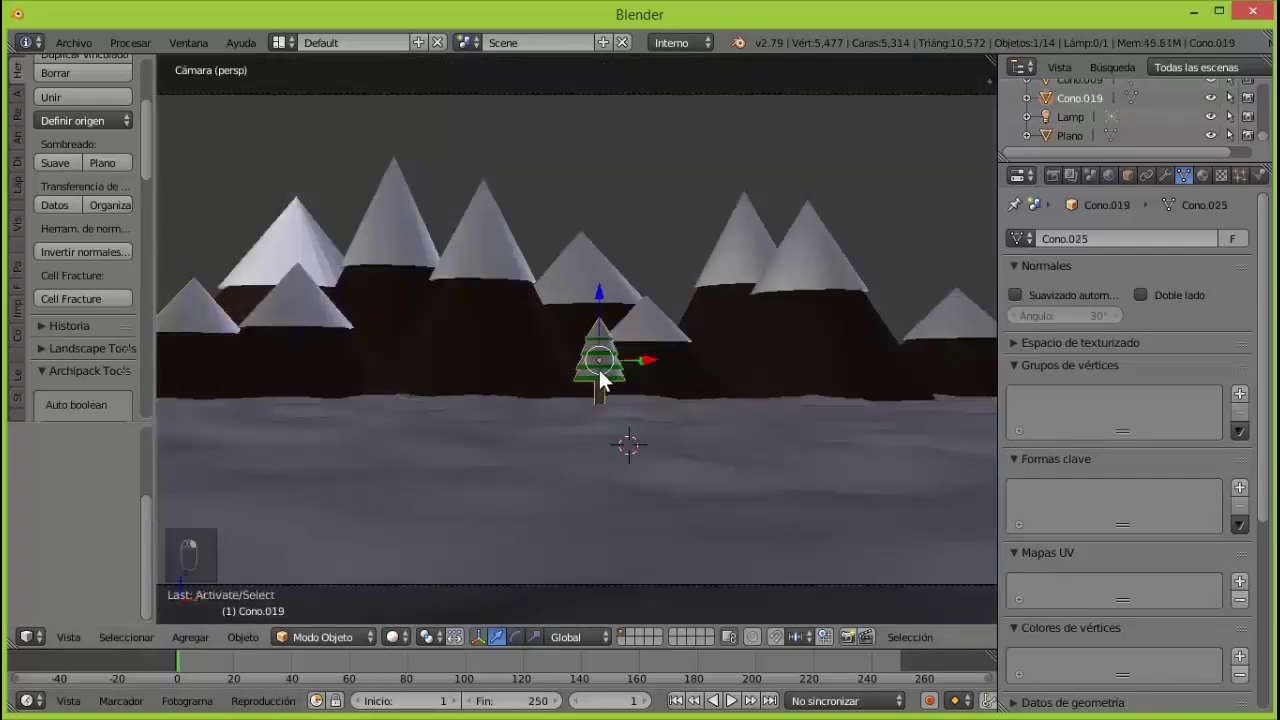
# Nudge the tree into position from top view and confirm it in the camera view.
pyautogui.press('KP_7')
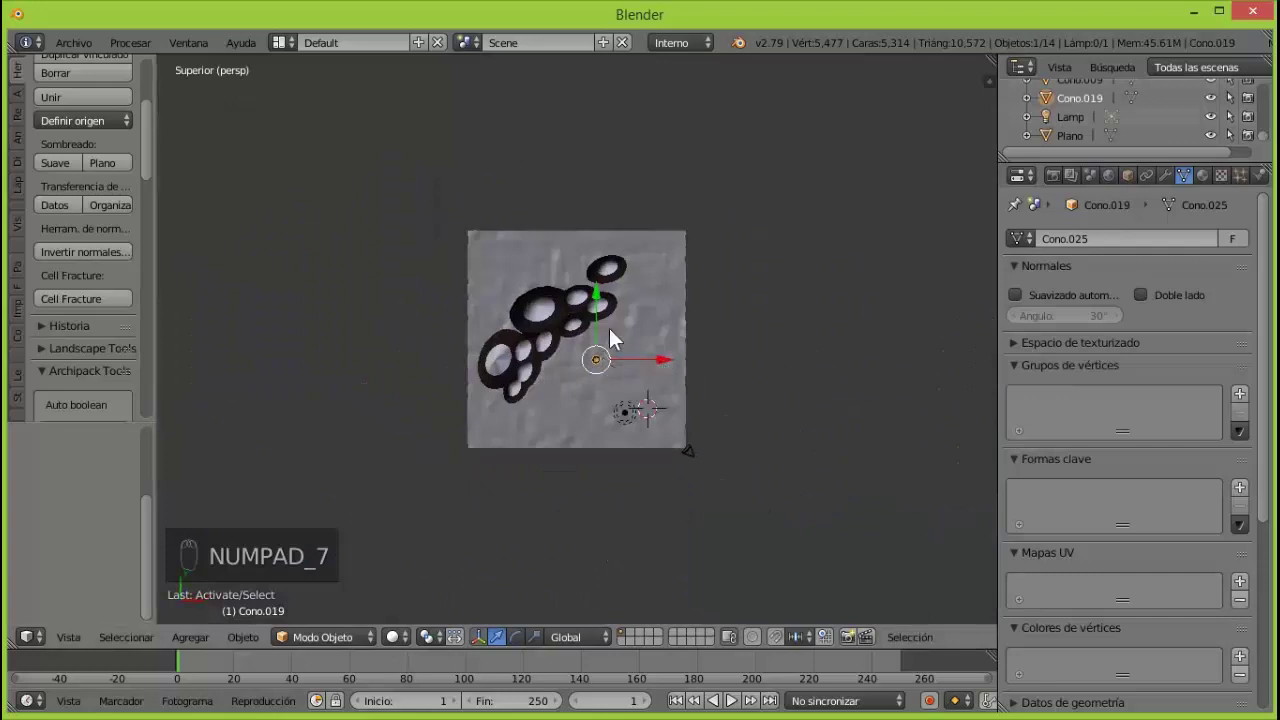
pyautogui.click(599, 298)
pyautogui.click(674, 394)
pyautogui.press('KP_0')
# Scale the tree down to a small size that fits the left of the camera frame.
pyautogui.click(315, 305)
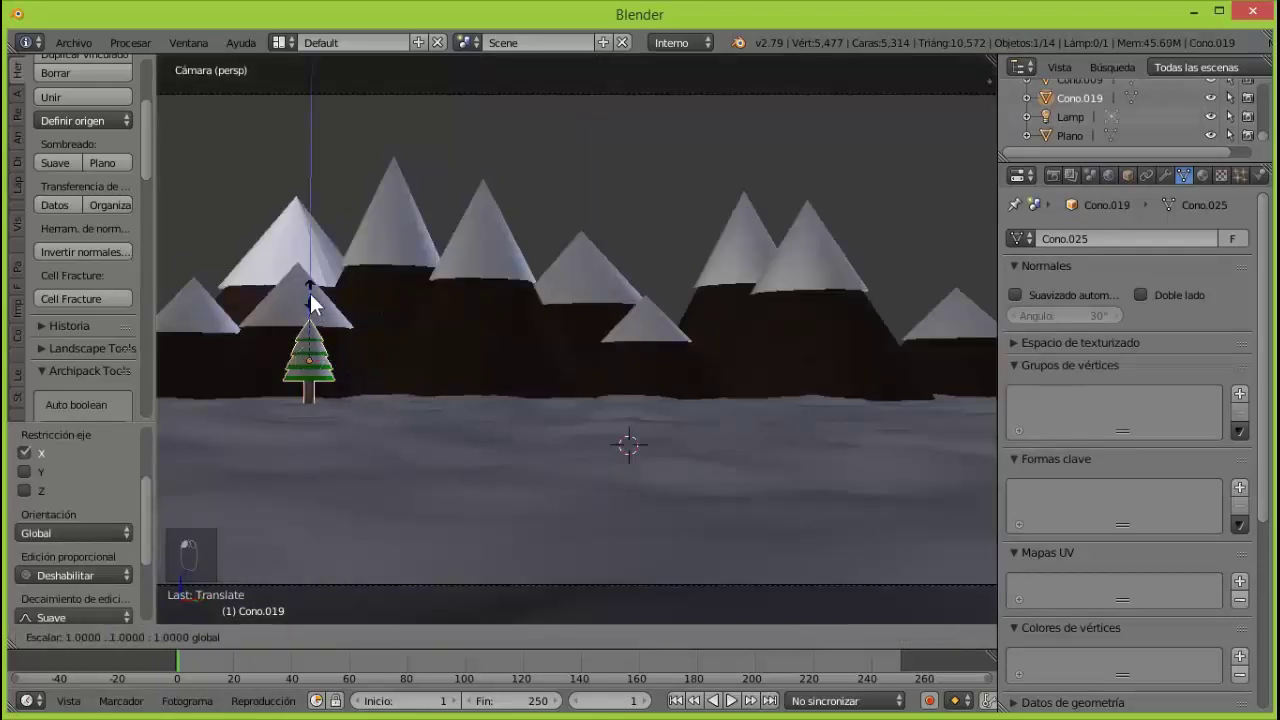
pyautogui.press('s')
pyautogui.click(313, 310)
pyautogui.moveTo(341, 308); pyautogui.dragTo(383, 312)
pyautogui.press('s')
pyautogui.moveTo(329, 231); pyautogui.dragTo(480, 392)
pyautogui.press('s')
pyautogui.click(333, 262)
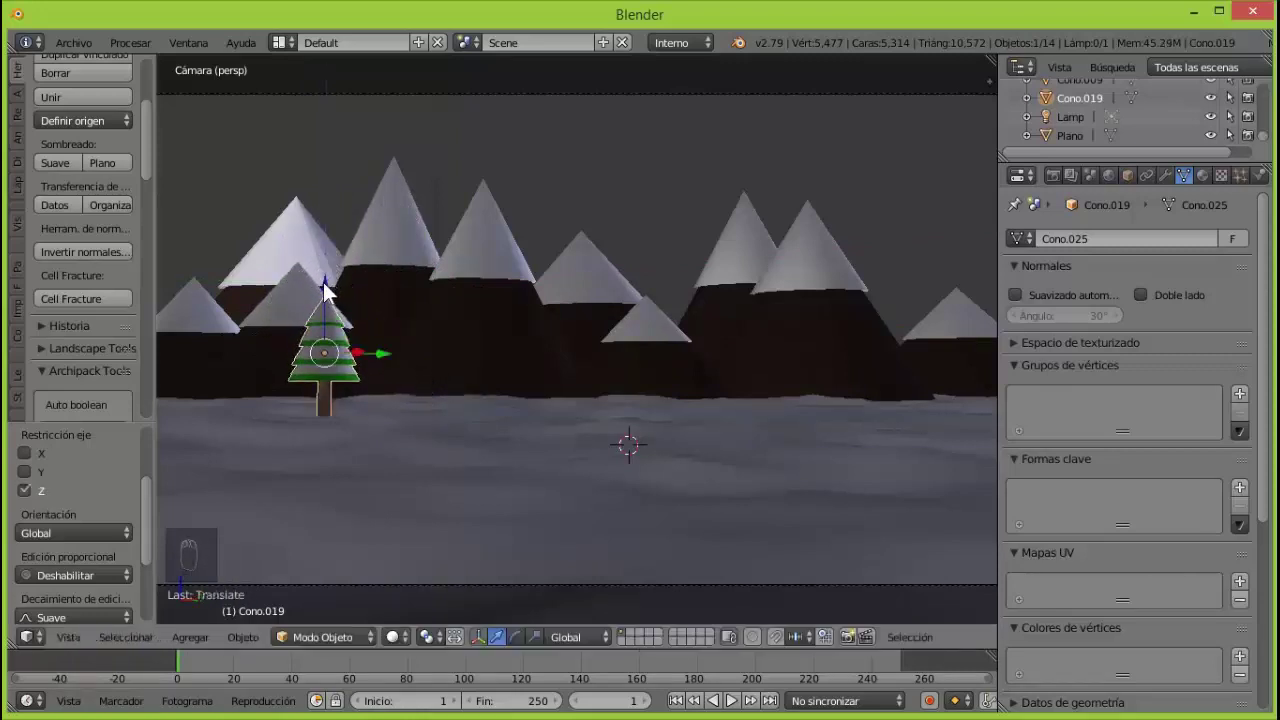
pyautogui.click(332, 298)
pyautogui.click(335, 297)
pyautogui.moveTo(392, 357); pyautogui.dragTo(289, 381)
# Duplicate the tree twice with Shift+D, placing and rescaling each copy beside the first.
pyautogui.press('shift+d')
pyautogui.click(324, 355)
pyautogui.moveTo(313, 293); pyautogui.dragTo(372, 409)
pyautogui.press('s')
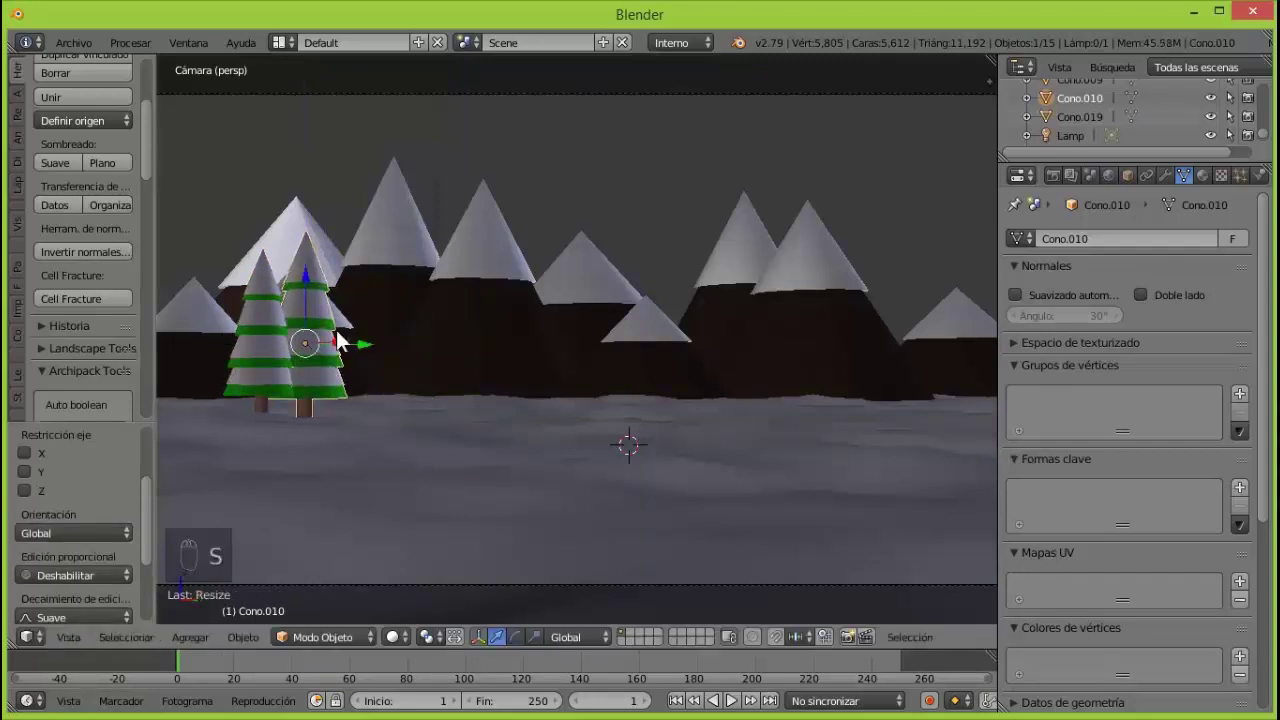
pyautogui.click(313, 286)
pyautogui.click(315, 287)
pyautogui.press('shift+d')
pyautogui.click(371, 366)
pyautogui.moveTo(254, 362); pyautogui.dragTo(299, 417)
pyautogui.press('s')
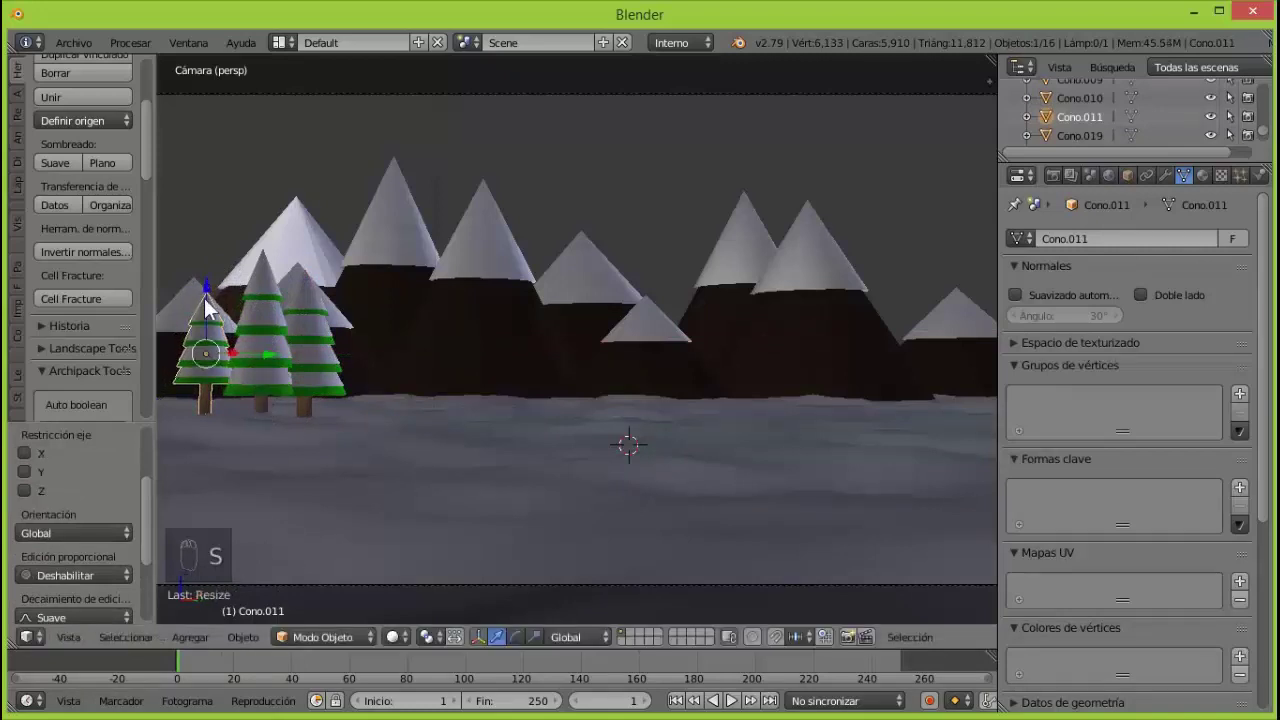
pyautogui.moveTo(211, 301); pyautogui.dragTo(270, 342)
pyautogui.moveTo(270, 342); pyautogui.dragTo(377, 404)
# Add a third tree copy and review the left-side cluster from the top view.
pyautogui.press('shift+d')
pyautogui.click(323, 364)
pyautogui.press('KP_7')
pyautogui.press('KP_Add')
pyautogui.press('KP_Add')
pyautogui.press('KP_Add')
# Rotate the selected tree group around its centre and return to the camera view.
pyautogui.press('ctrl+KP_2')
pyautogui.press('ctrl+KP_2')
pyautogui.press('ctrl+KP_2')
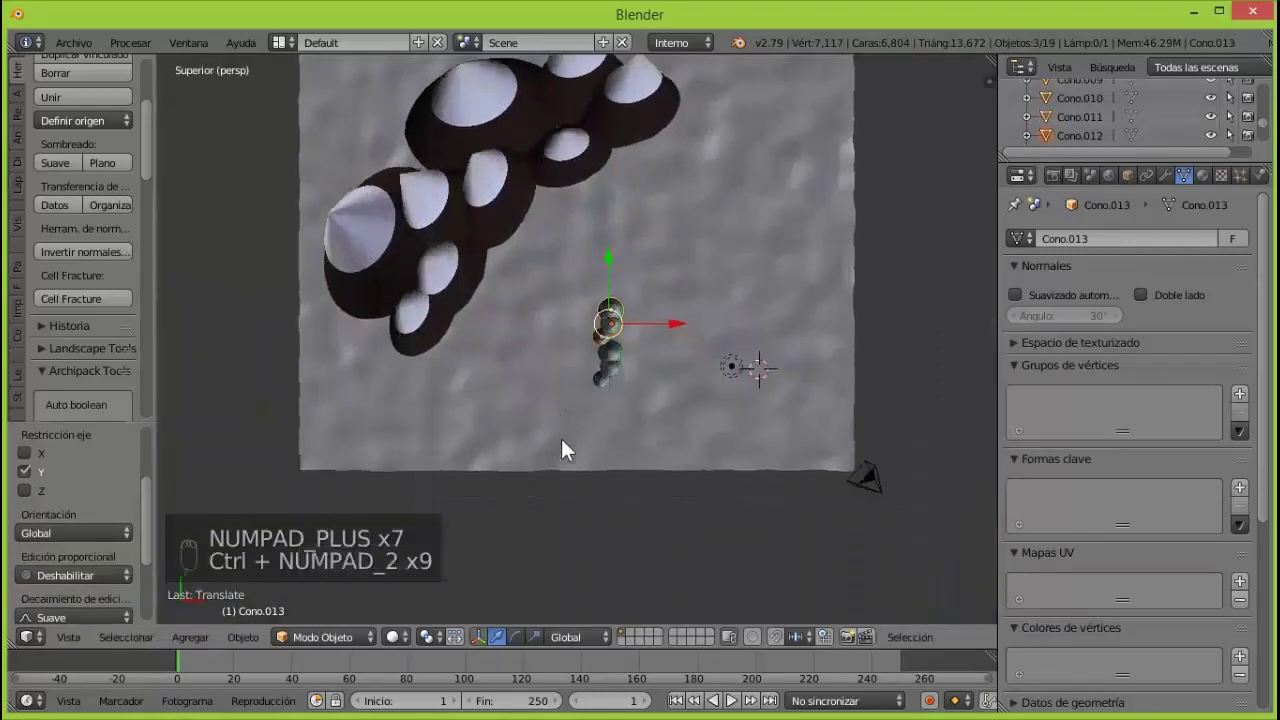
pyautogui.press('r')
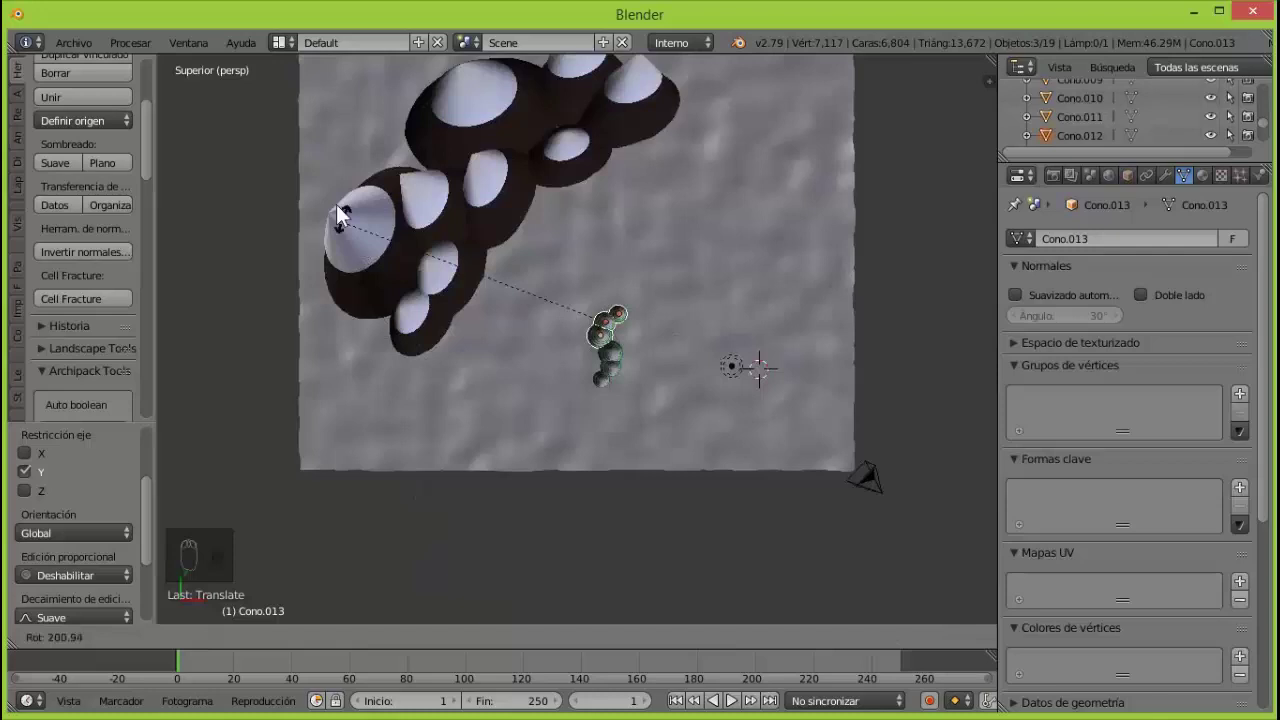
pyautogui.press('KP_0')
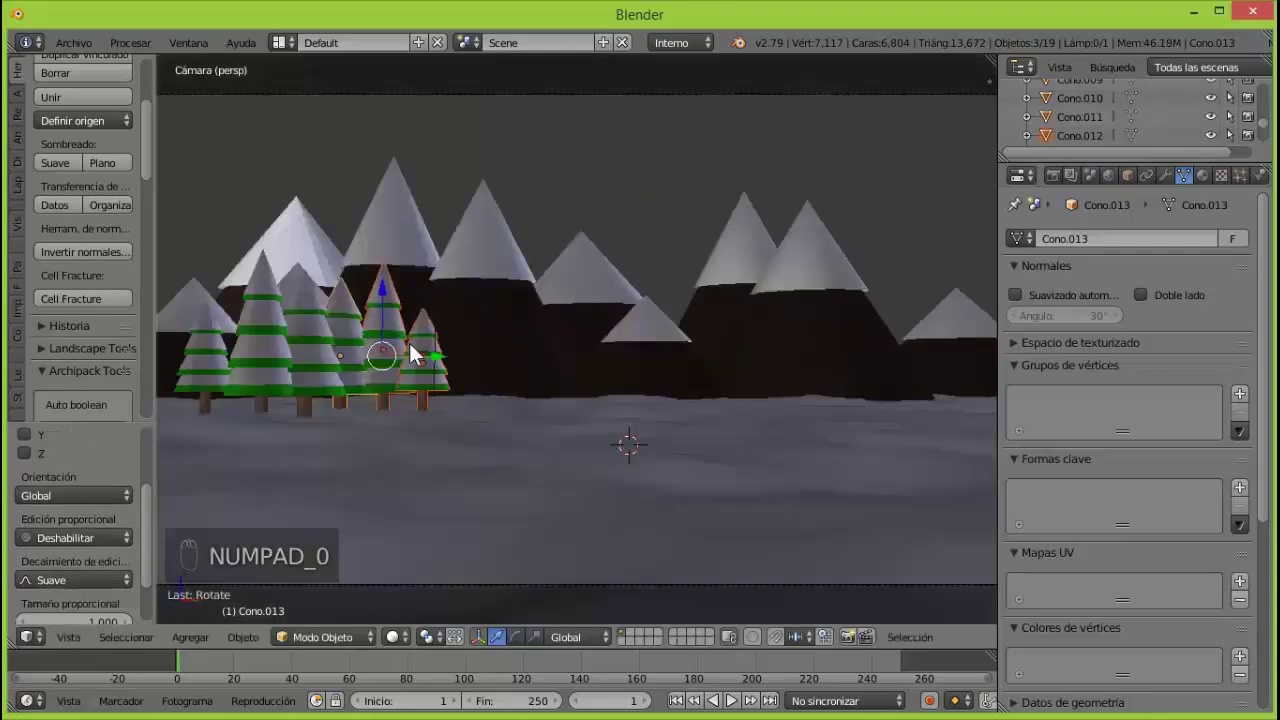
# Box-select the tree cluster, duplicate it and scale the copy into the middle foreground.
pyautogui.moveTo(332, 376); pyautogui.dragTo(623, 329)
pyautogui.press('shift+d')
pyautogui.click(387, 363)
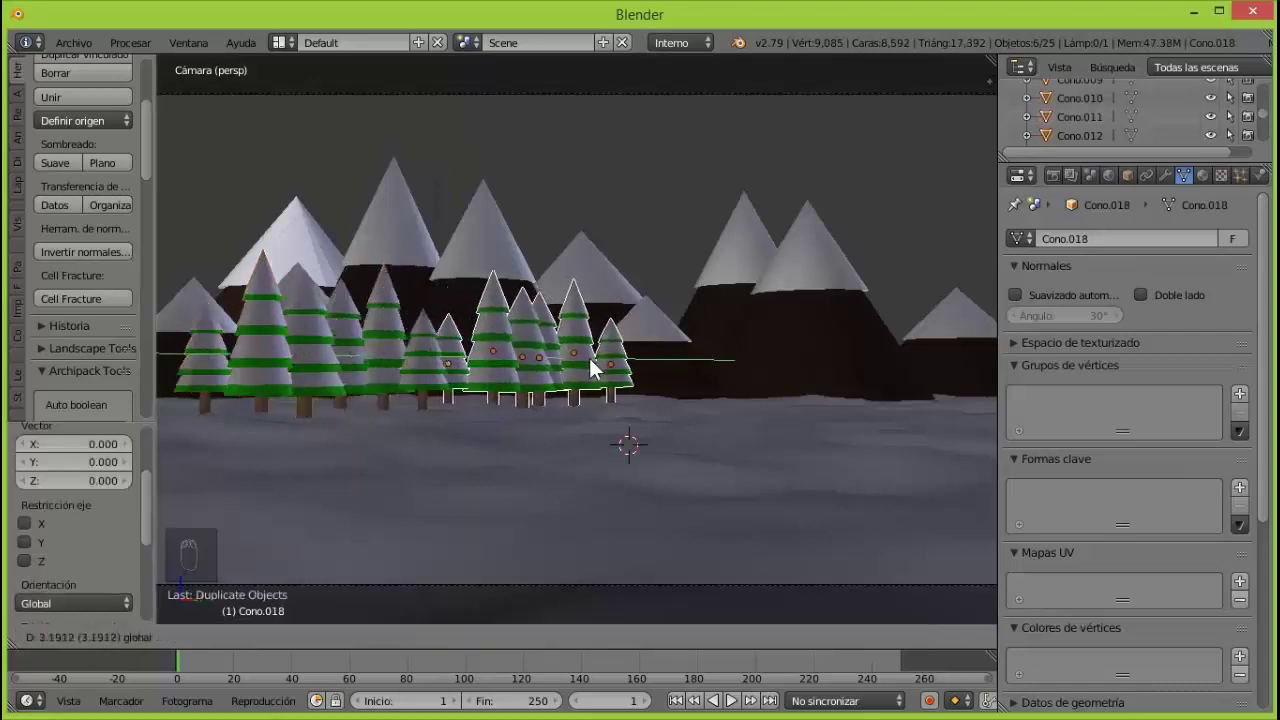
pyautogui.press('s')
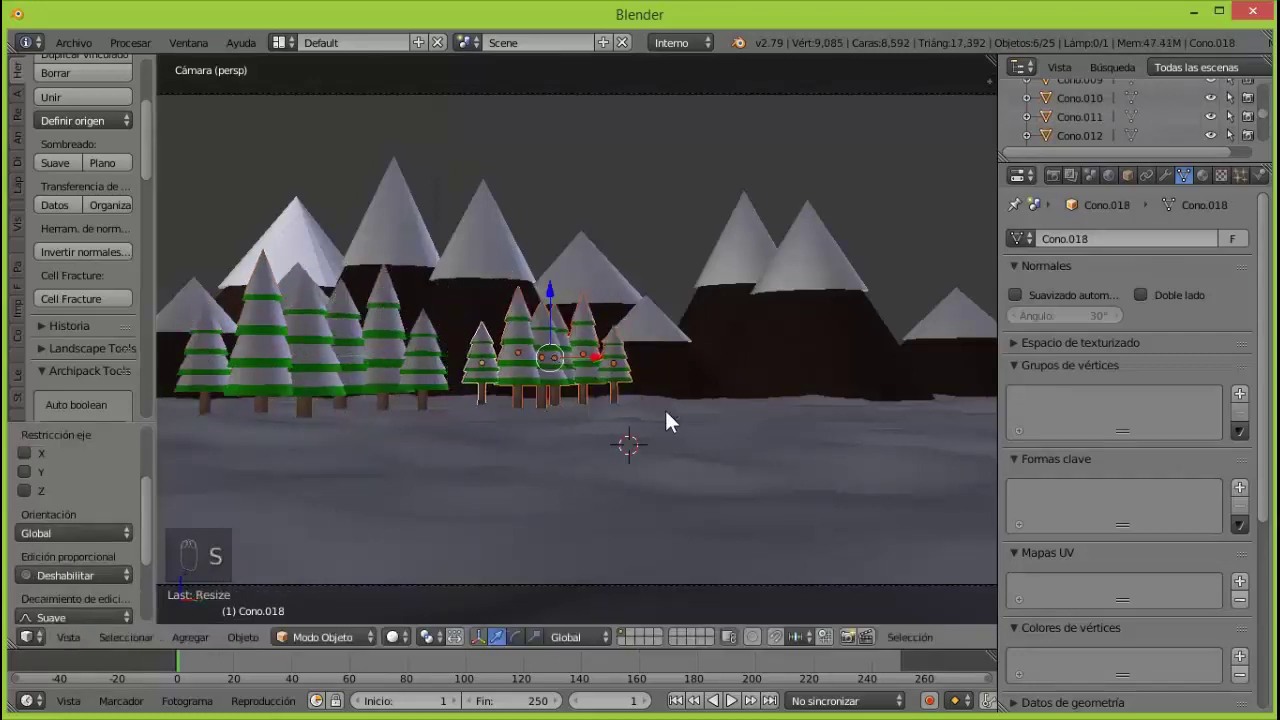
pyautogui.click(556, 301)
pyautogui.click(601, 366)
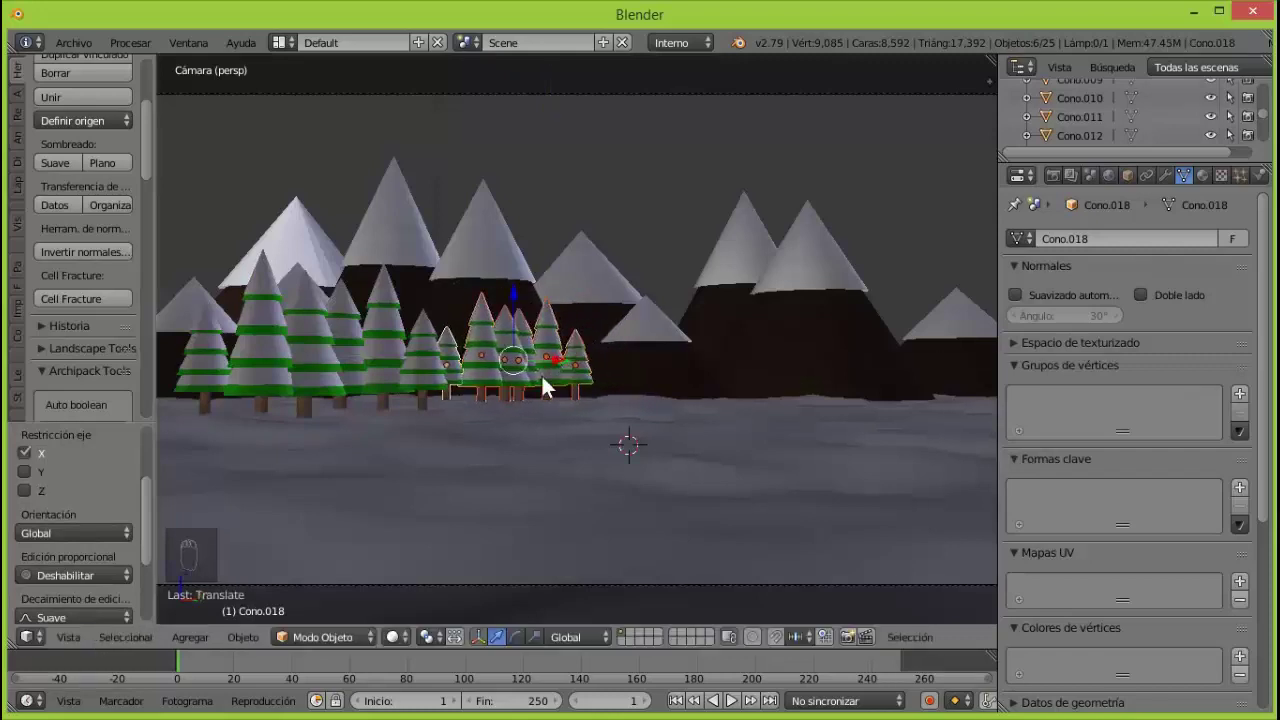
# Duplicate the cluster again and scale it into place toward the right of the frame.
pyautogui.press('shift+d')
pyautogui.click(565, 367)
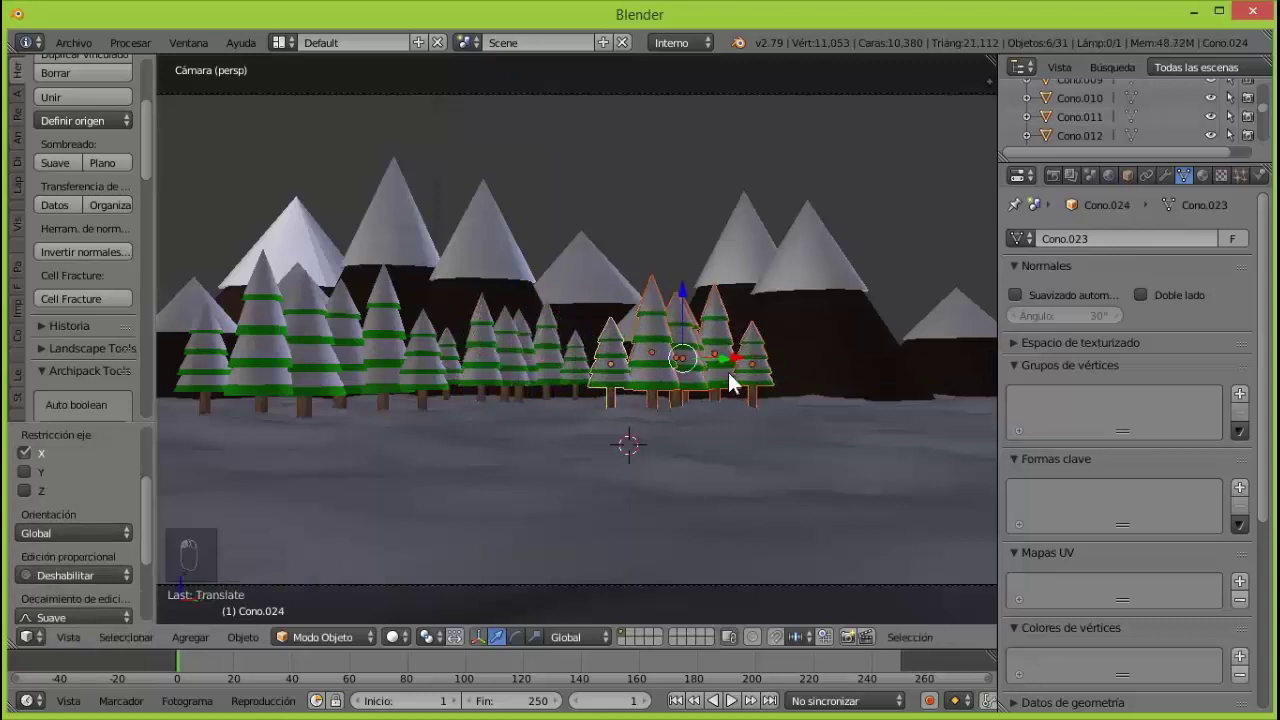
pyautogui.click(731, 370)
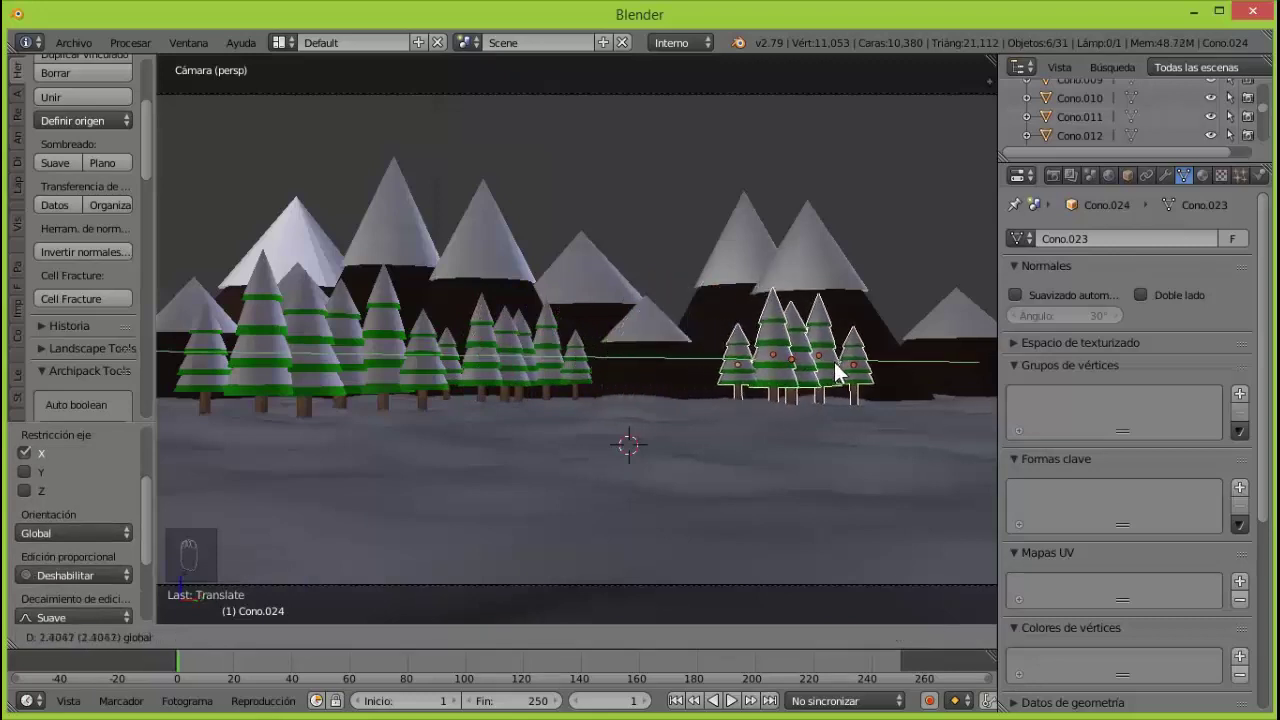
pyautogui.press('s')
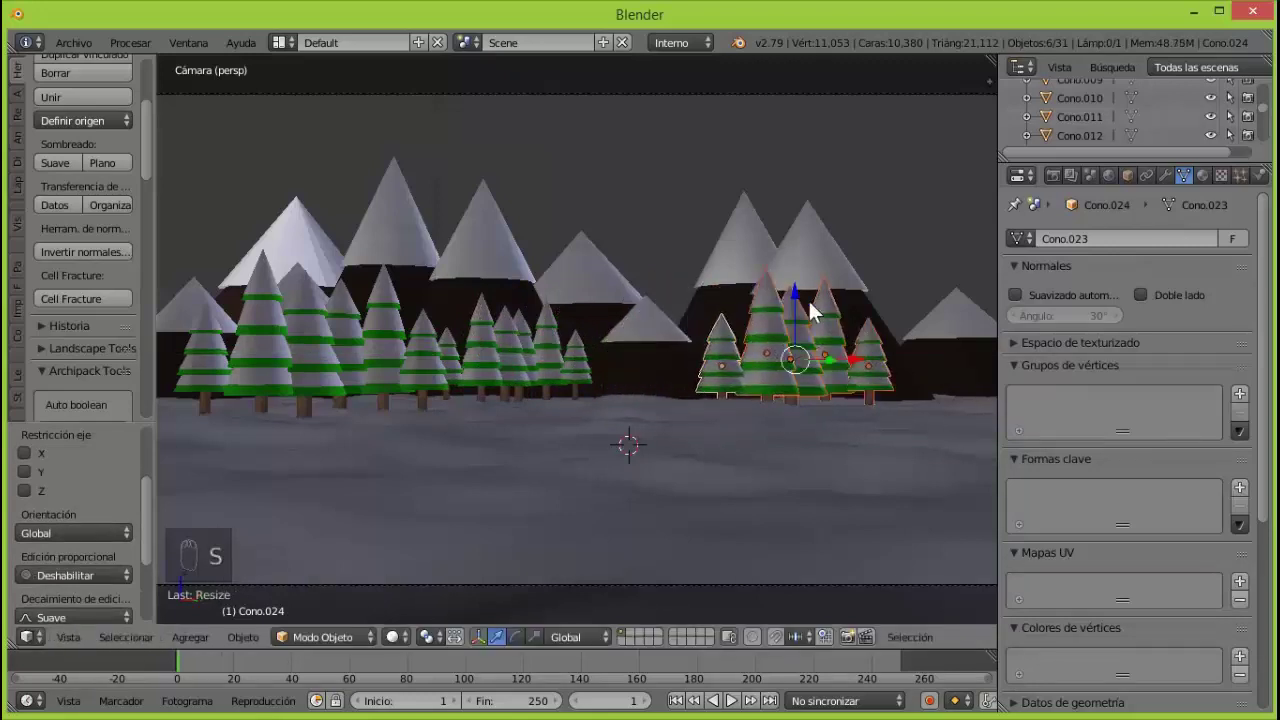
pyautogui.click(804, 304)
pyautogui.click(864, 341)
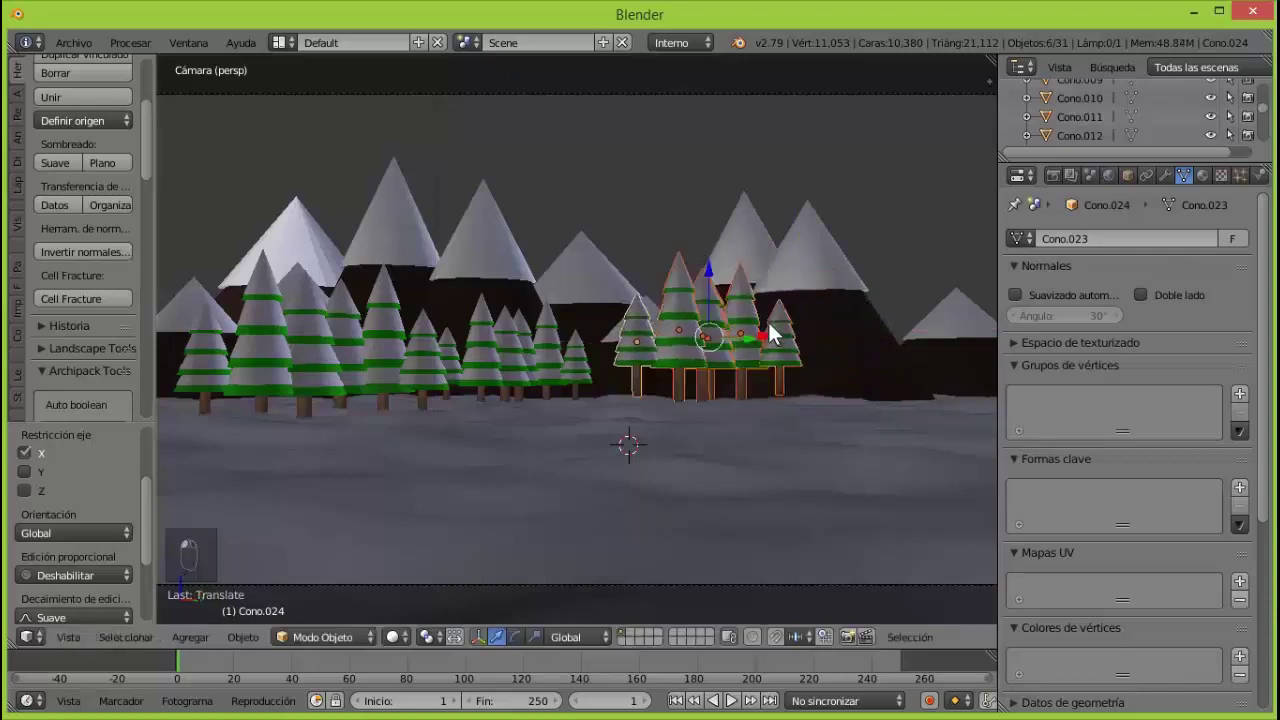
# Reposition individual trees in the right-hand cluster and check the forest from above.
pyautogui.click(757, 349)
pyautogui.click(748, 282)
pyautogui.click(795, 356)
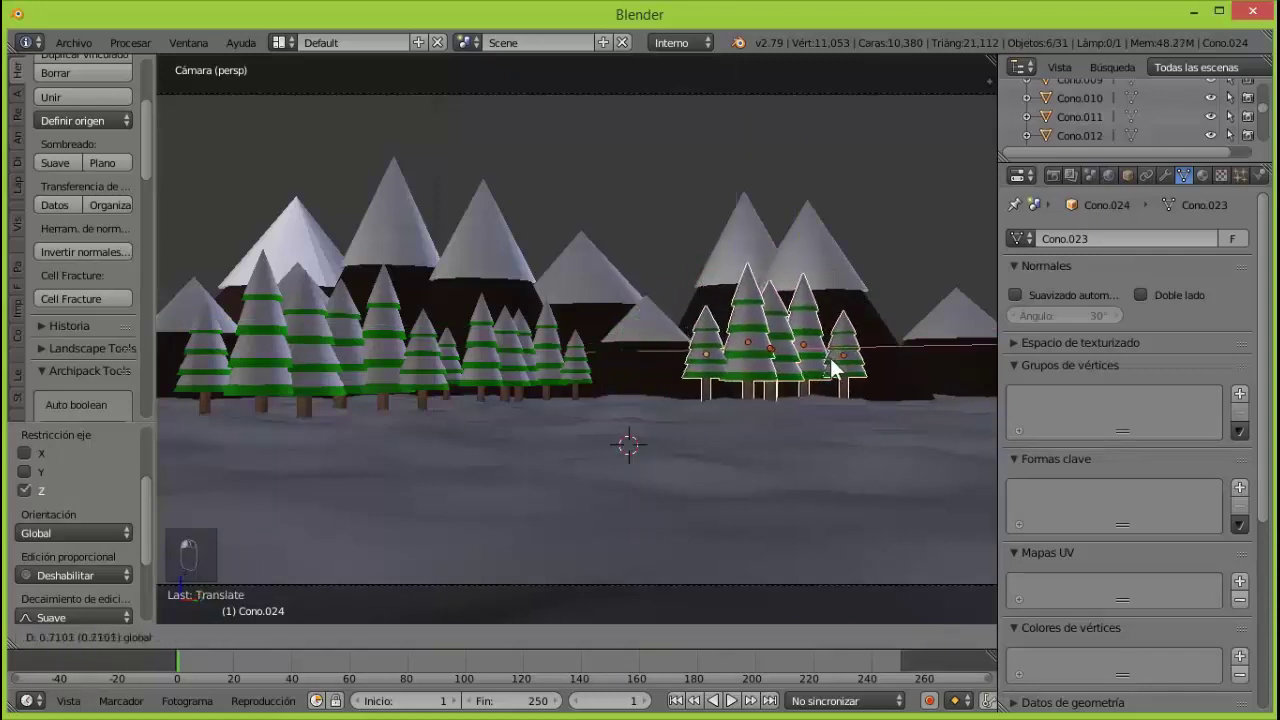
pyautogui.click(845, 358)
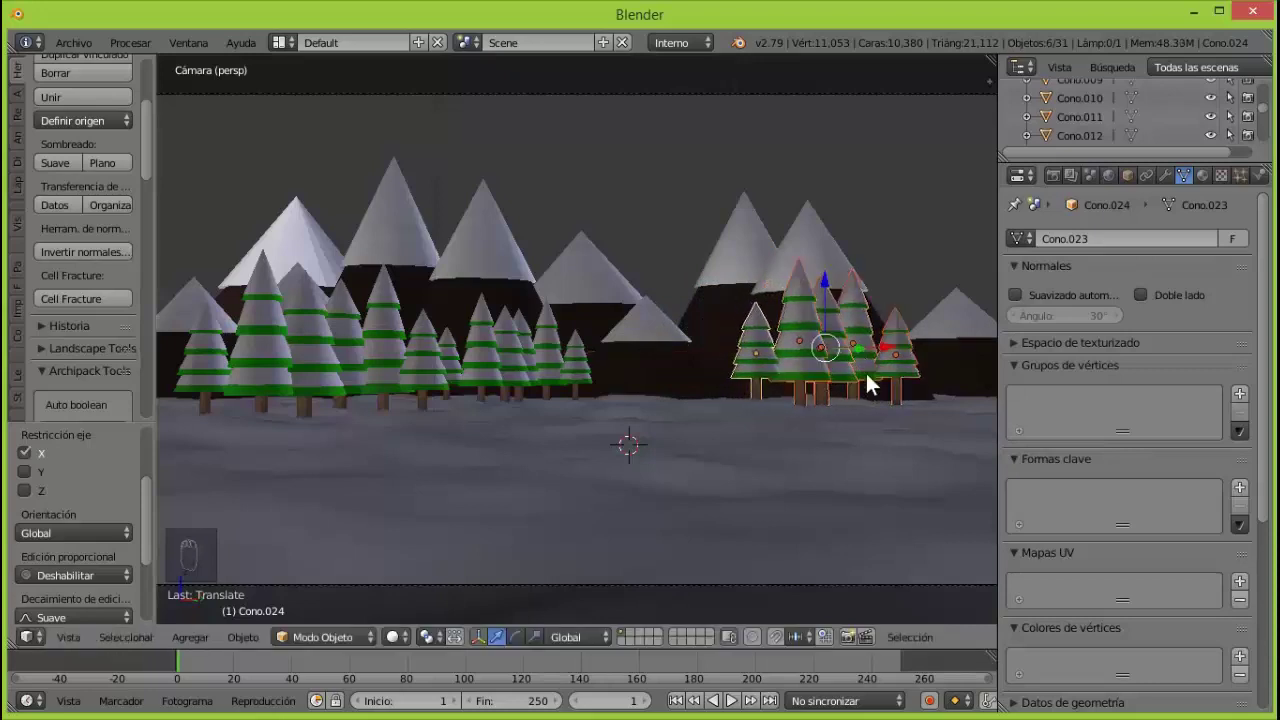
pyautogui.press('KP_7')
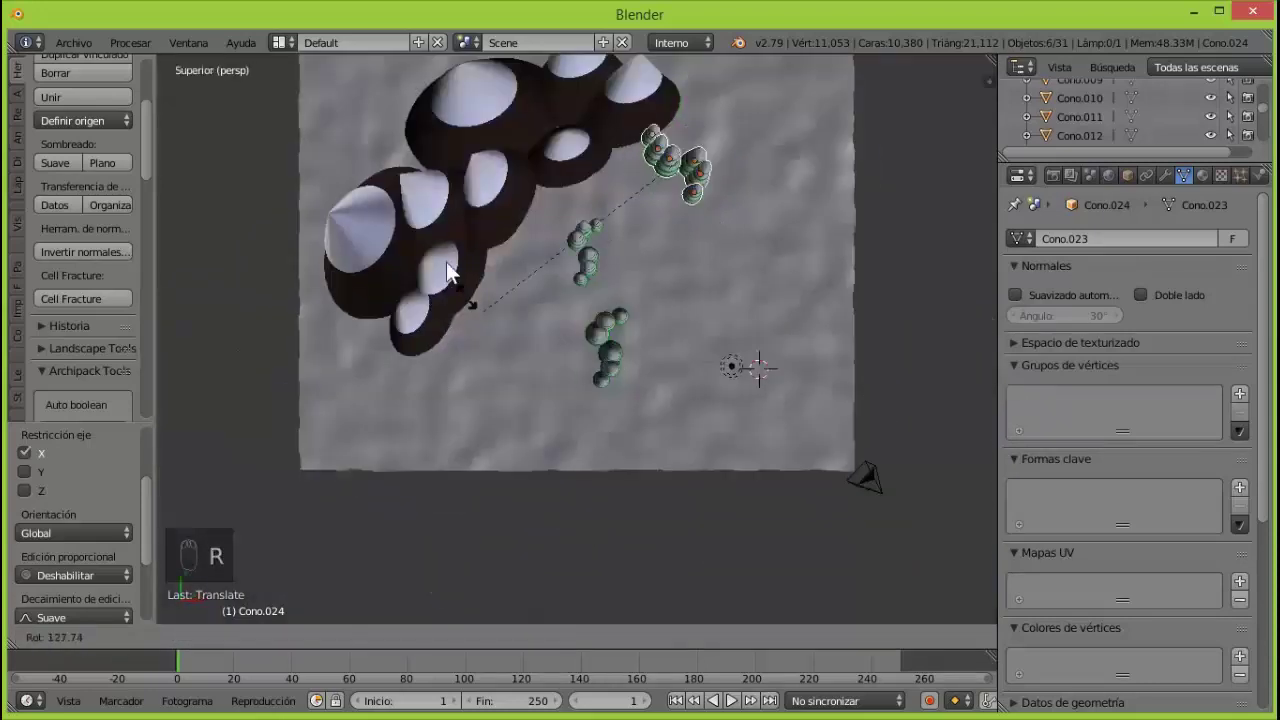
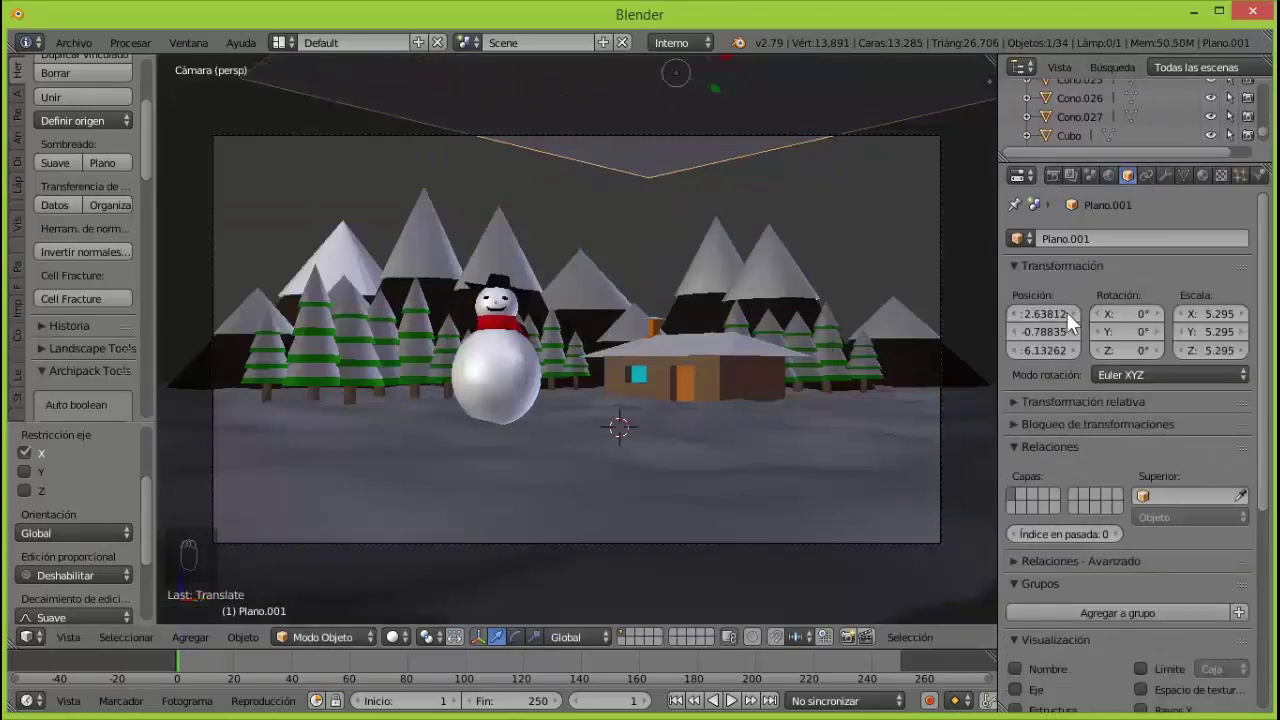
# Recentre the overhead plane over the terrain and scale it up to about 6.42 from top view.
pyautogui.moveTo(1082, 345); pyautogui.dragTo(1071, 319)
pyautogui.click(1058, 343)
pyautogui.press('KP_7')
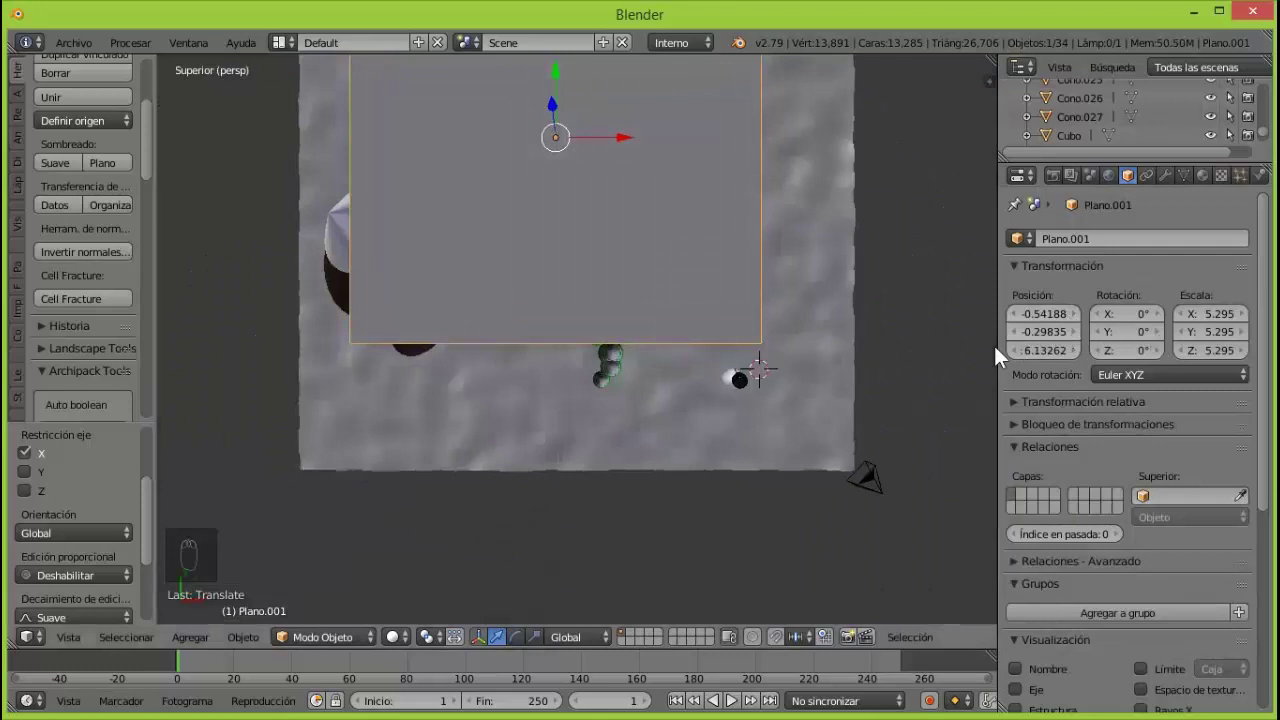
pyautogui.press('s')
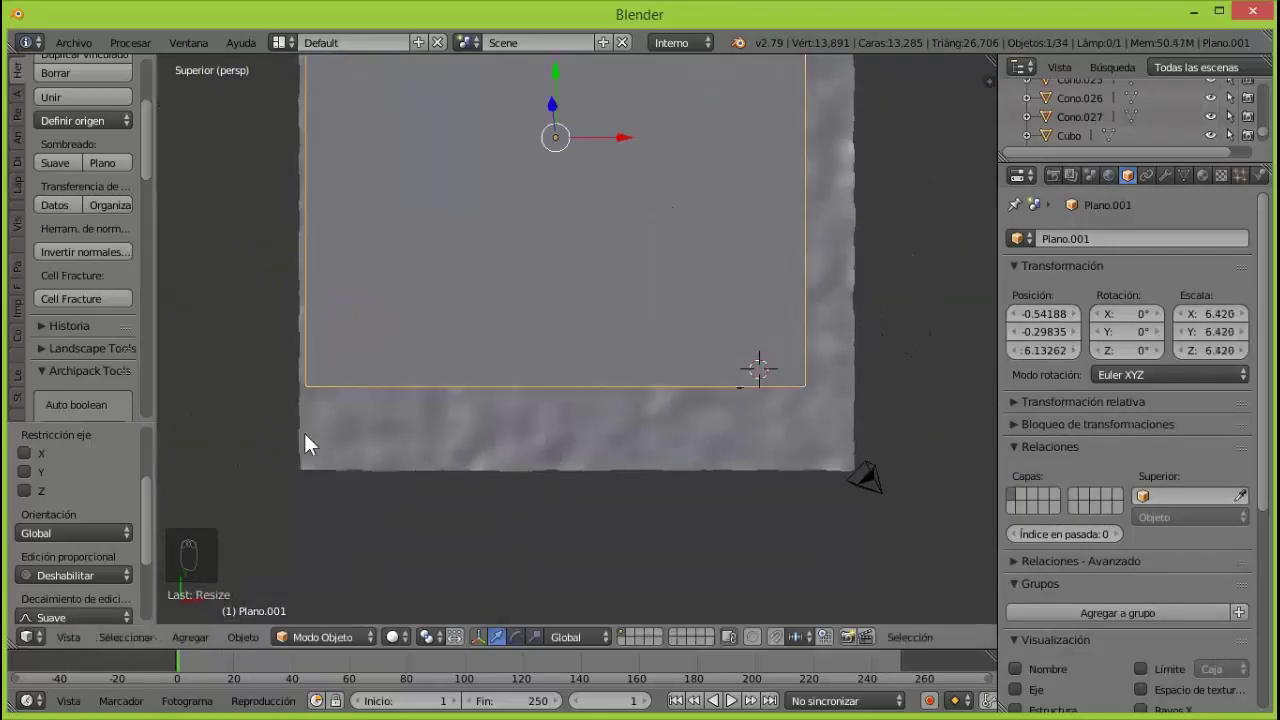
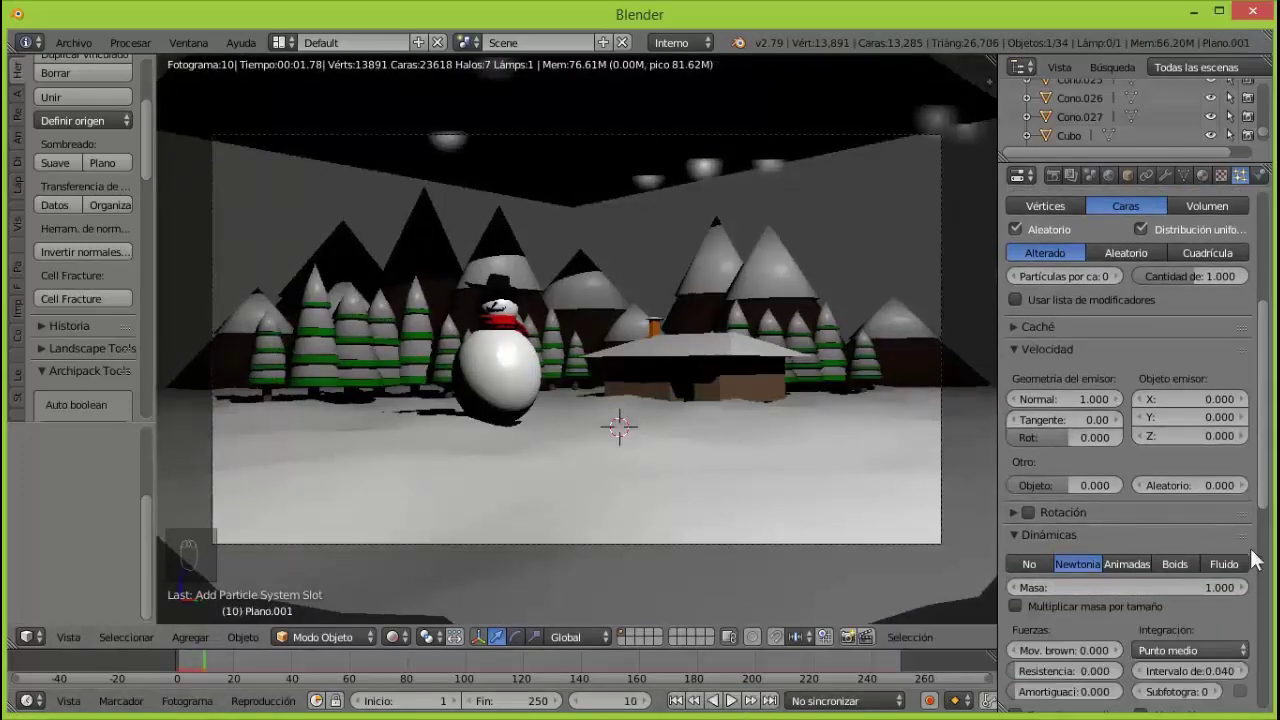
# Preview the halo snow particles, delete the stray sphere and jump the timeline to frame 127.
pyautogui.click(1267, 508)
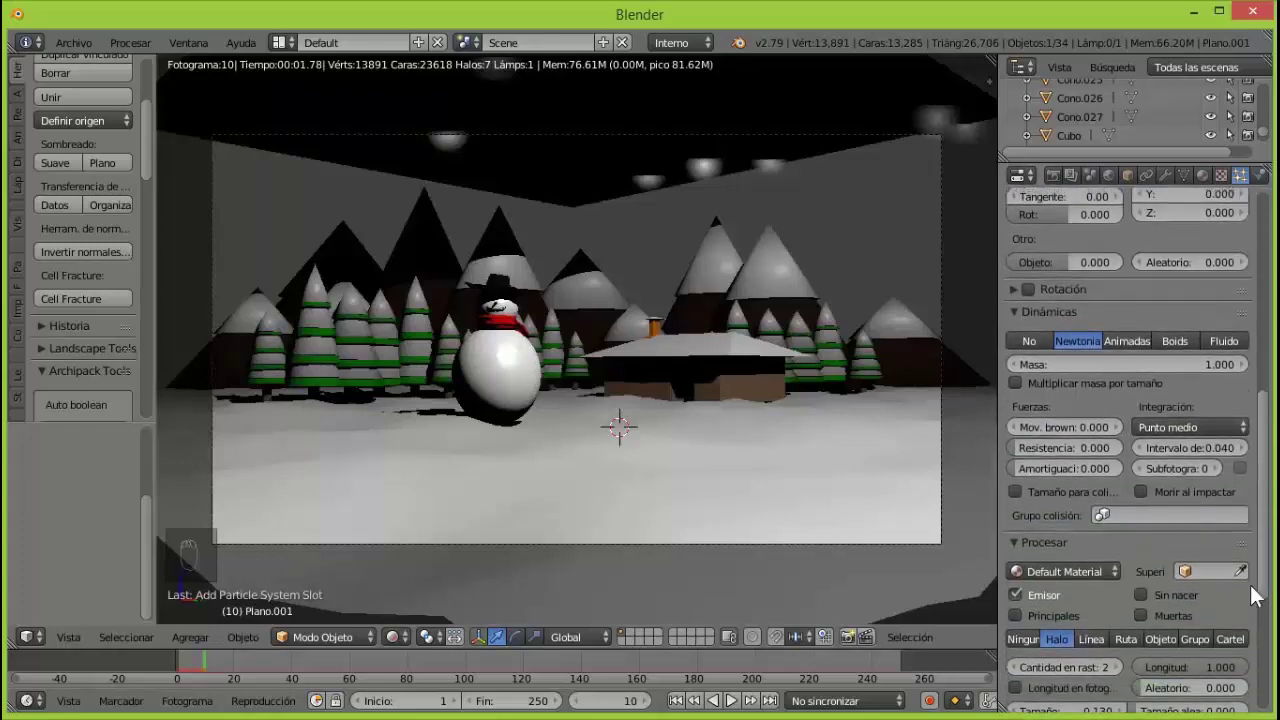
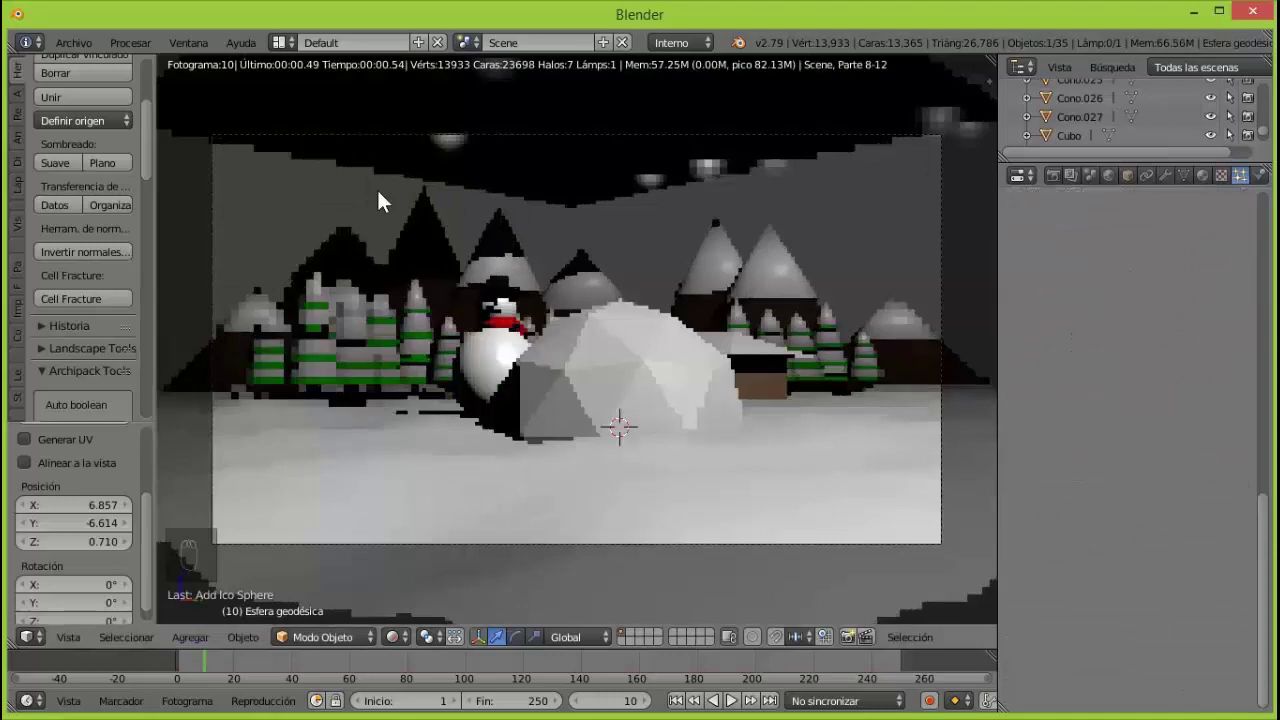
pyautogui.press('s')
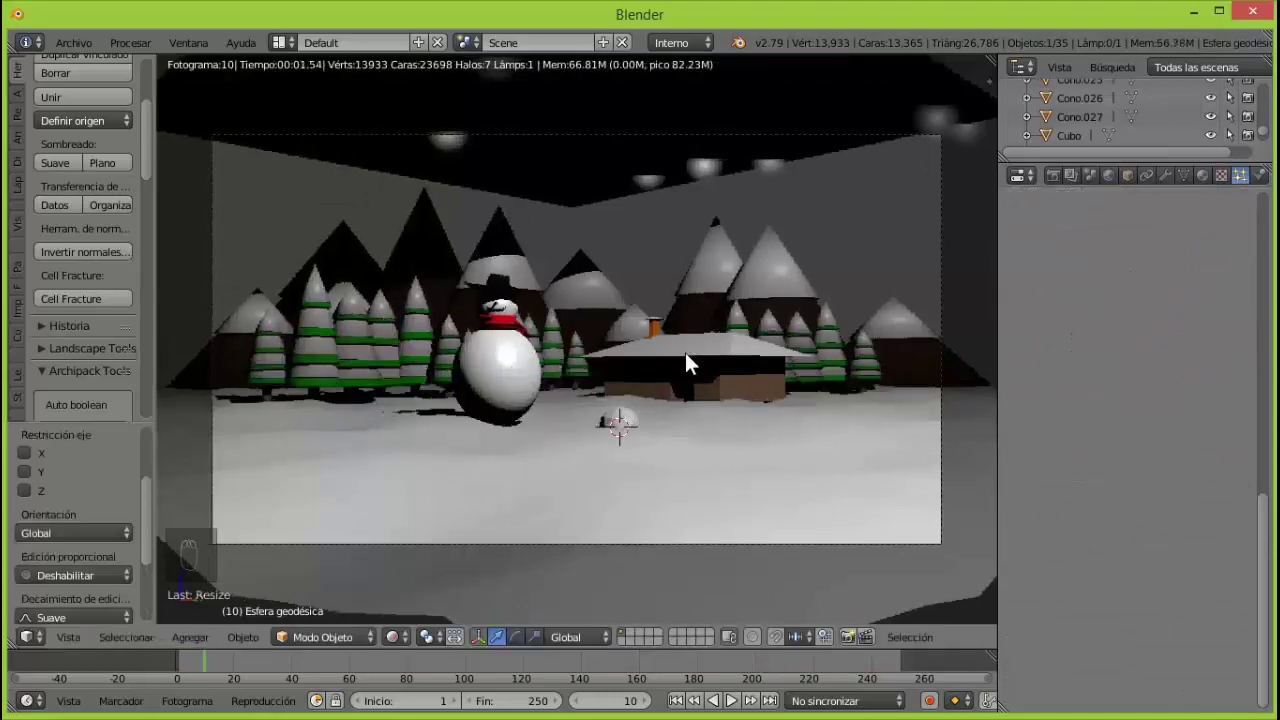
pyautogui.press('x')
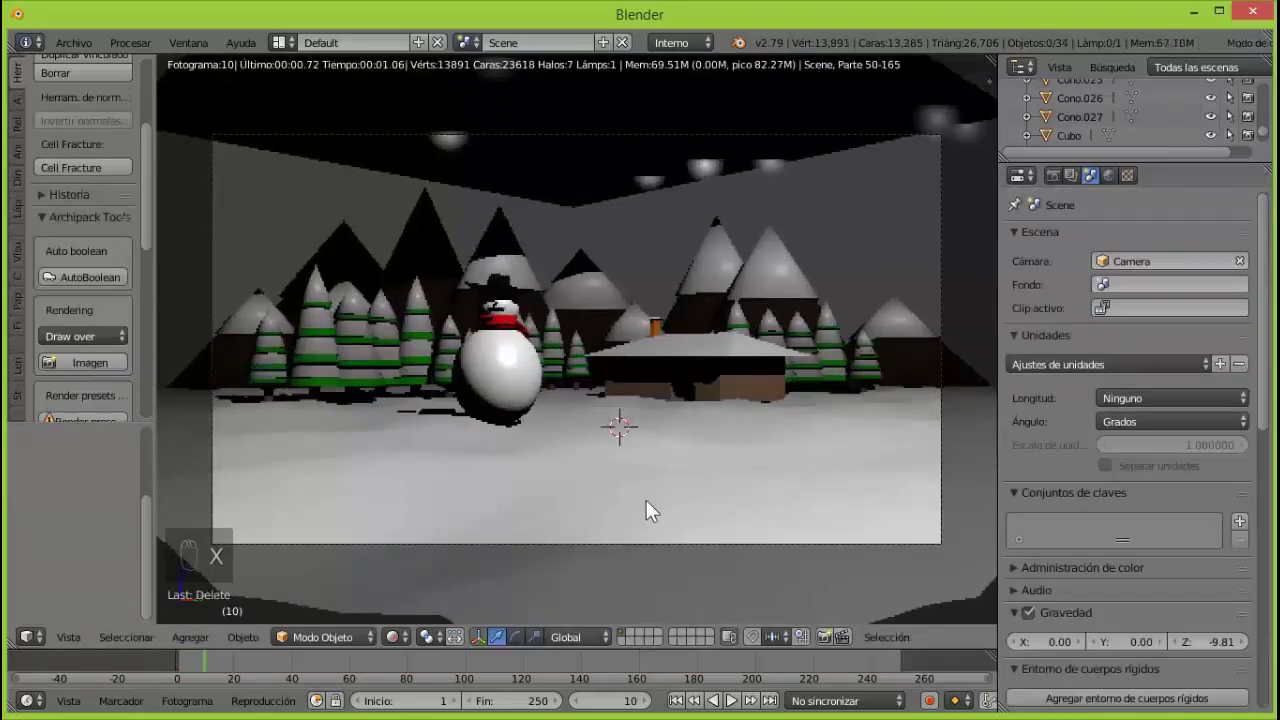
pyautogui.click(551, 675)
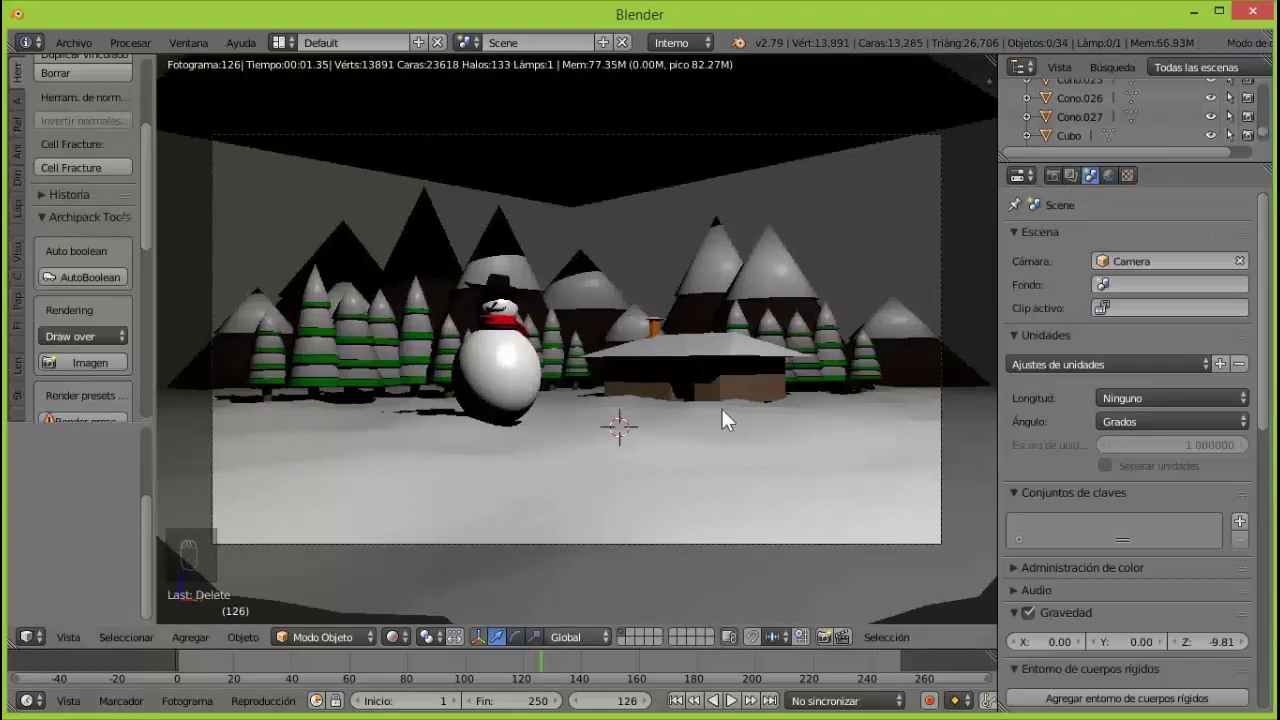
# Select the snow emitter plane and switch the viewport back from rendered to solid view.
pyautogui.rightClick(633, 185)
pyautogui.rightClick(1274, 505)
pyautogui.click(399, 645)
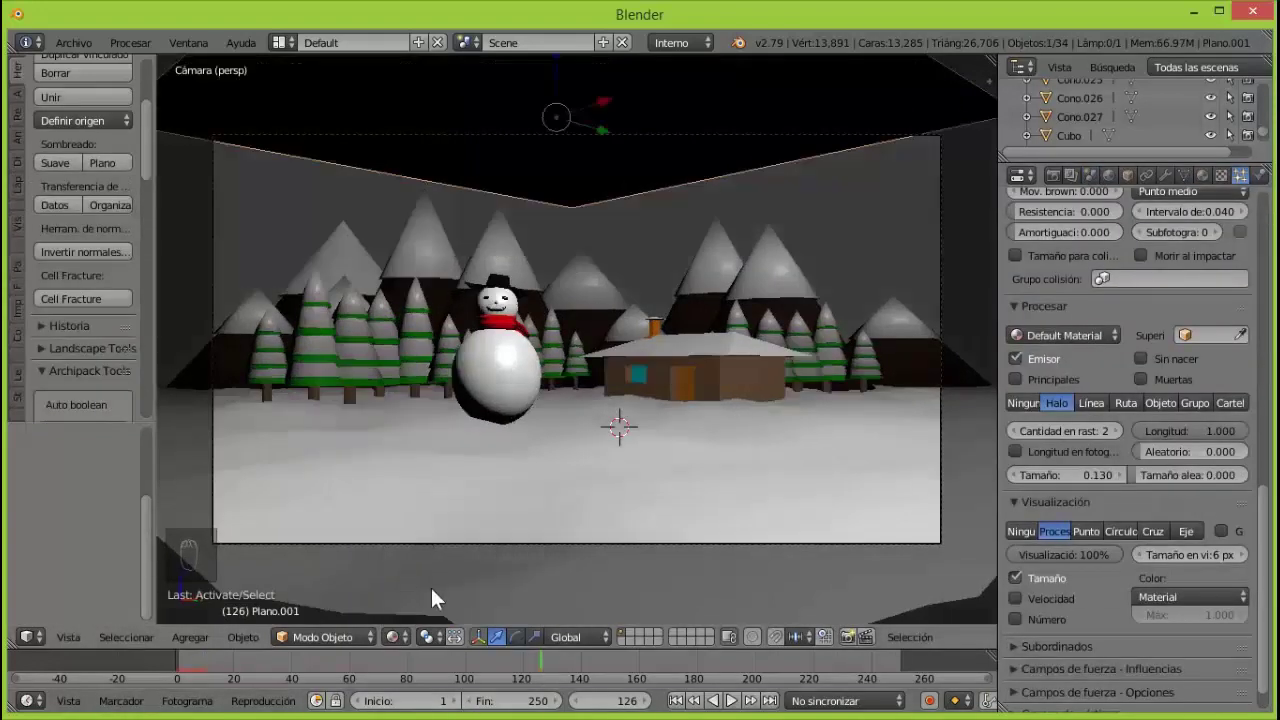
pyautogui.click(400, 646)
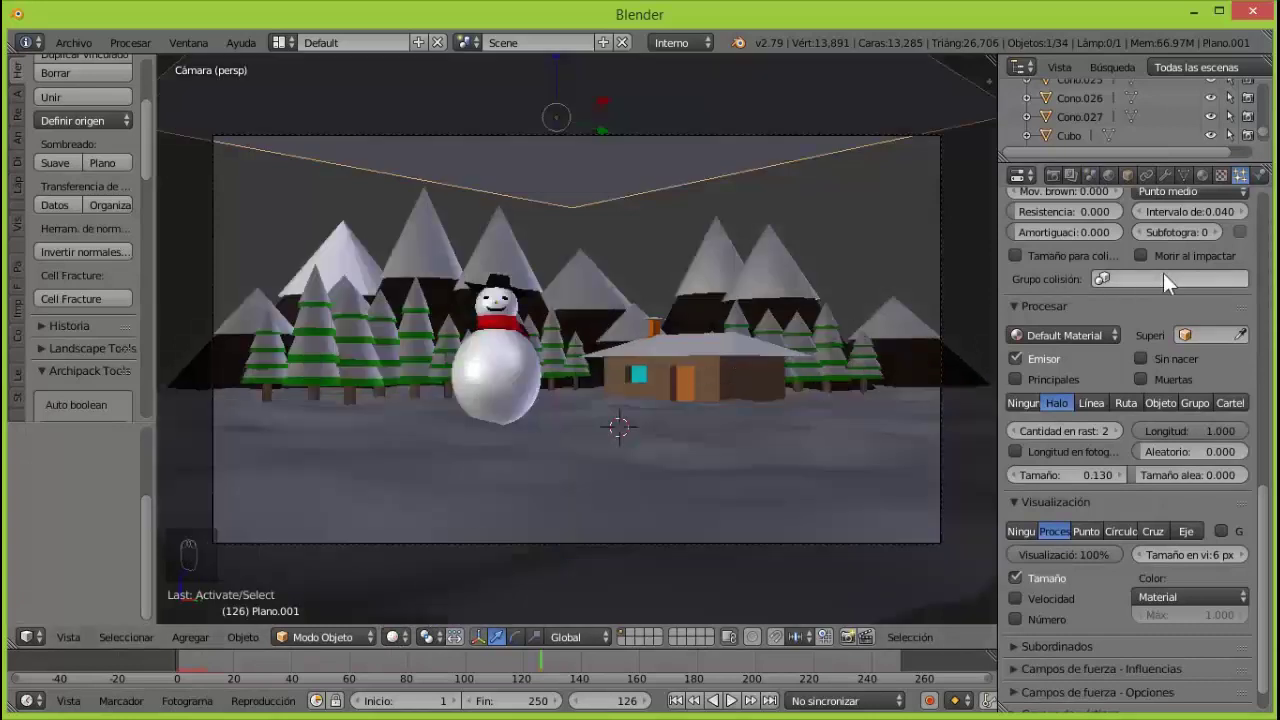
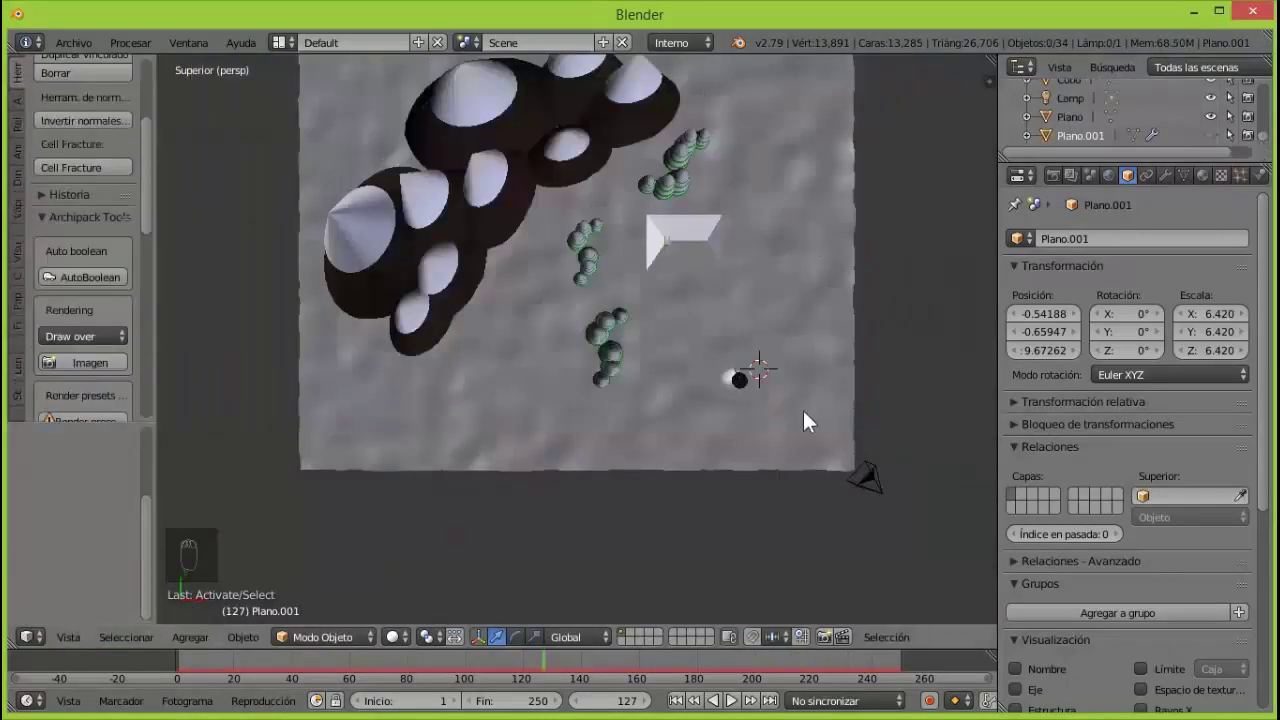
# Select the lamp and look through the camera with the rendered preview on.
pyautogui.click(1078, 108)
pyautogui.press('KP_Subtract')
pyautogui.press('KP_Subtract')
pyautogui.press('KP_Subtract')
pyautogui.click(825, 316)
pyautogui.click(892, 436)
pyautogui.press('KP_0')
pyautogui.click(398, 650)
pyautogui.click(433, 521)
# Re-angle the lamp: steeper X tilt and a new turn around its vertical Z axis.
pyautogui.click(1052, 342)
pyautogui.moveTo(1142, 324); pyautogui.dragTo(1068, 324)
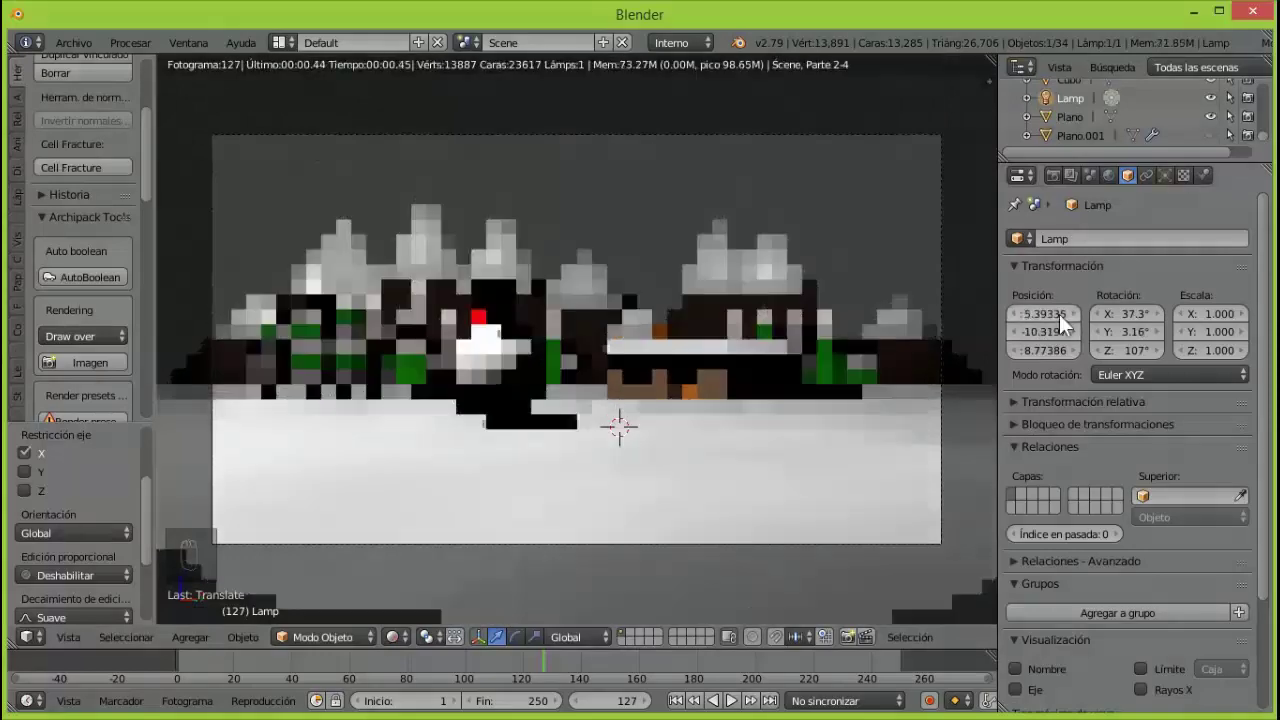
pyautogui.click(1165, 324)
pyautogui.click(1107, 363)
pyautogui.click(1031, 345)
pyautogui.click(1058, 364)
# Lower the lamp to about Z 2.94, push it back to Y -13.32 and nudge it along X.
pyautogui.click(1068, 367)
pyautogui.click(1022, 368)
pyautogui.click(1066, 367)
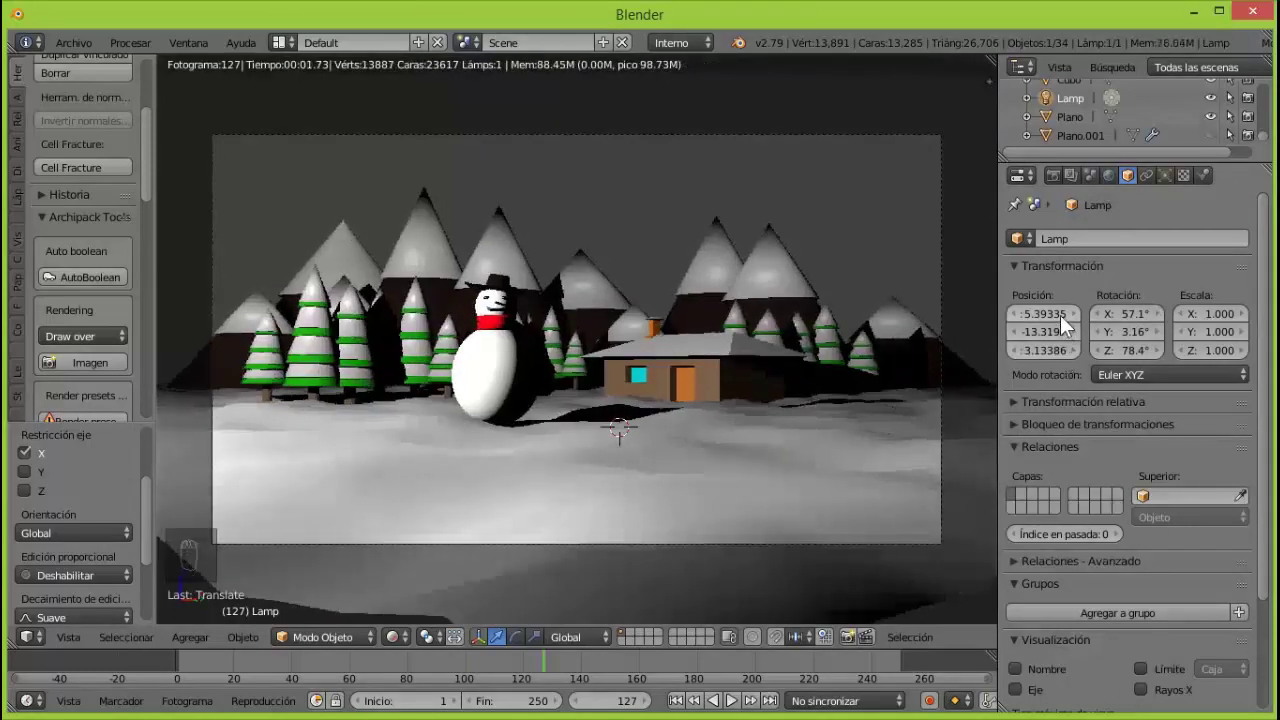
pyautogui.click(1031, 321)
pyautogui.click(1025, 323)
pyautogui.click(1062, 363)
pyautogui.click(1061, 362)
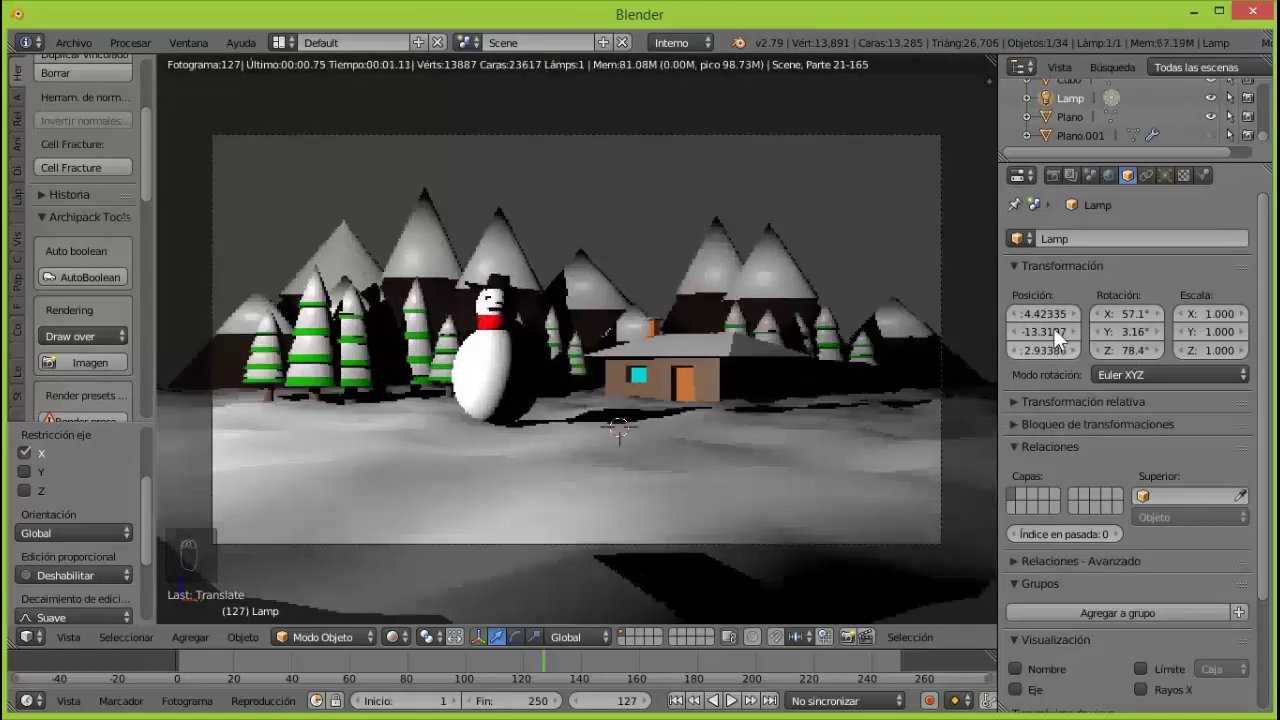
# Move the lamp further along X to about 9.85 while watching the rendered lighting.
pyautogui.click(1056, 325)
pyautogui.click(1190, 312)
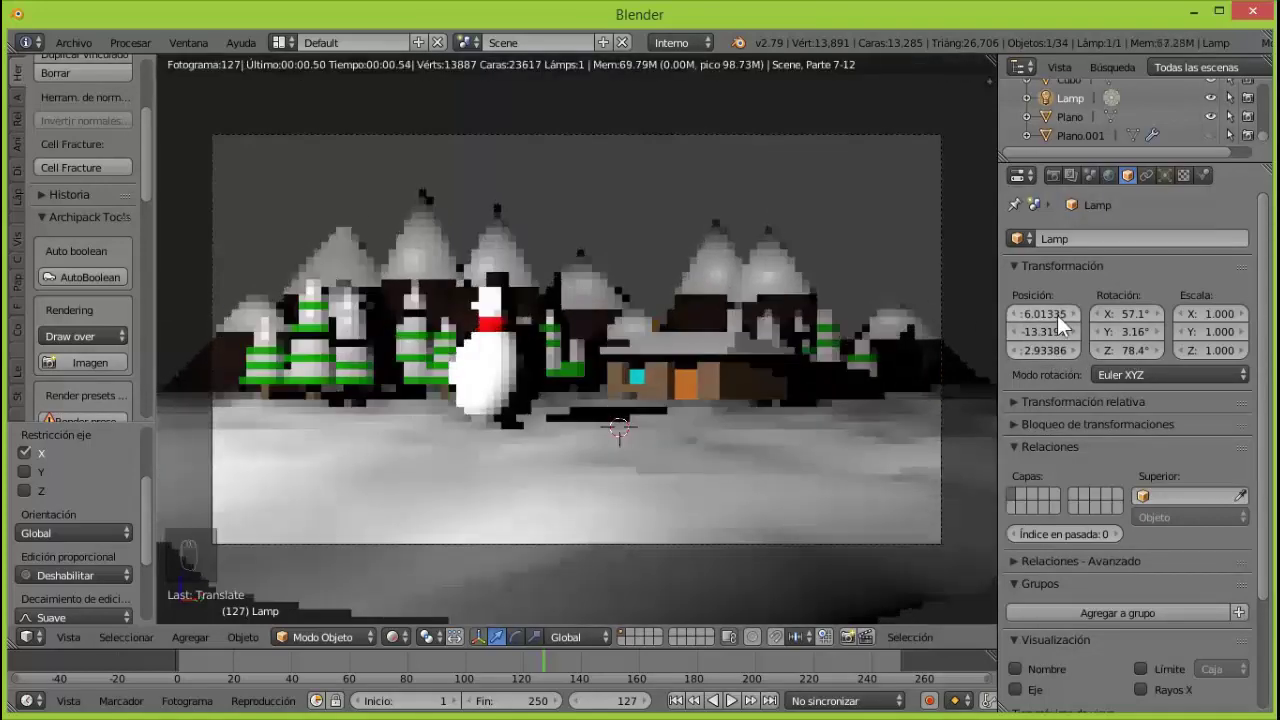
pyautogui.click(1108, 327)
pyautogui.click(1100, 322)
pyautogui.click(1081, 325)
pyautogui.click(1114, 319)
pyautogui.click(1074, 324)
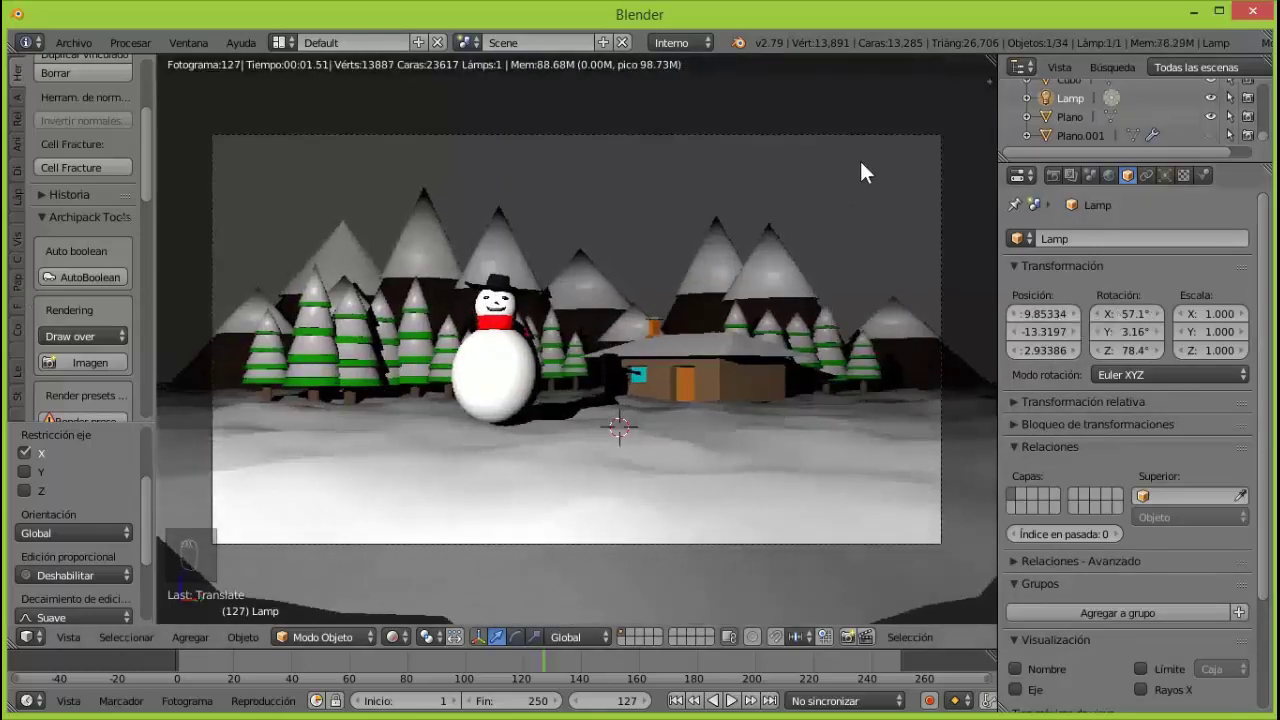
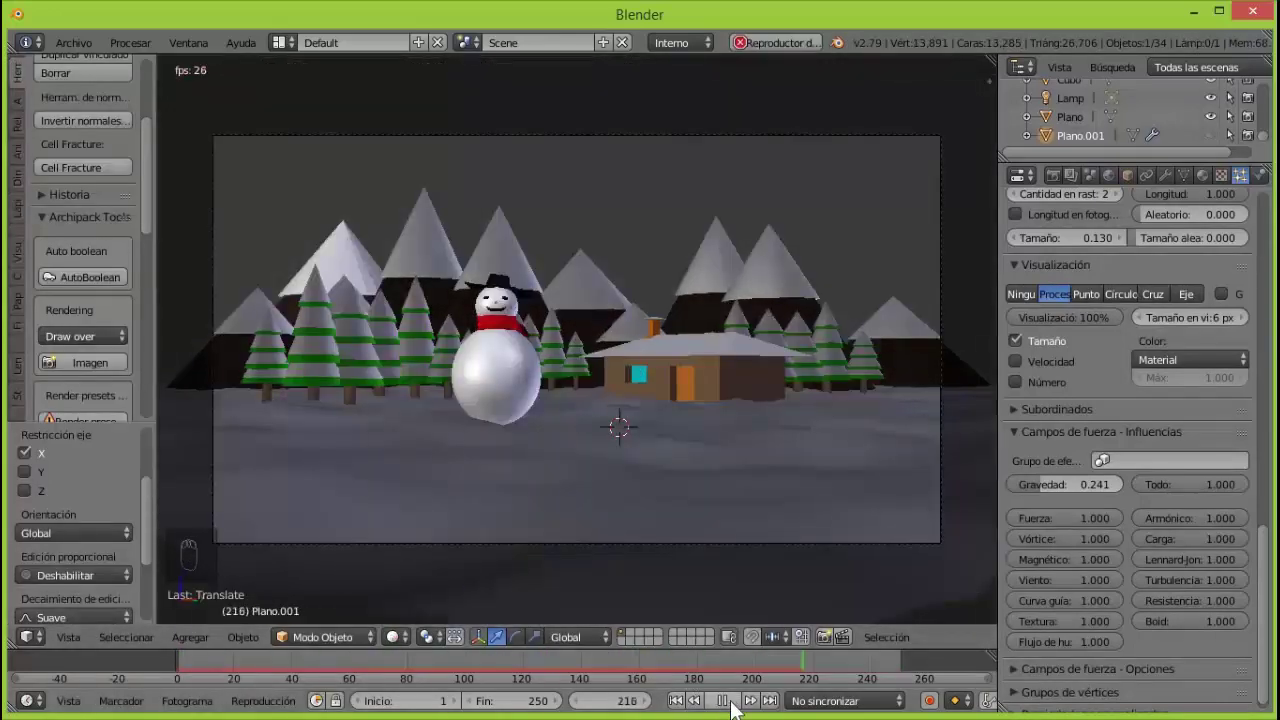
# Set the snow particles' gravity weight to 0.267 and shift the emitter plane along Y.
pyautogui.moveTo(743, 697); pyautogui.dragTo(1093, 493)
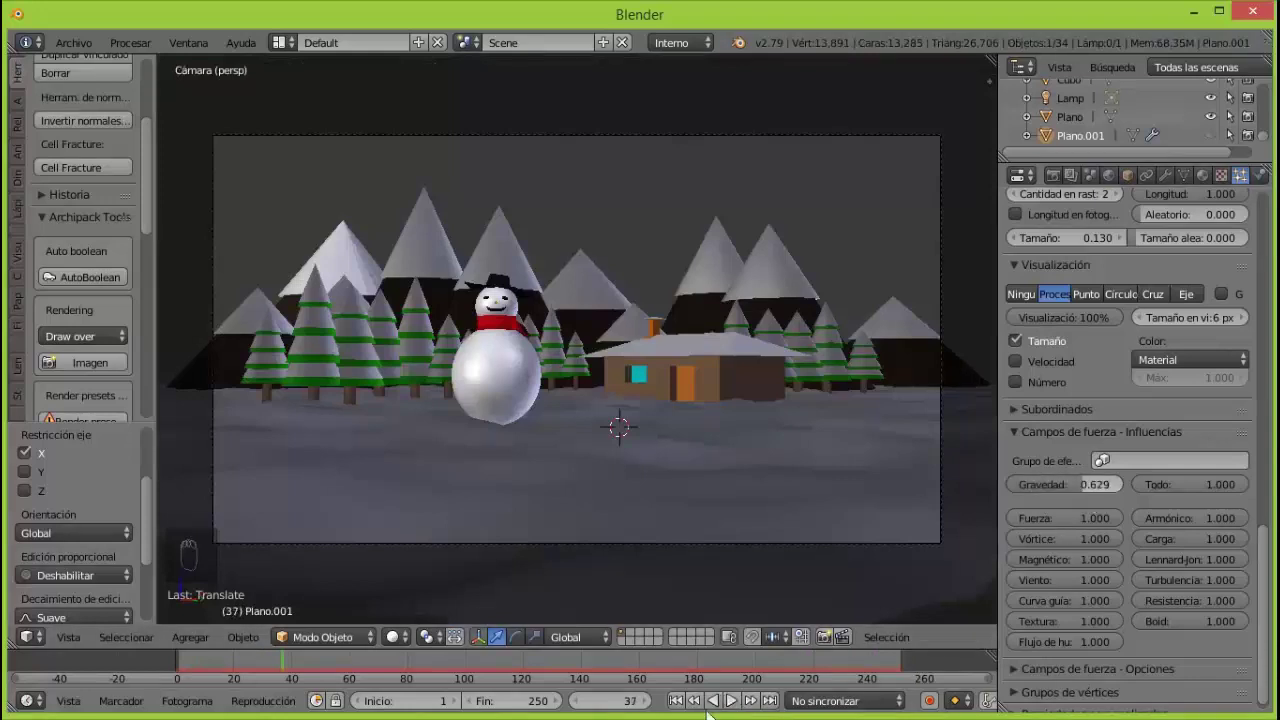
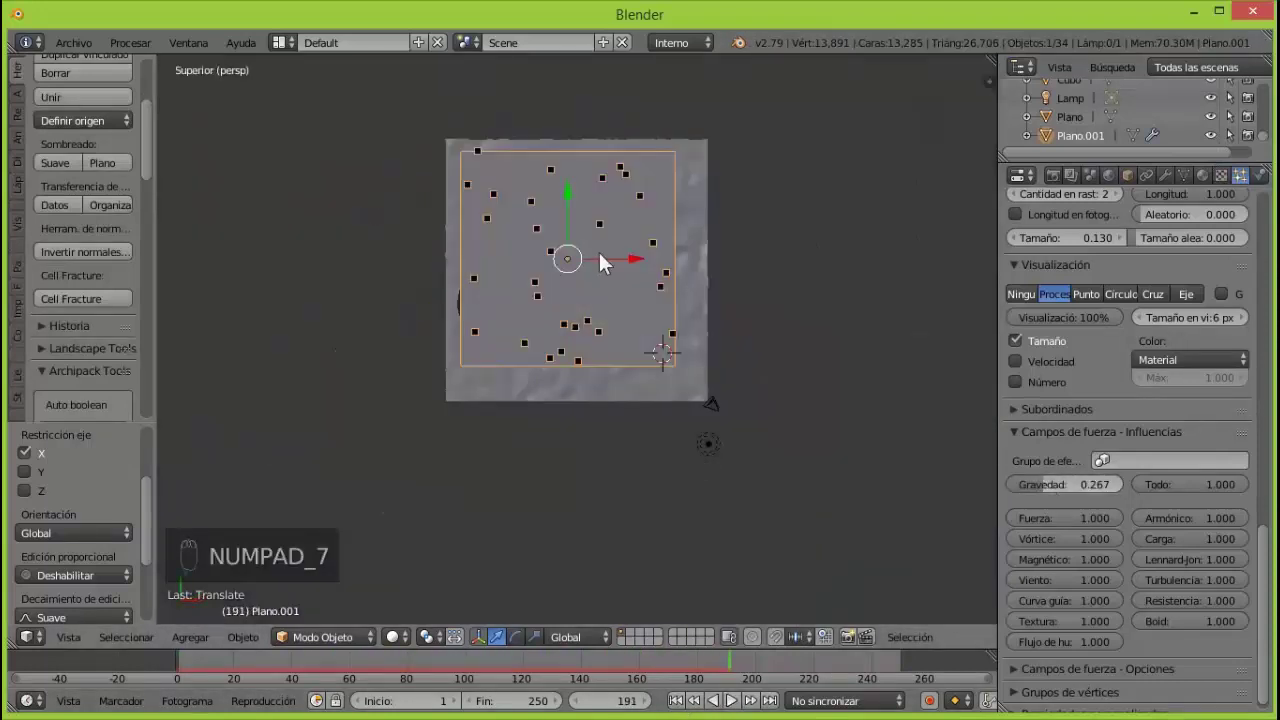
pyautogui.click(577, 199)
pyautogui.click(636, 280)
pyautogui.click(593, 213)
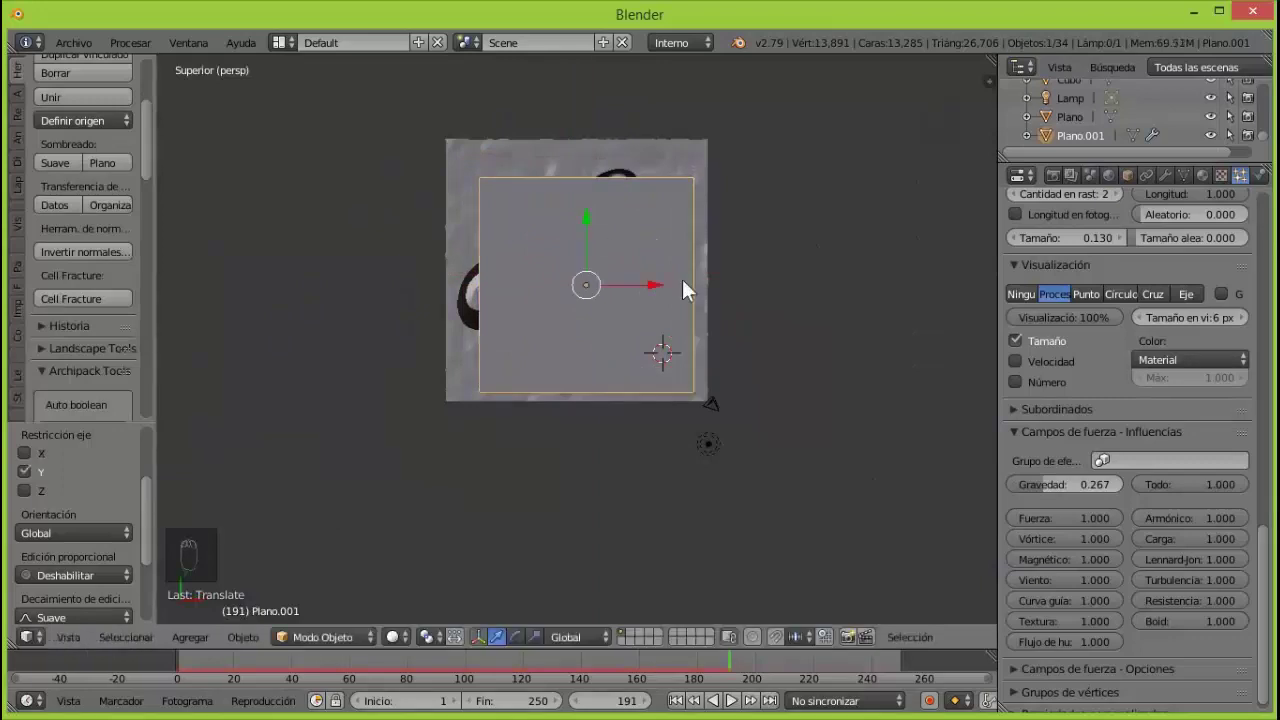
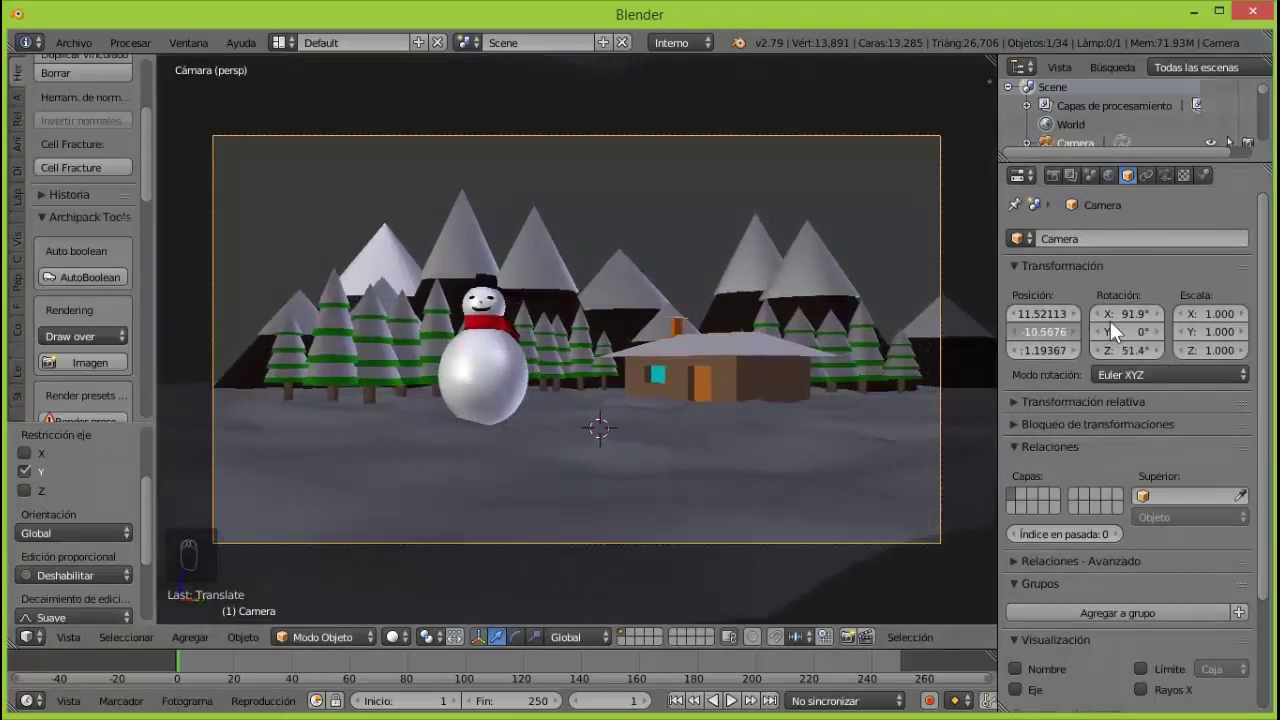
# Aim the camera at the wide landscape and keyframe its position and rotation at frame 1.
pyautogui.click(1127, 358)
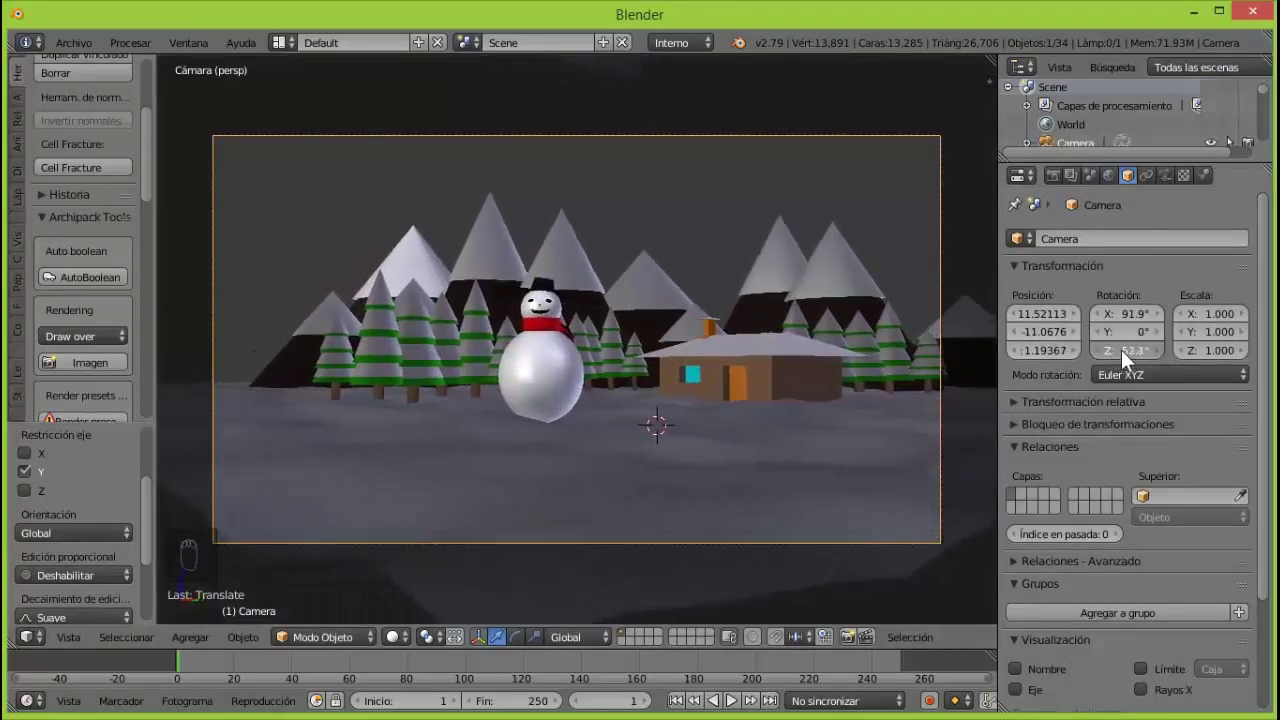
pyautogui.click(1129, 325)
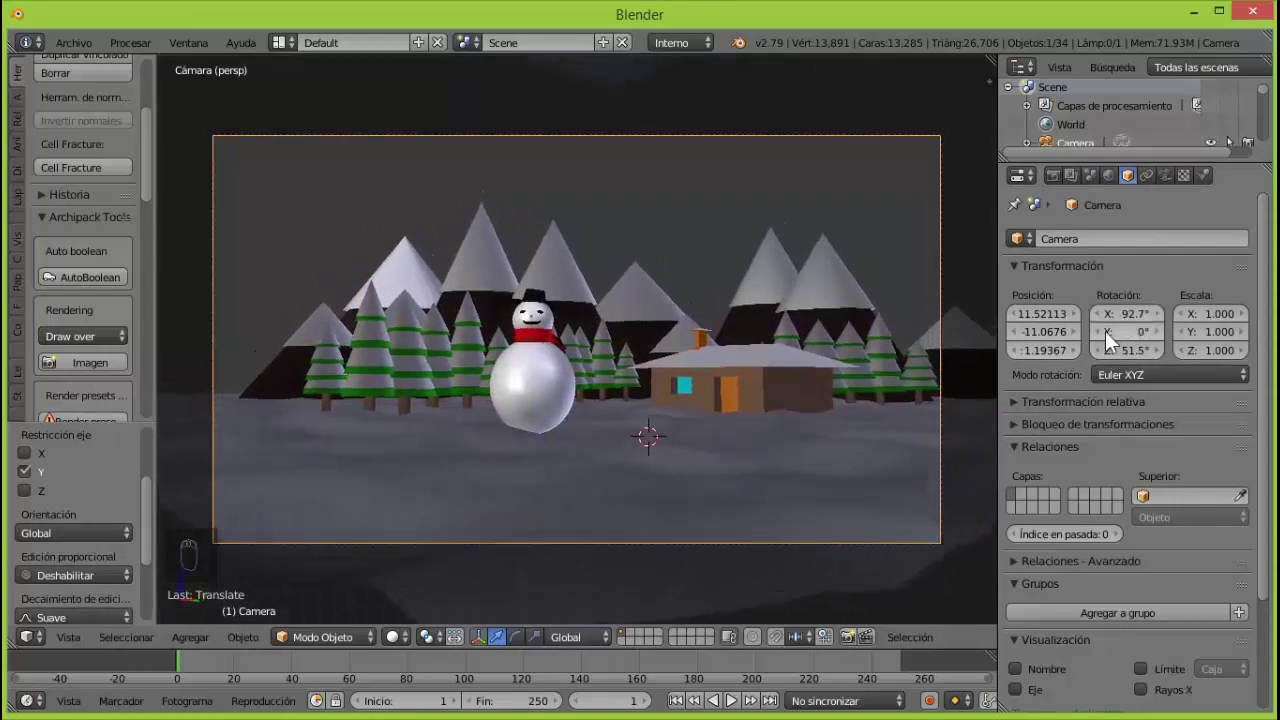
pyautogui.press('i')
pyautogui.press('i')
# At frame 201, move the camera in close to the snowman and keyframe that pose.
pyautogui.click(587, 677)
pyautogui.click(1052, 345)
pyautogui.click(1066, 322)
pyautogui.click(1057, 340)
pyautogui.click(1136, 358)
pyautogui.click(1070, 363)
pyautogui.click(1133, 323)
pyautogui.press('i')
pyautogui.press('i')
# Refine the close-up framing to center the snowman, re-keyframe it, and play the animation.
pyautogui.click(764, 677)
pyautogui.click(1046, 339)
pyautogui.click(1067, 321)
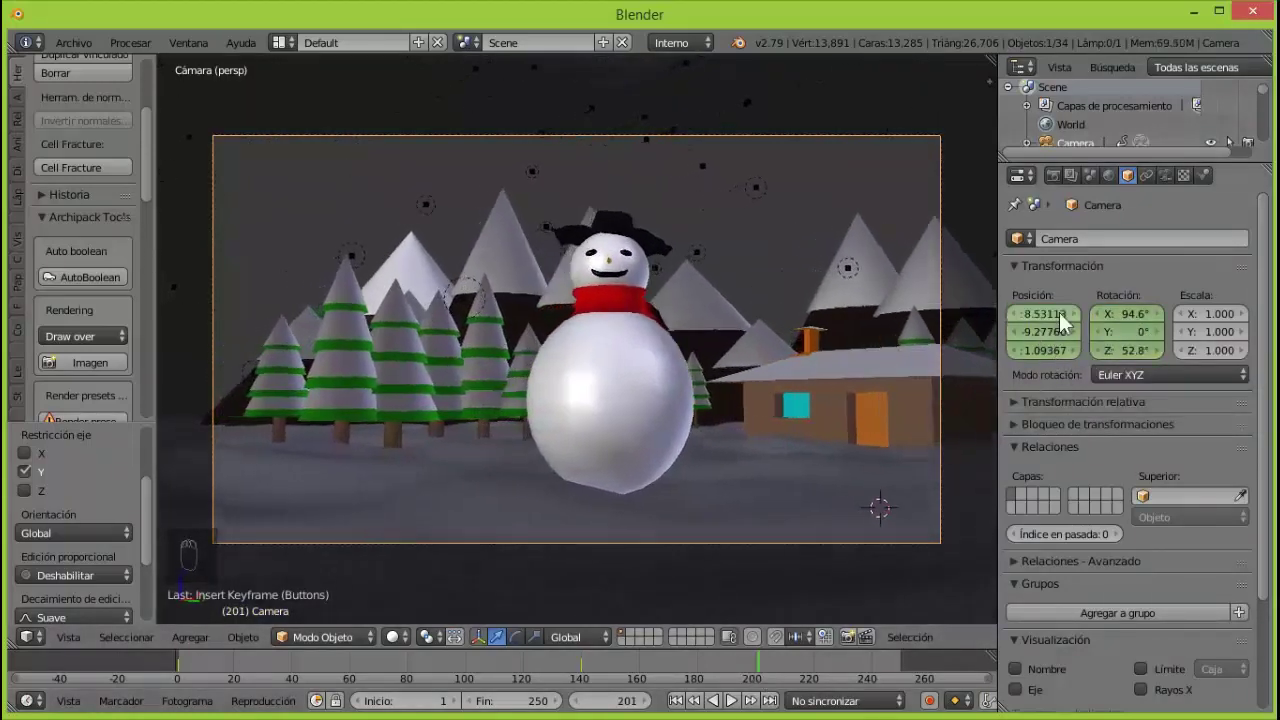
pyautogui.click(1131, 324)
pyautogui.click(1069, 362)
pyautogui.click(1062, 326)
pyautogui.click(1125, 361)
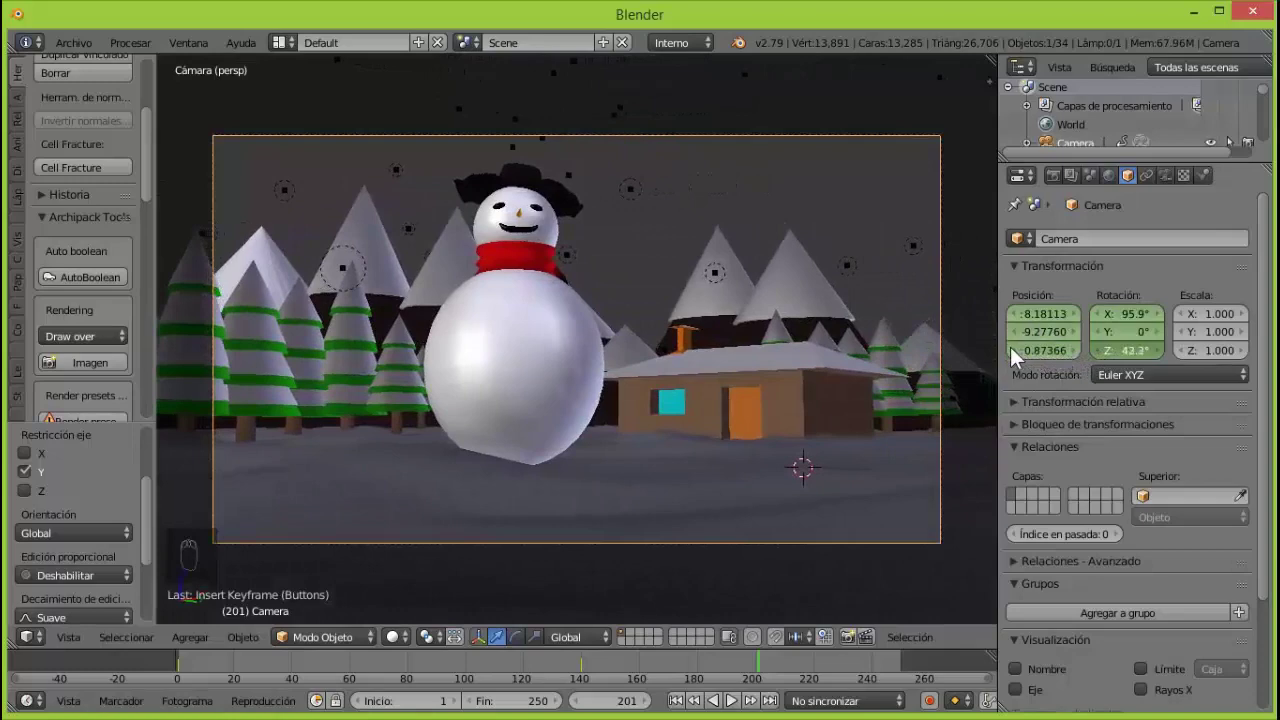
pyautogui.press('i')
pyautogui.press('i')
pyautogui.click(691, 706)
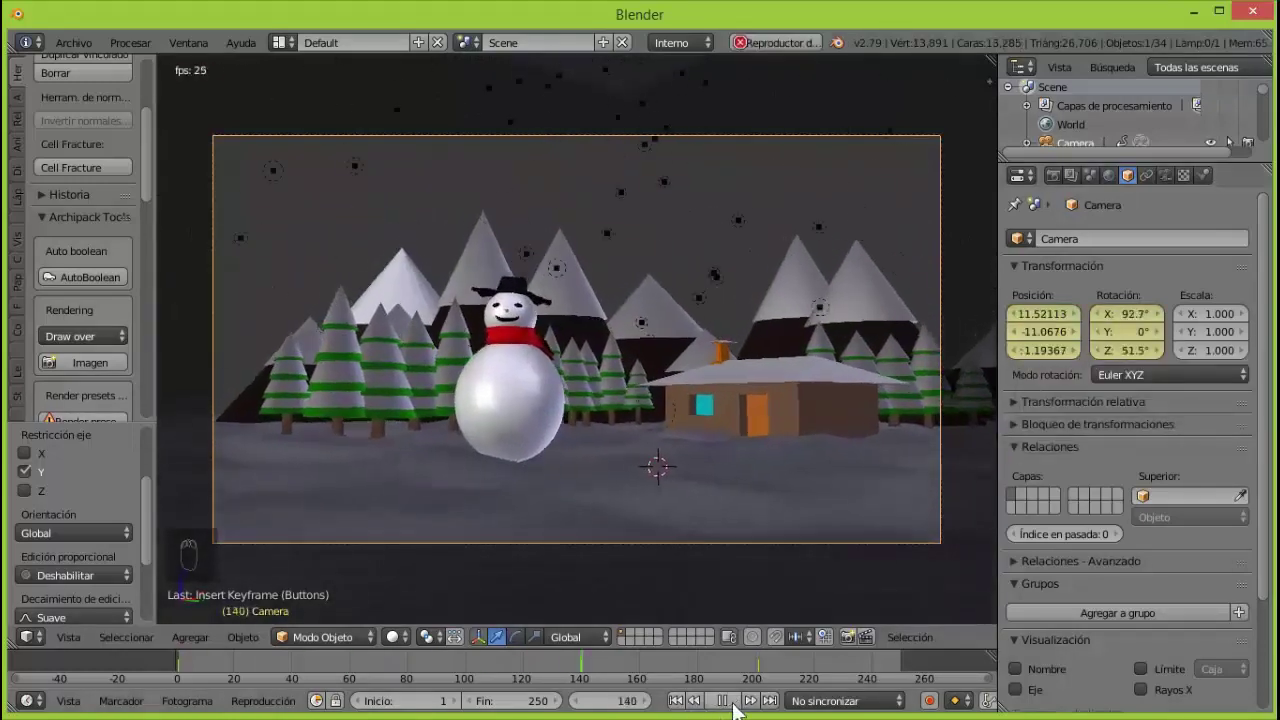